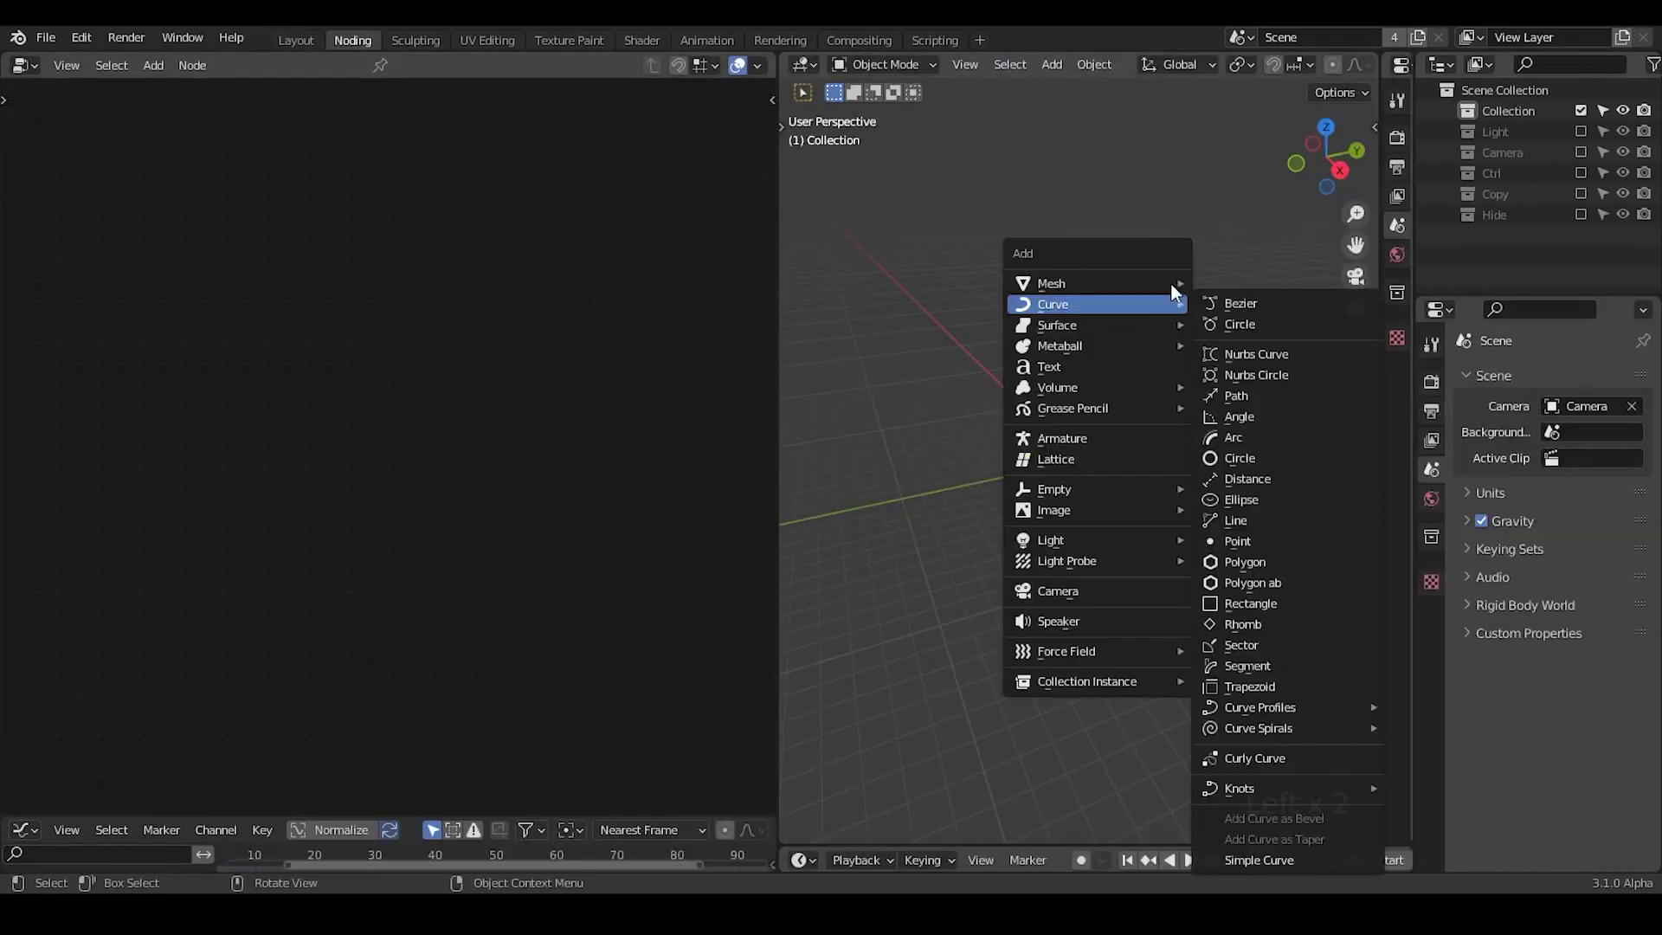
Add a plane with a Geometry Nodes modifier and view the scene from the top.
key(shift+a)
drag(349, 70, 196, 402)
key(x)
key(ctrl+a)
click(295, 384)
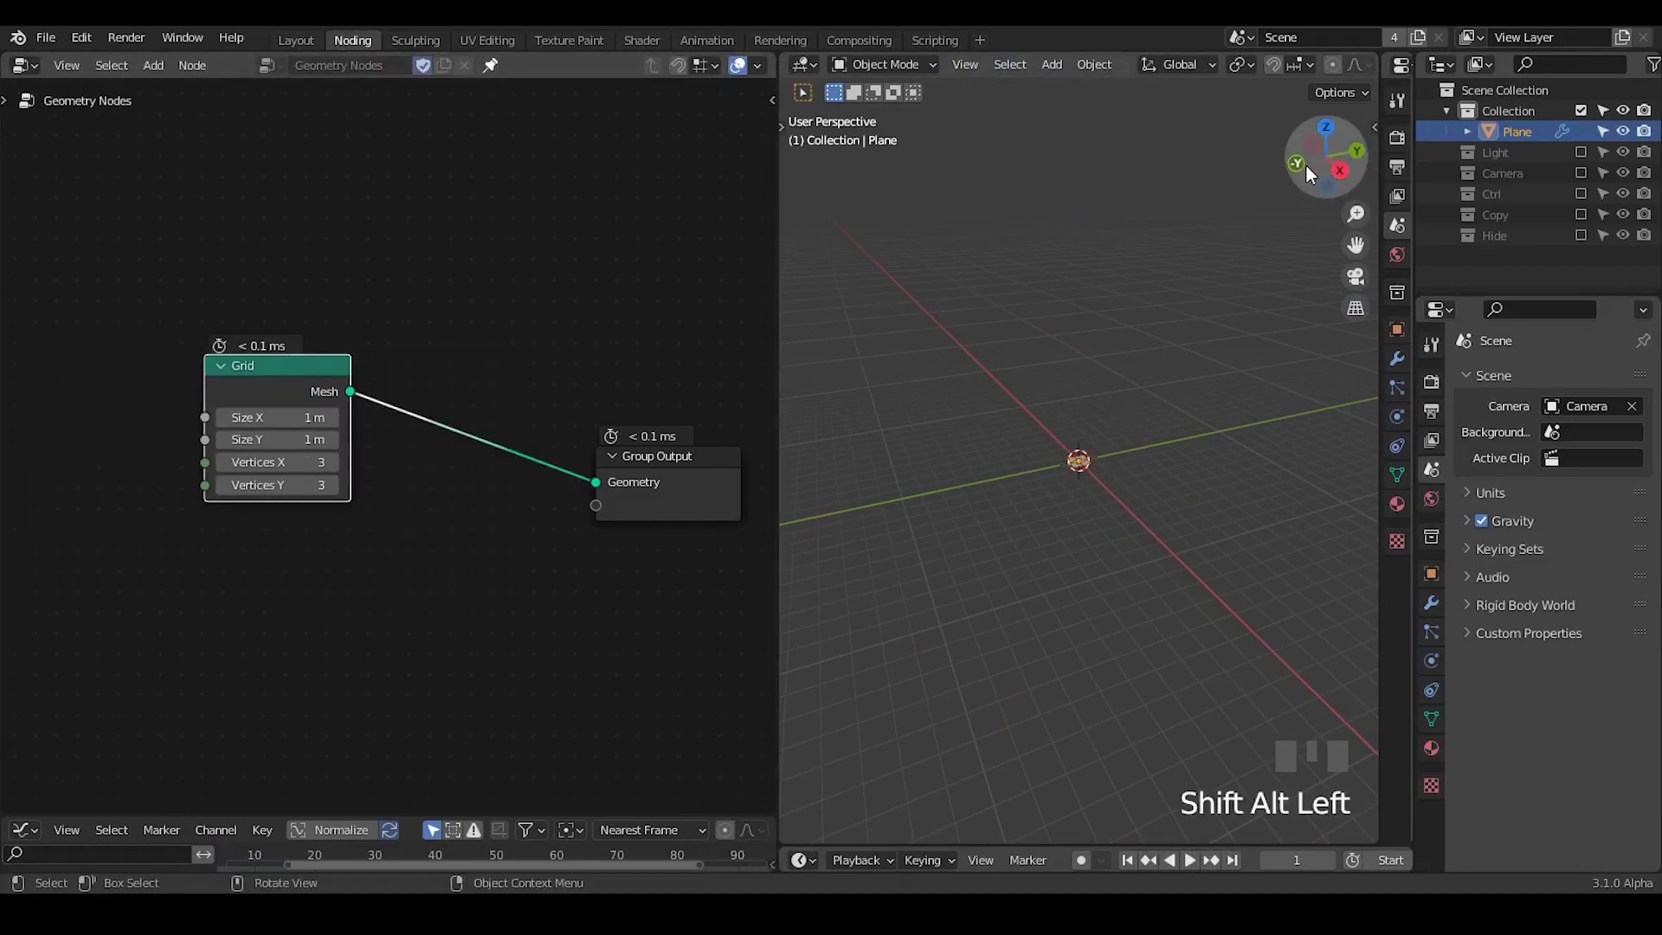
Add a Bezier curve and adjust its shape in Edit Mode.
drag(1109, 567, 1053, 254)
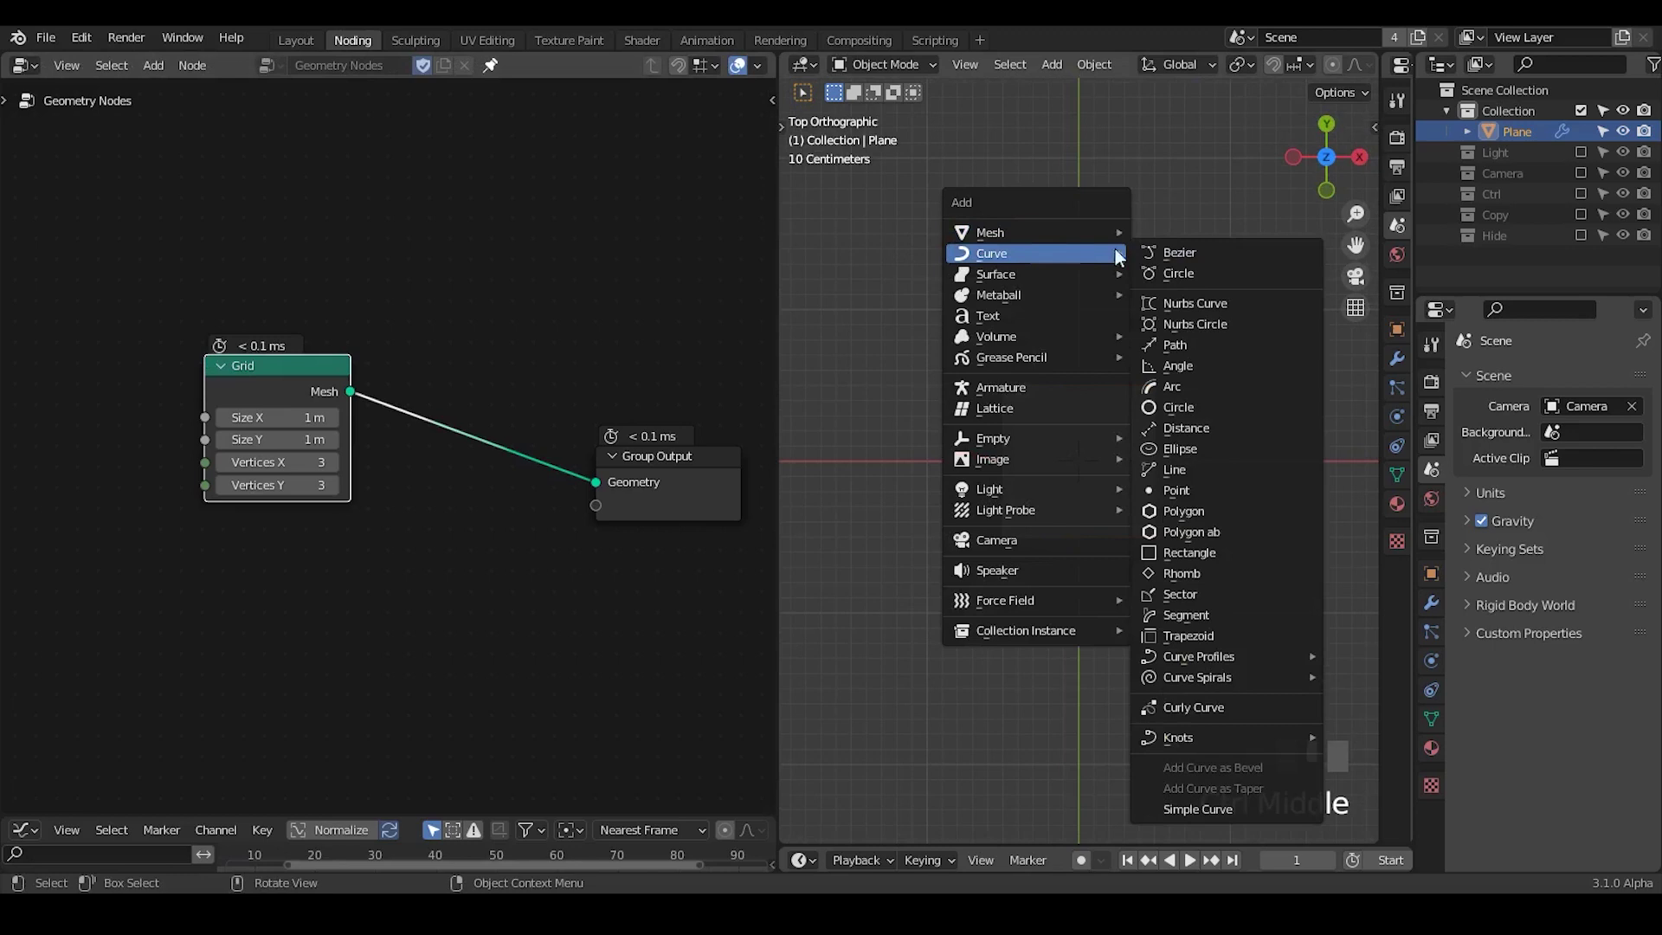
key(Tab)
key(x)
key(t)
drag(824, 440, 1148, 395)
key(Tab)
Add an Object Info node reading BezierCurve and join it with the 4.3 m grid via Join Geometry.
drag(1132, 530, 492, 61)
drag(492, 61, 1511, 164)
drag(1512, 163, 1286, 185)
click(1287, 186)
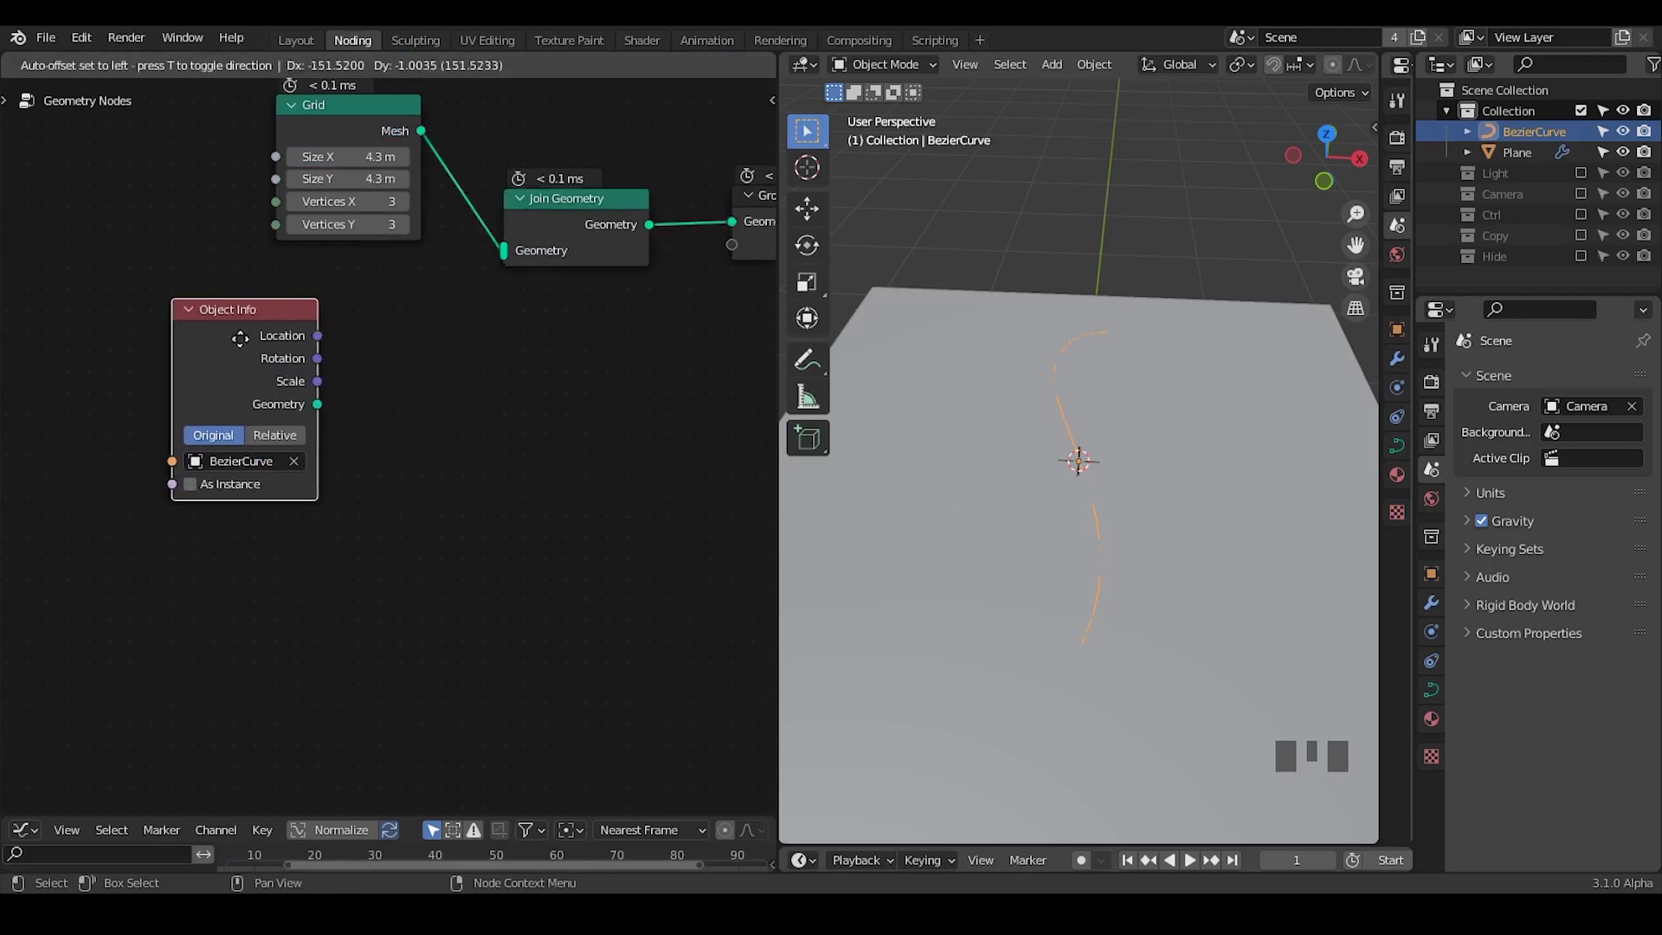
drag(1100, 537, 503, 258)
drag(503, 258, 492, 61)
Insert a G_Bevel Curve group between the Object Info geometry and Join Geometry.
key(ctrl+a)
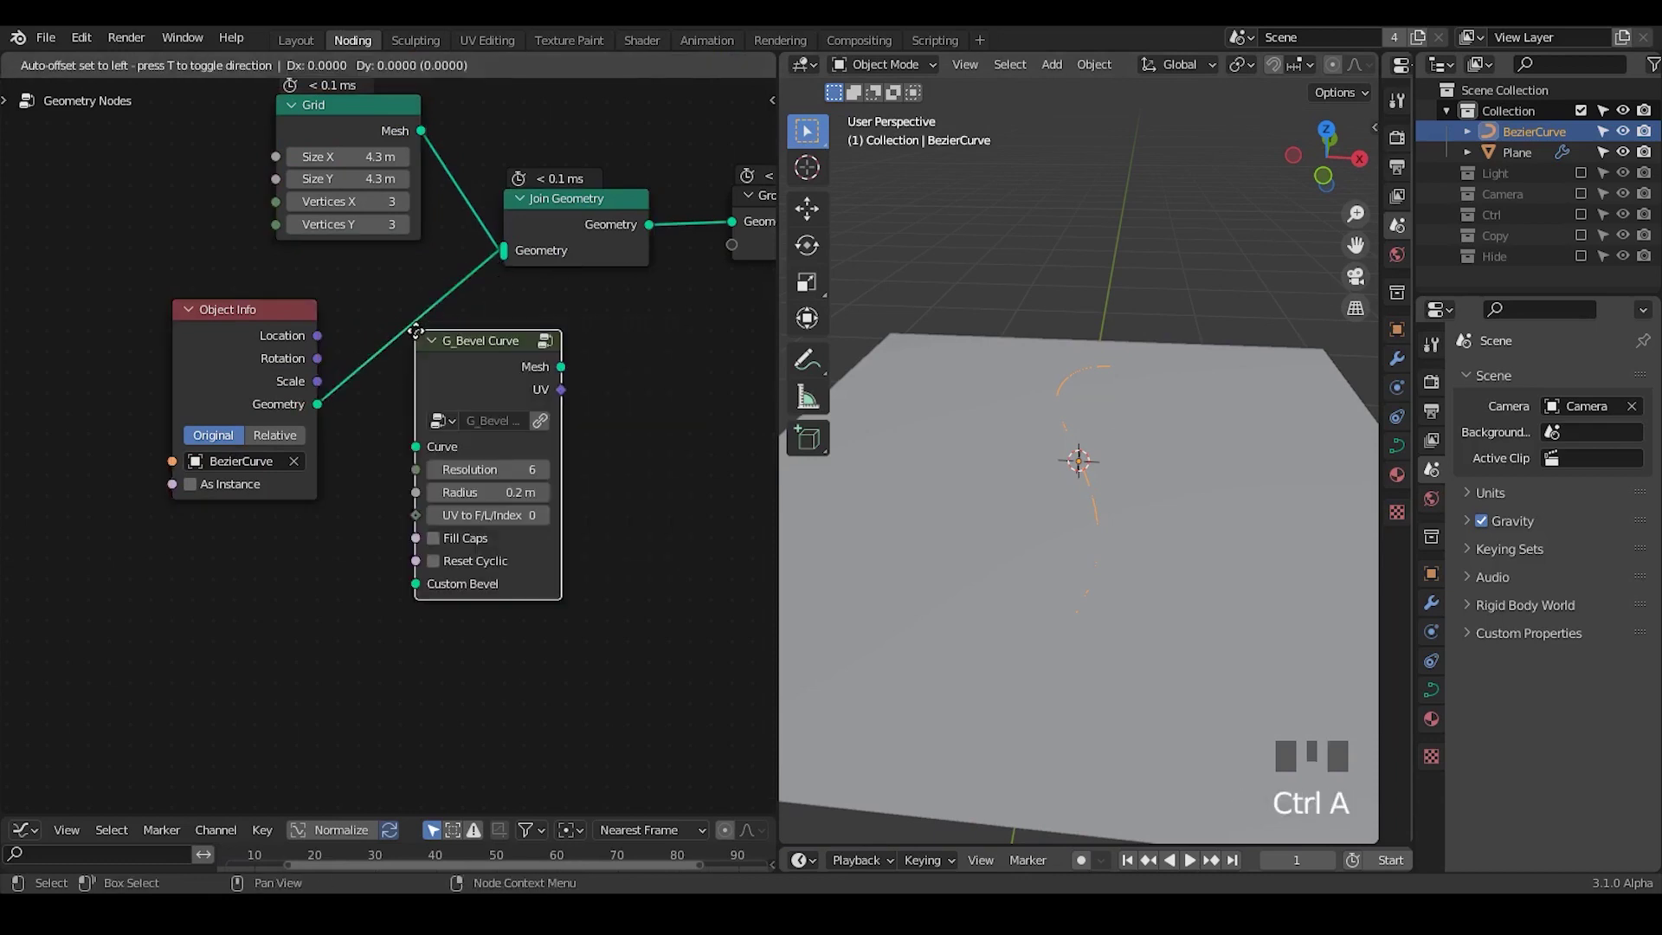
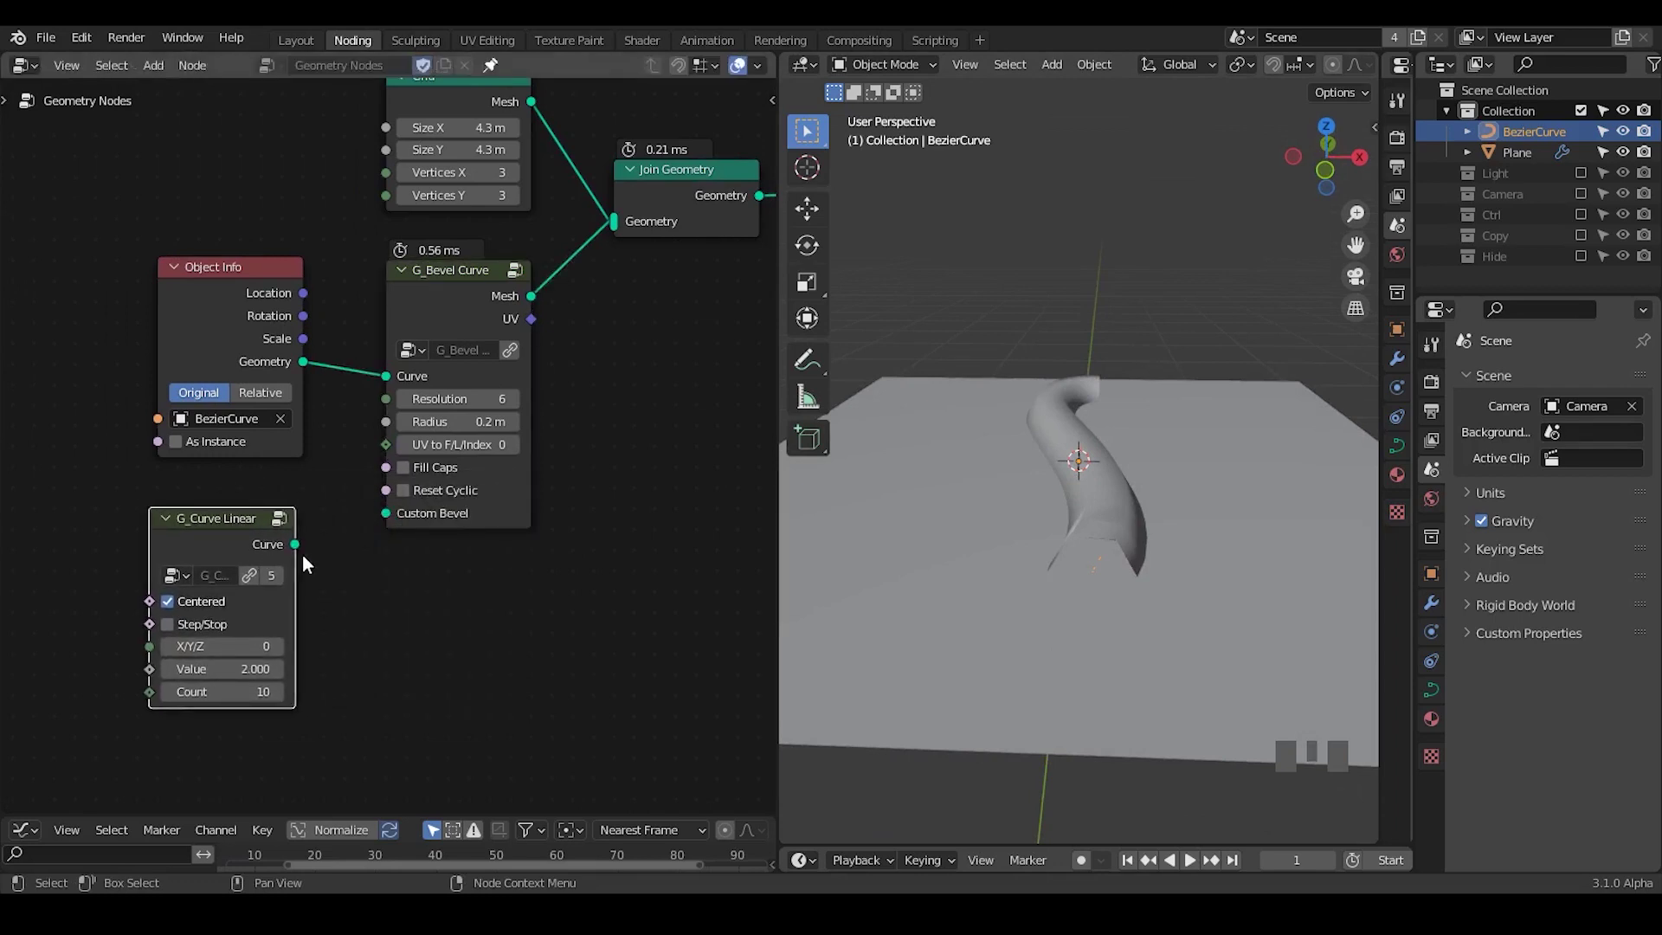
drag(393, 518, 1144, 516)
drag(1144, 516, 516, 231)
right_click(516, 231)
Feed a G_Curve Linear profile into Custom Bevel and mute the grid link, leaving a flat ribbon.
drag(1059, 520, 492, 59)
key(ctrl+alt+Right)
drag(1125, 491, 533, 221)
right_click(533, 221)
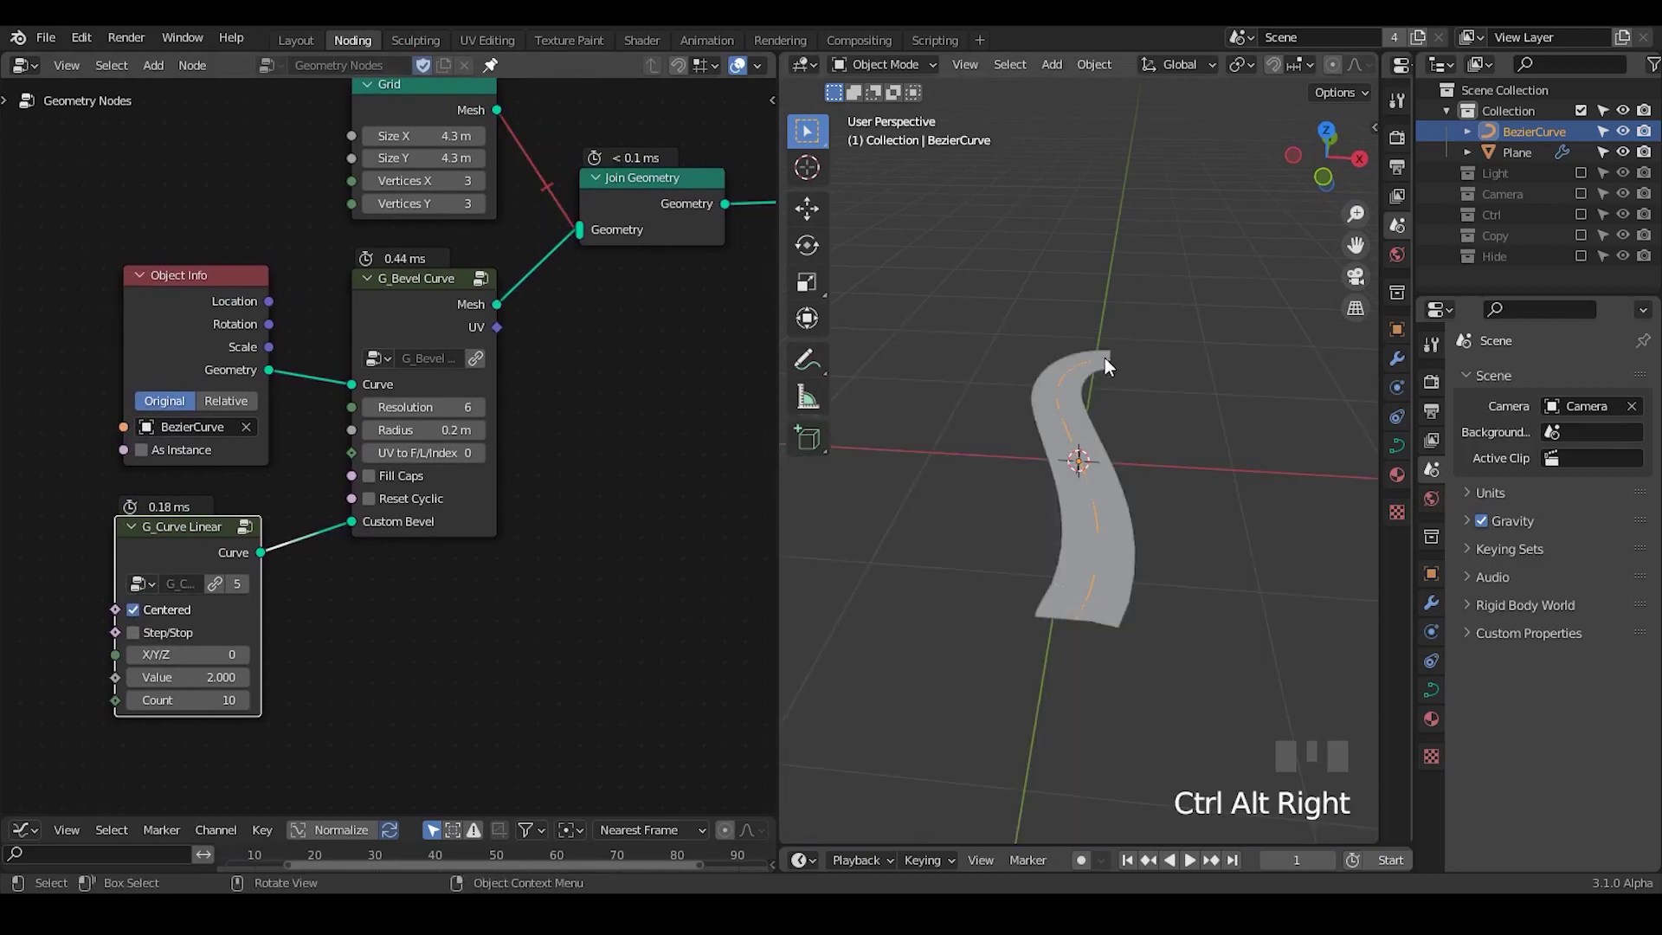
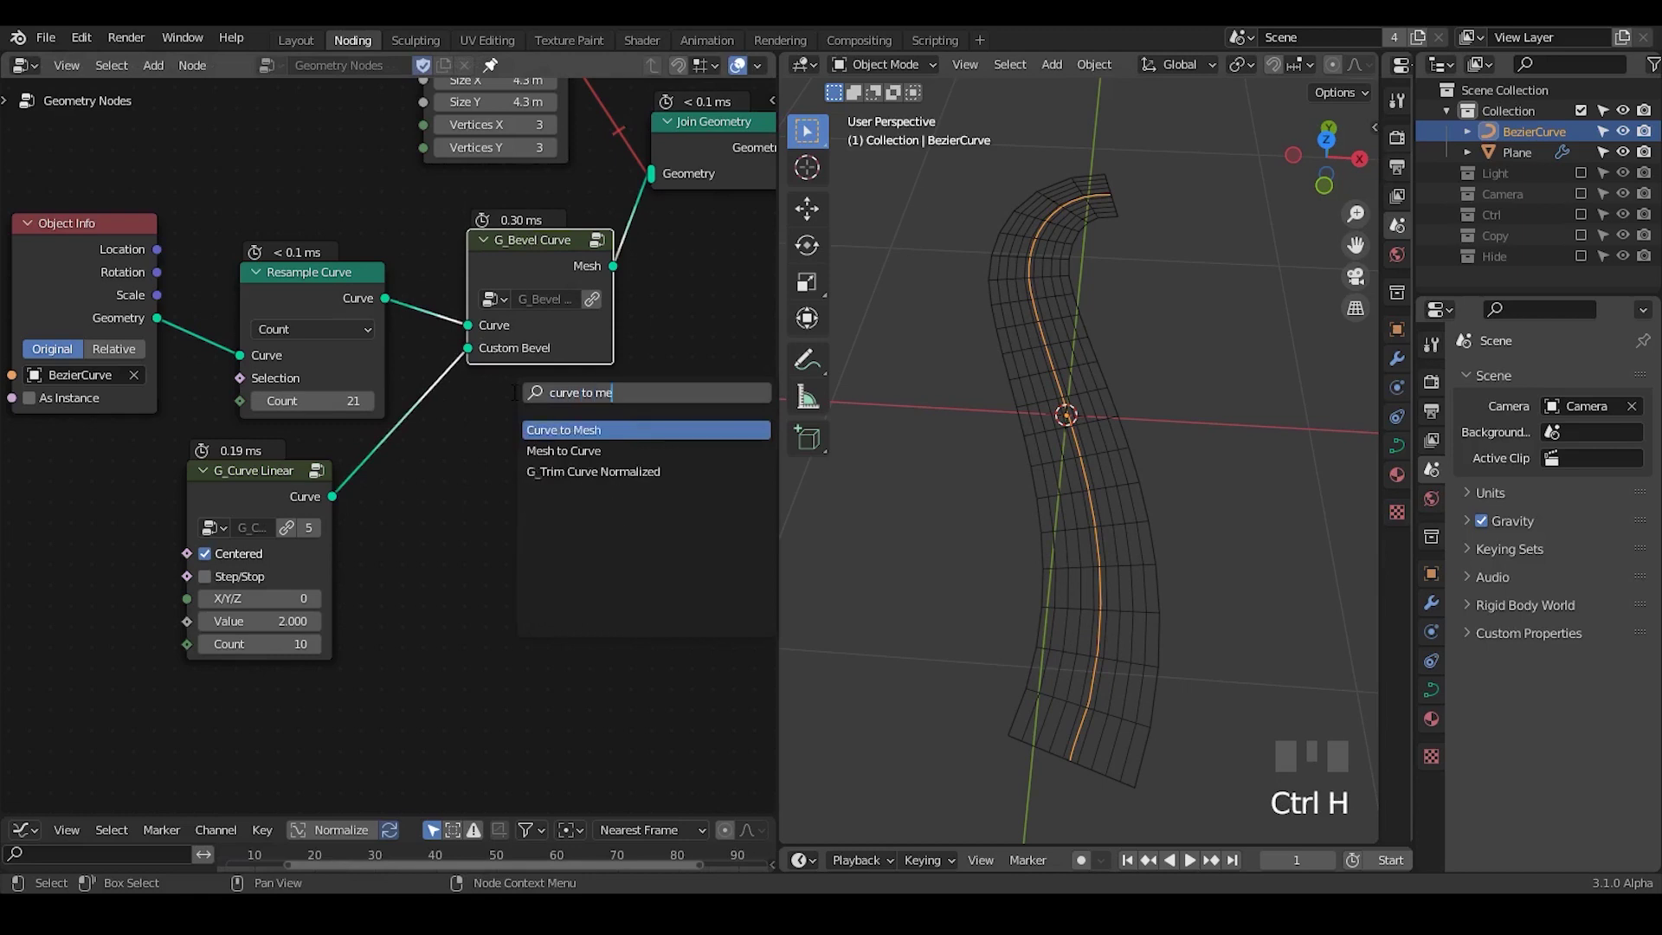
Add a Curve to Mesh node beside the bevel group and collapse it.
key(ctrl+a)
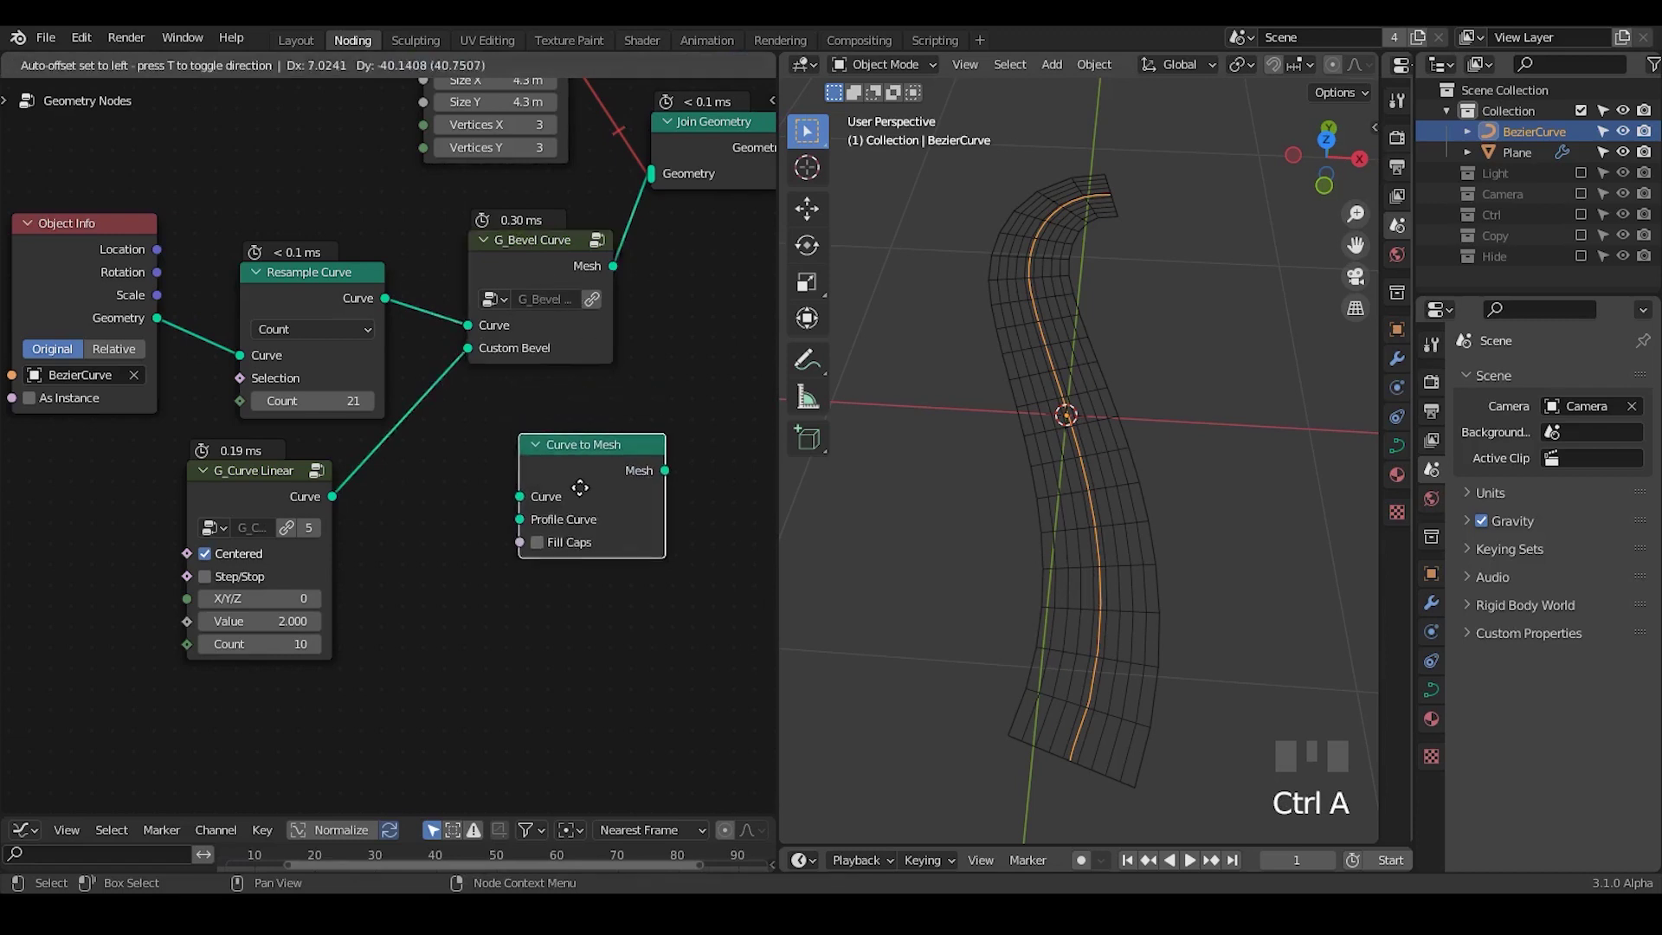
key(ctrl+h)
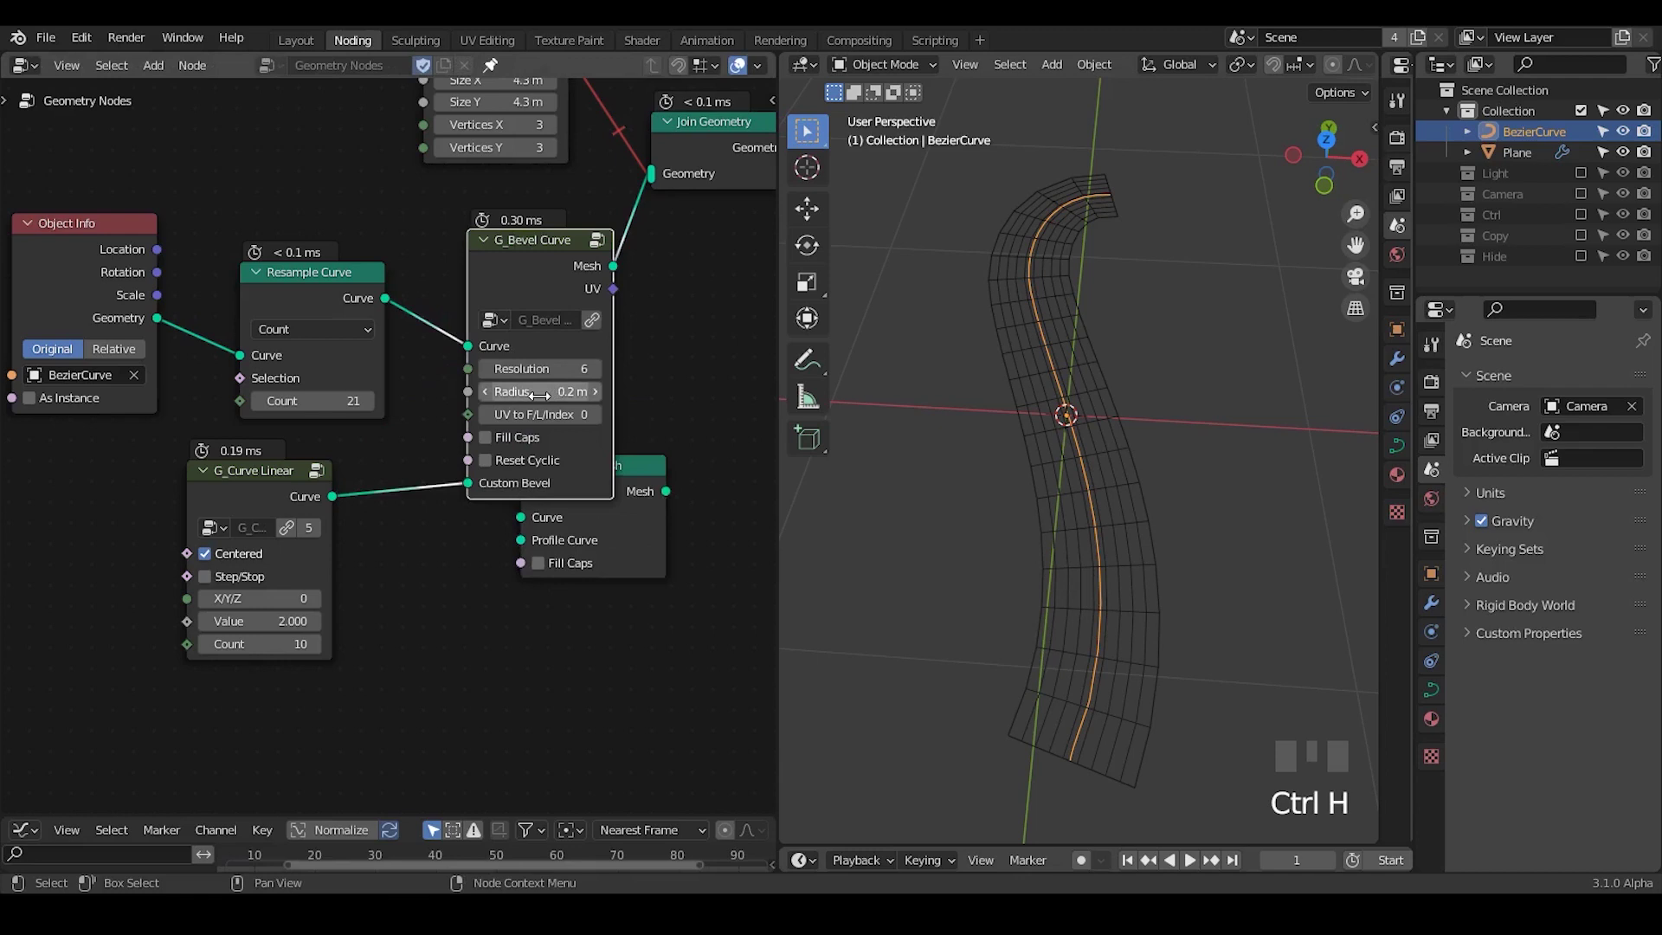
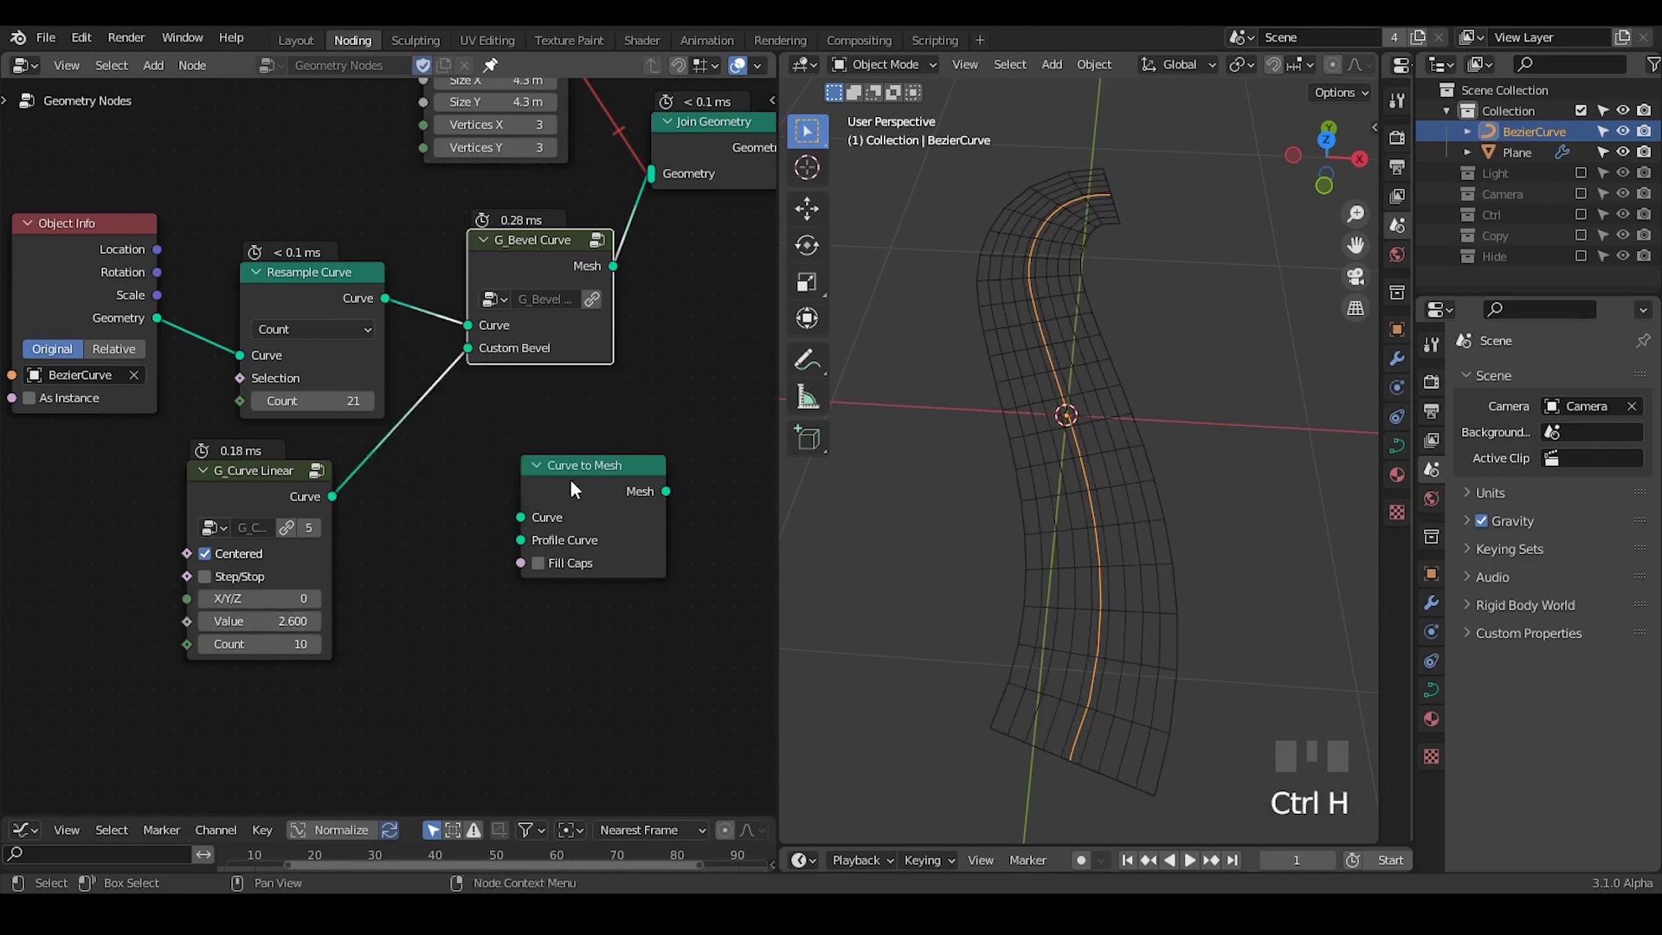
Add Instance on Points fed by a second stepped G_Curve Linear (value 0.160).
key(x)
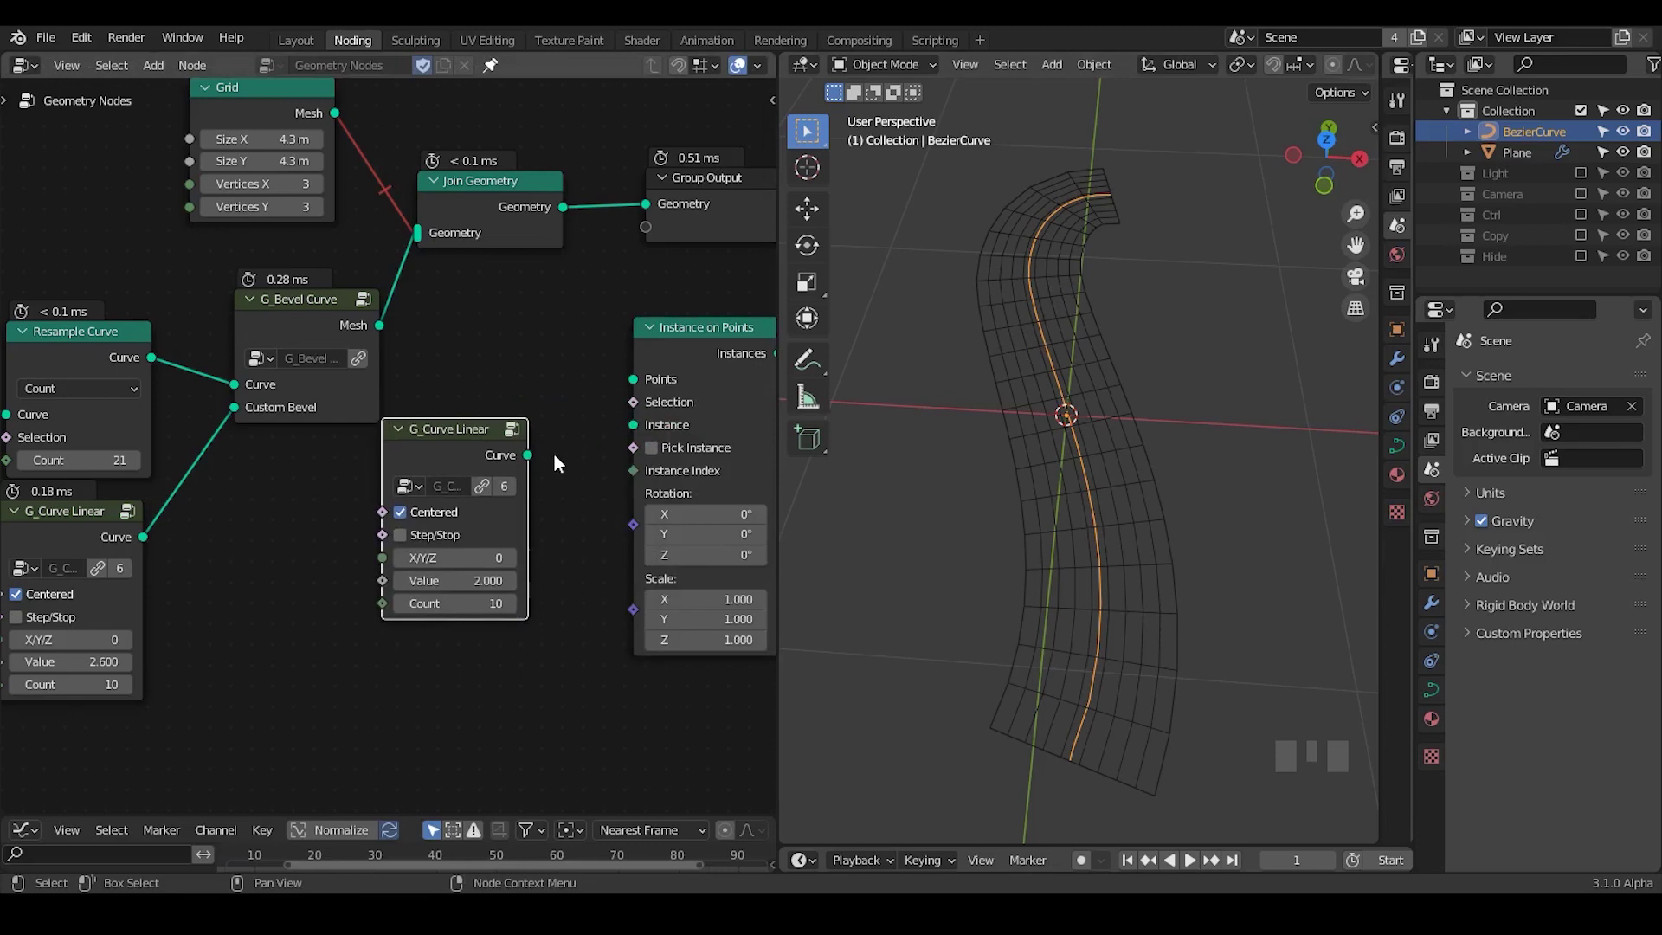
drag(724, 335, 481, 444)
click(481, 444)
drag(1134, 426, 1147, 447)
click(1147, 447)
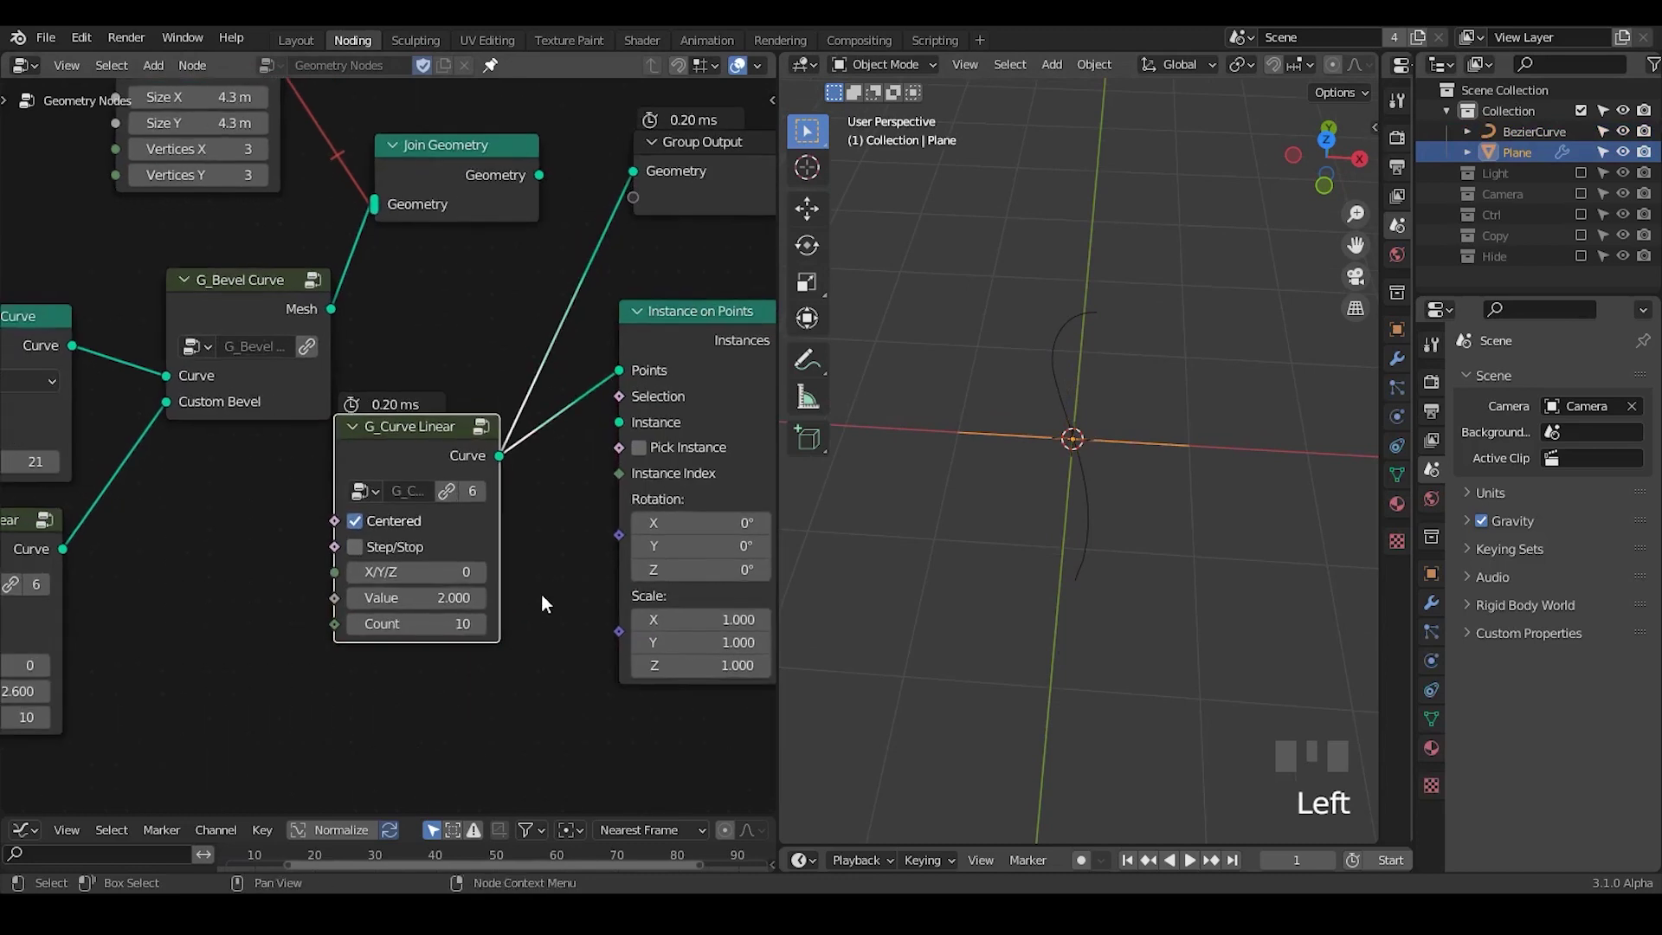
Wire the bevel mesh as the instance and connect Instance on Points to Group Output.
drag(405, 560, 653, 446)
drag(653, 446, 79, 277)
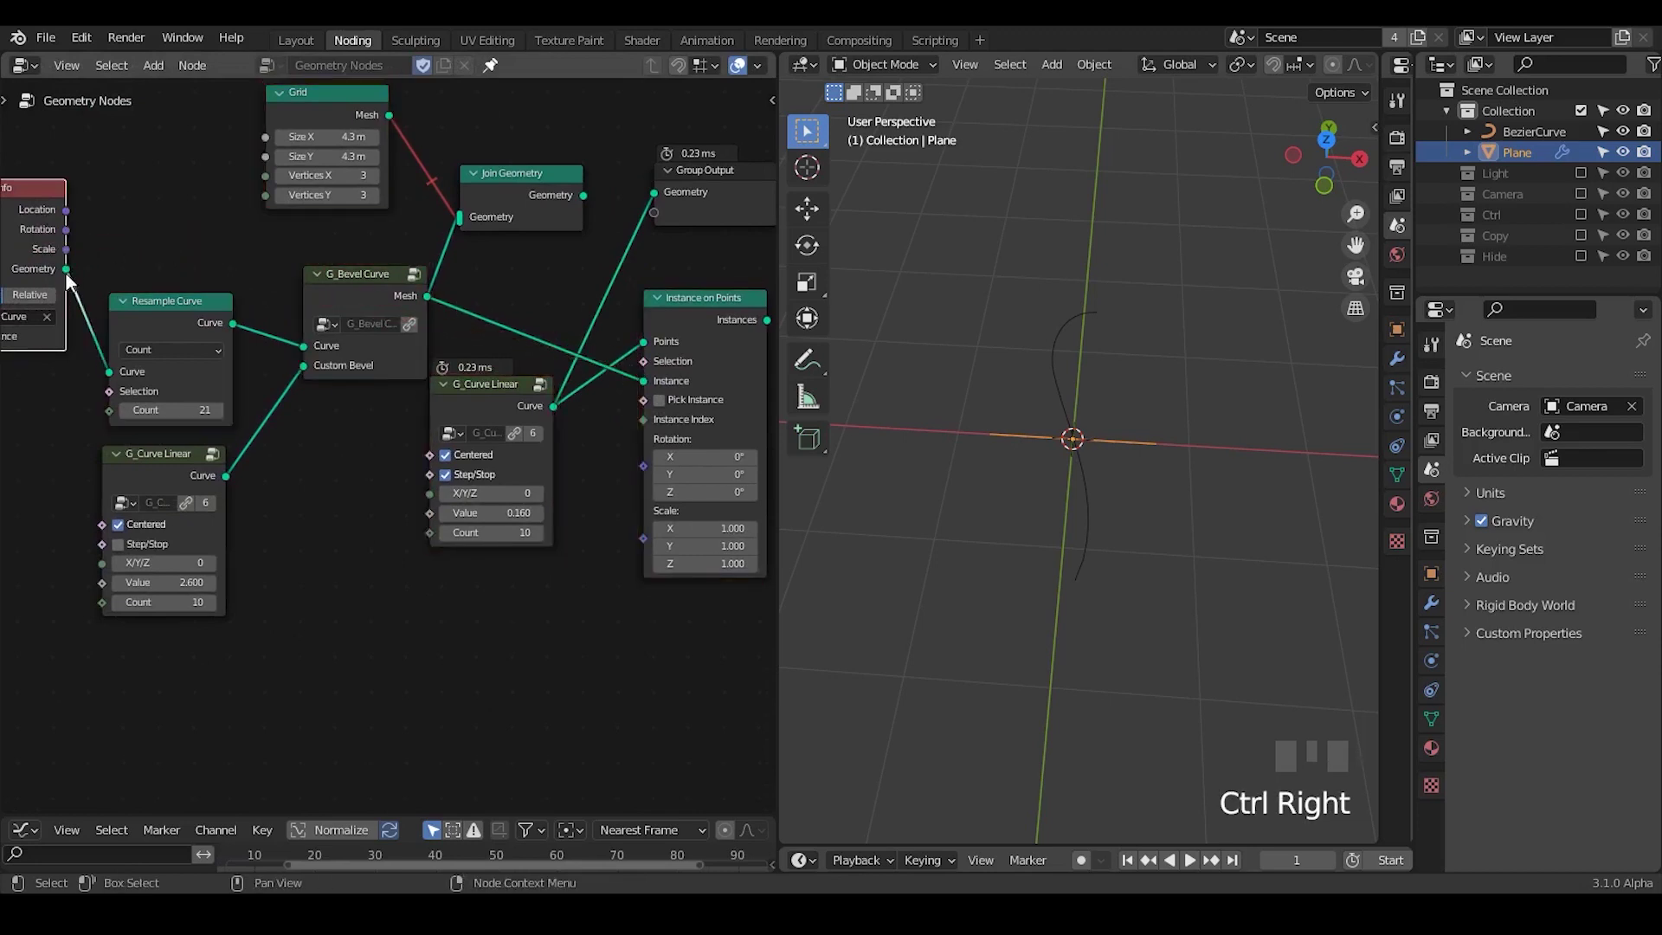
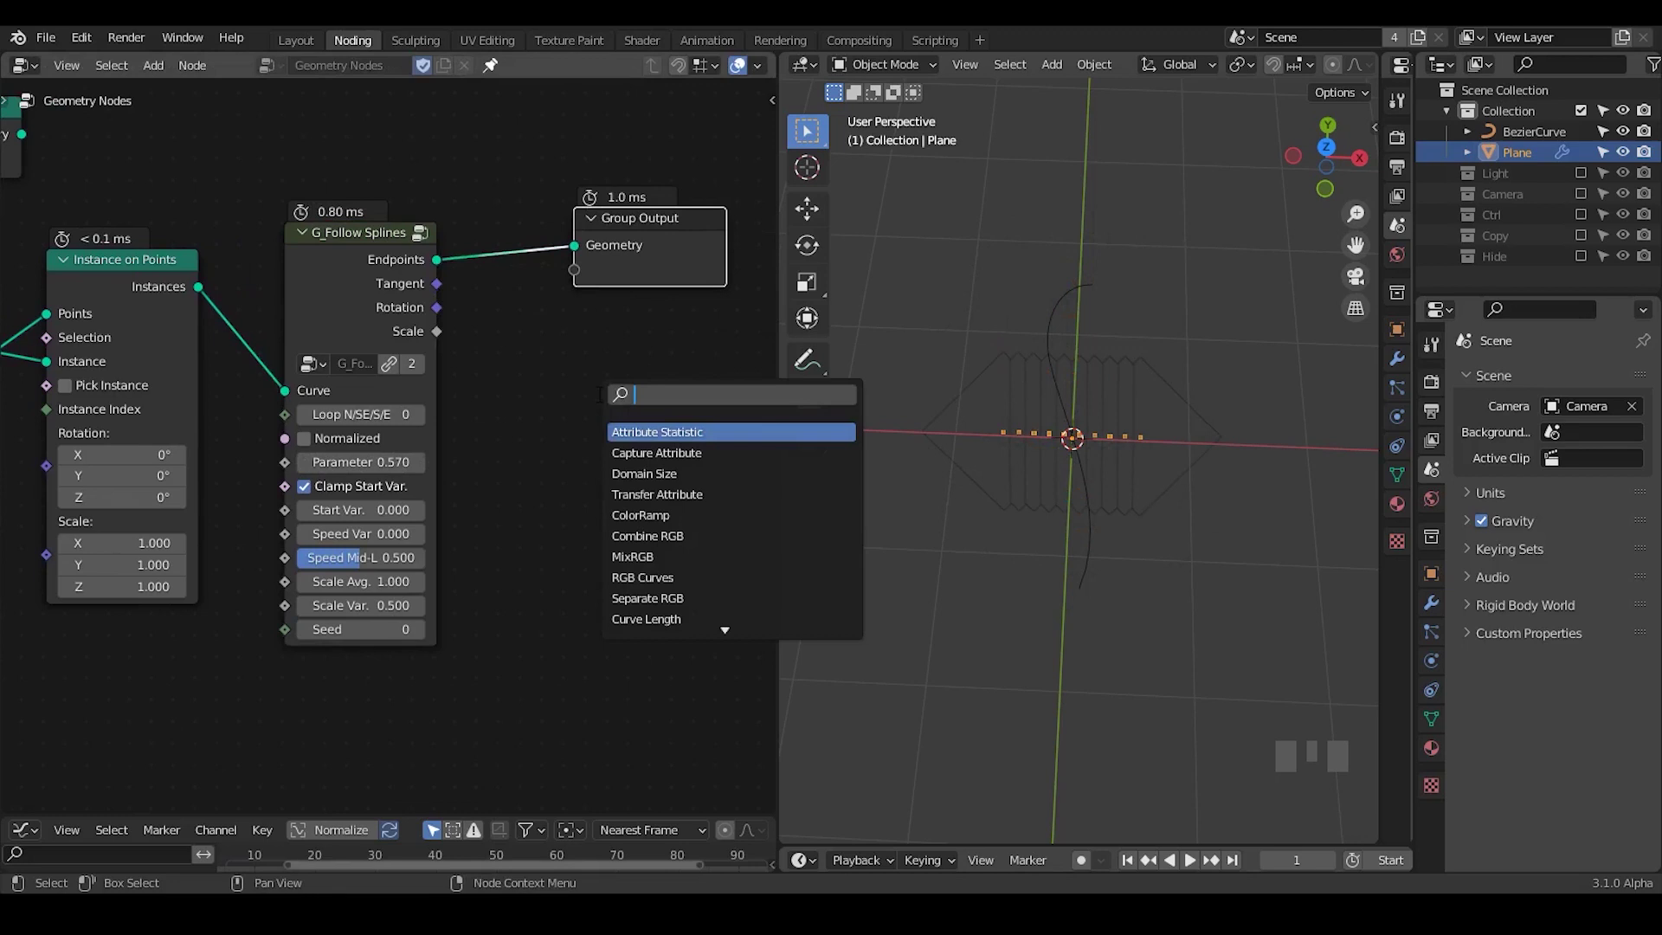
Add a UV Sphere feeding a second Instance on Points with G_Follow Splines scale linked to output.
key(ctrl+a)
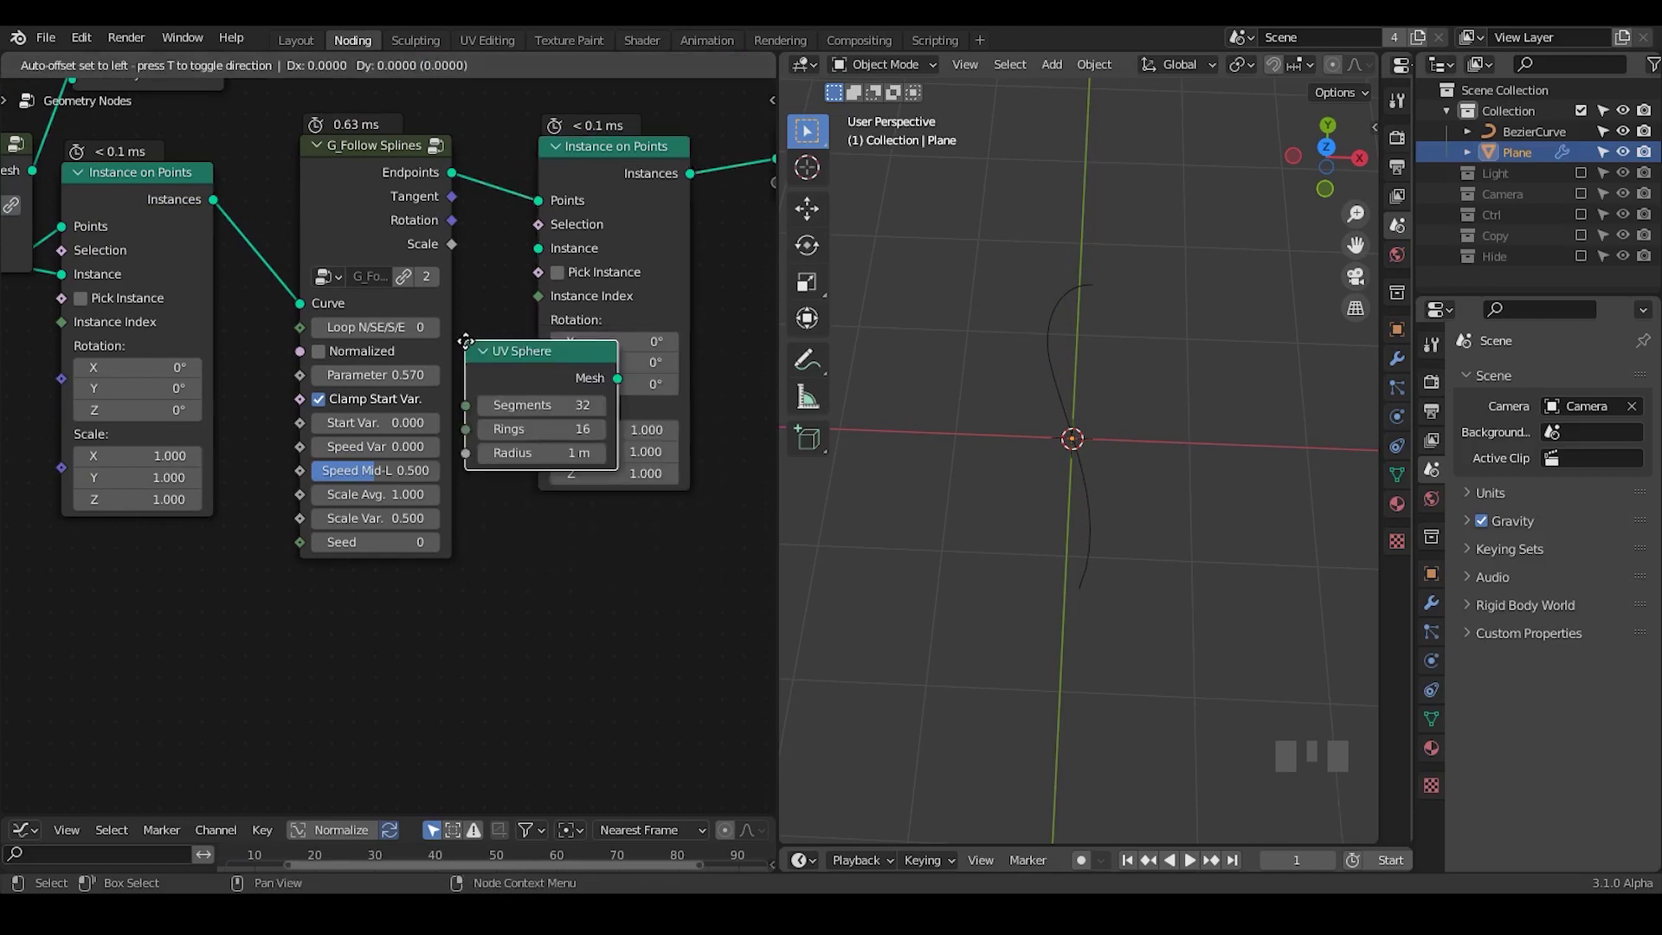
drag(569, 242, 999, 565)
drag(999, 565, 544, 452)
click(545, 452)
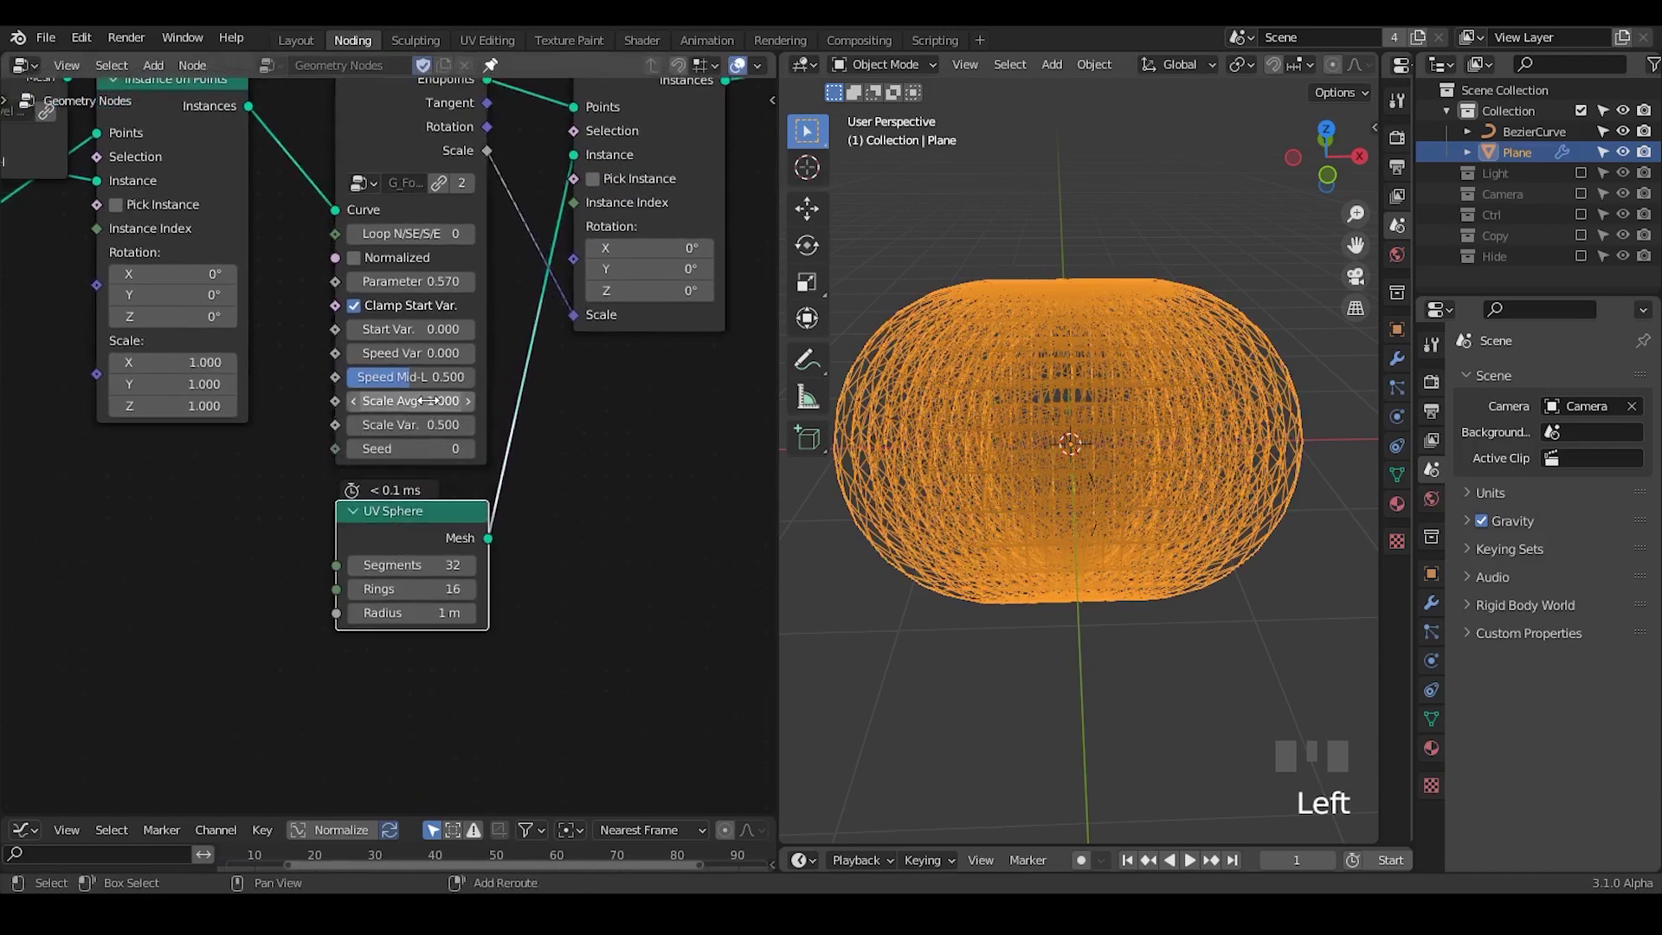
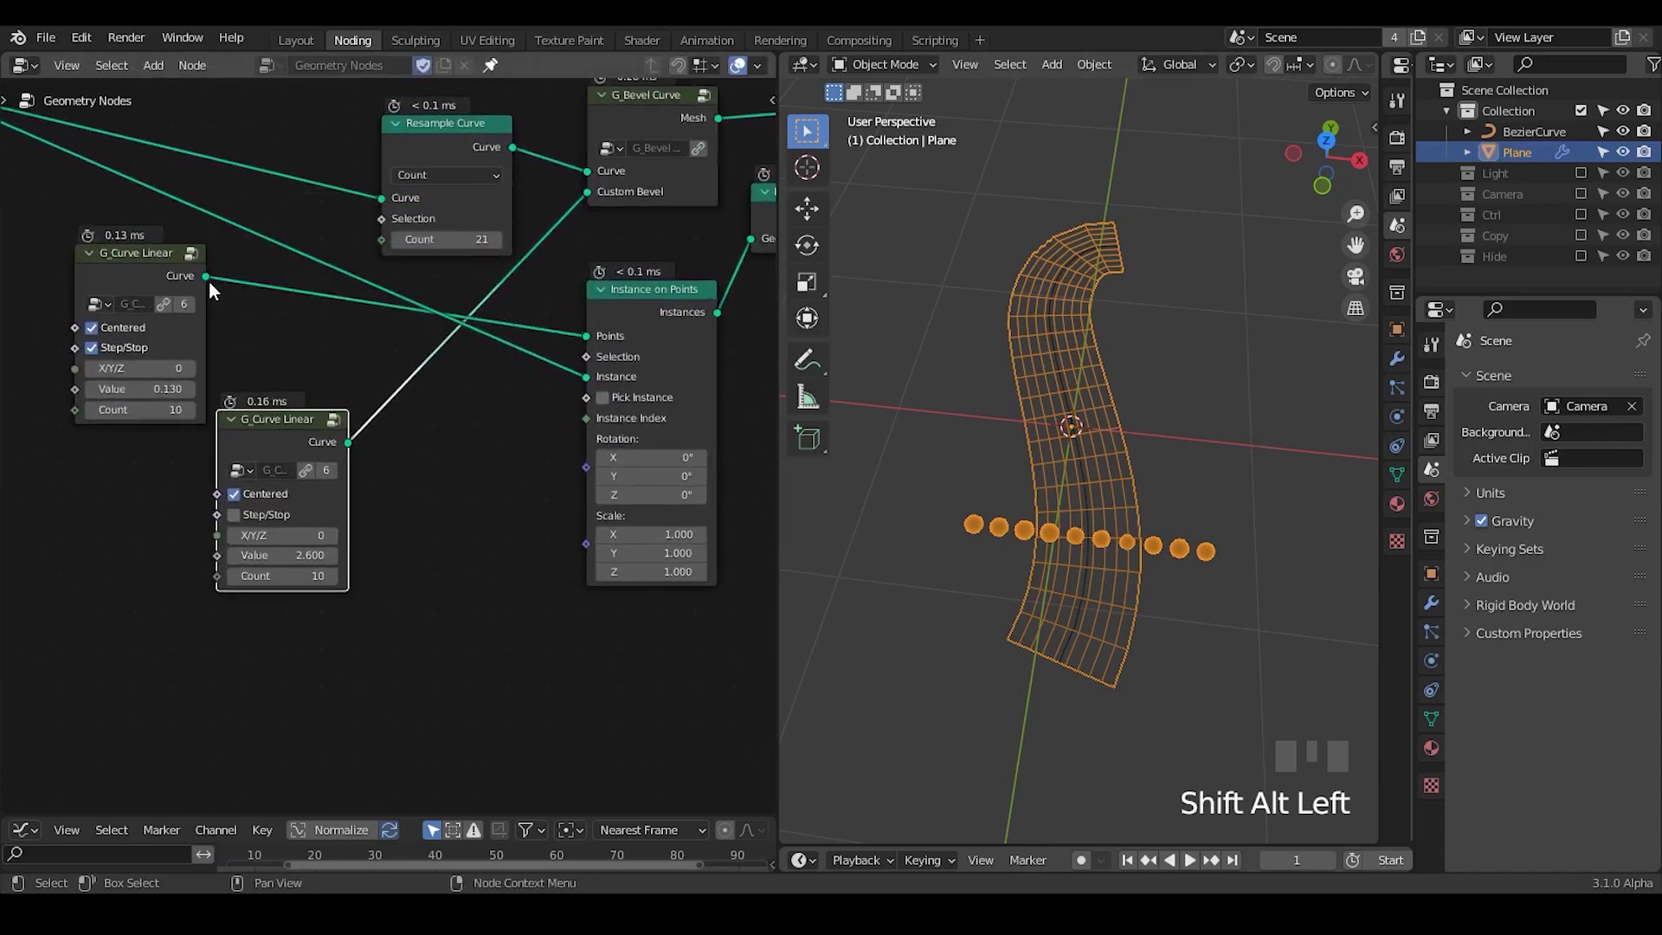
Collapse the G_Bevel Curve node, remove the spare linear-curve group and recentre on the curve nodes.
drag(601, 202, 576, 200)
key(ctrl+h)
click(463, 307)
drag(1121, 574, 1120, 621)
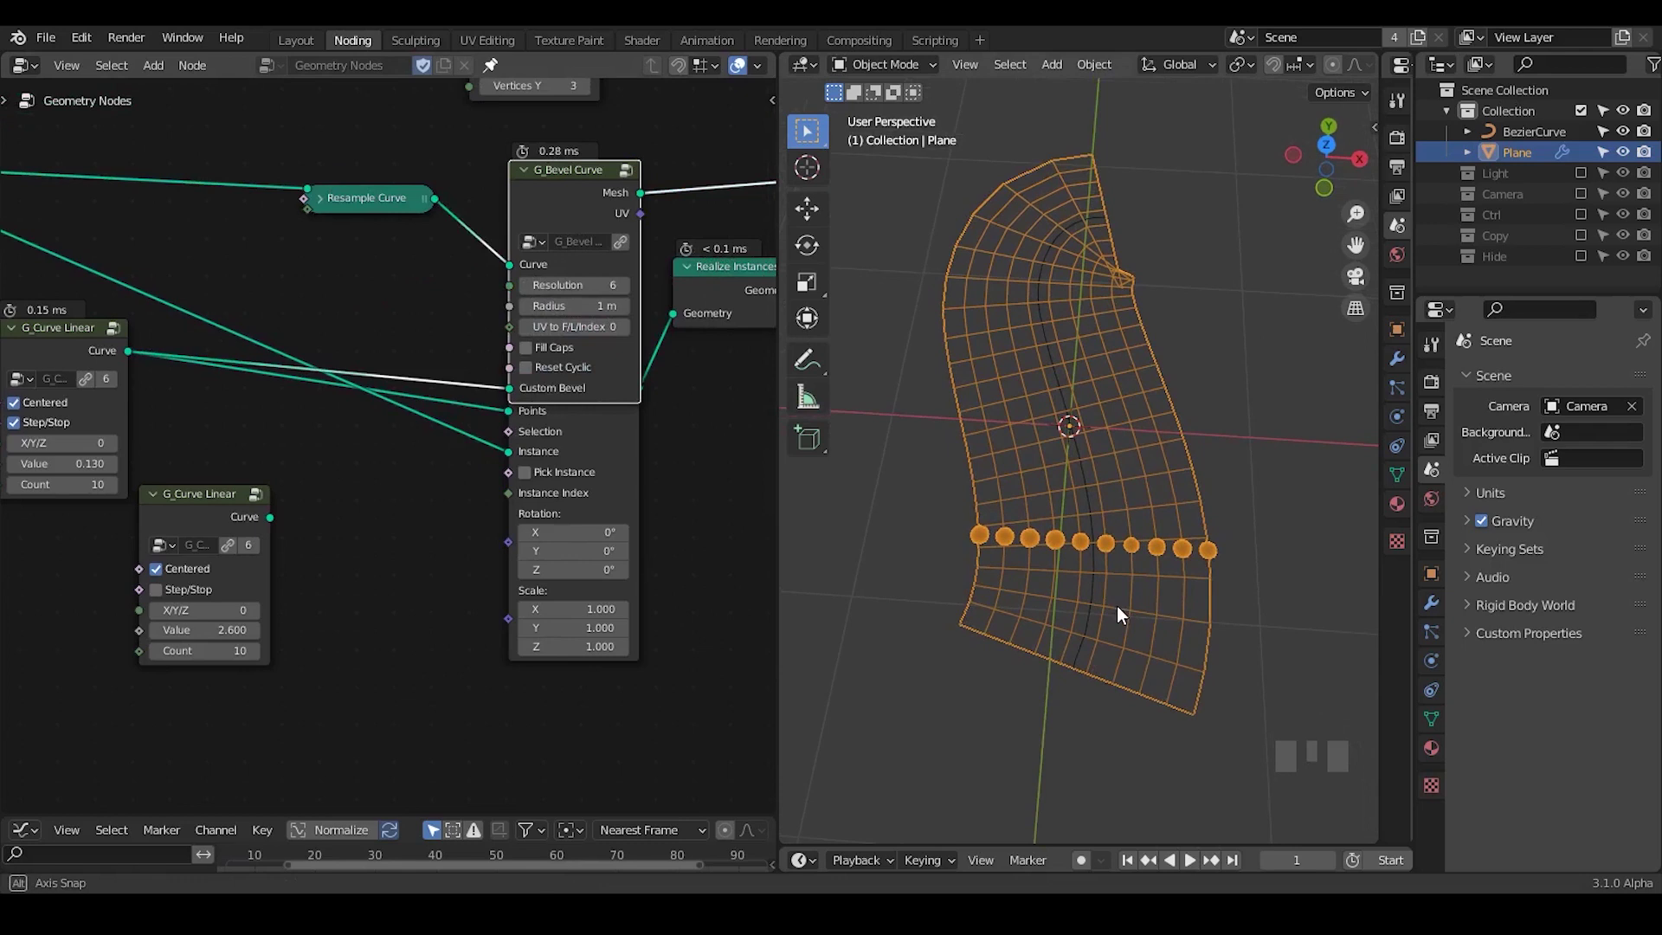
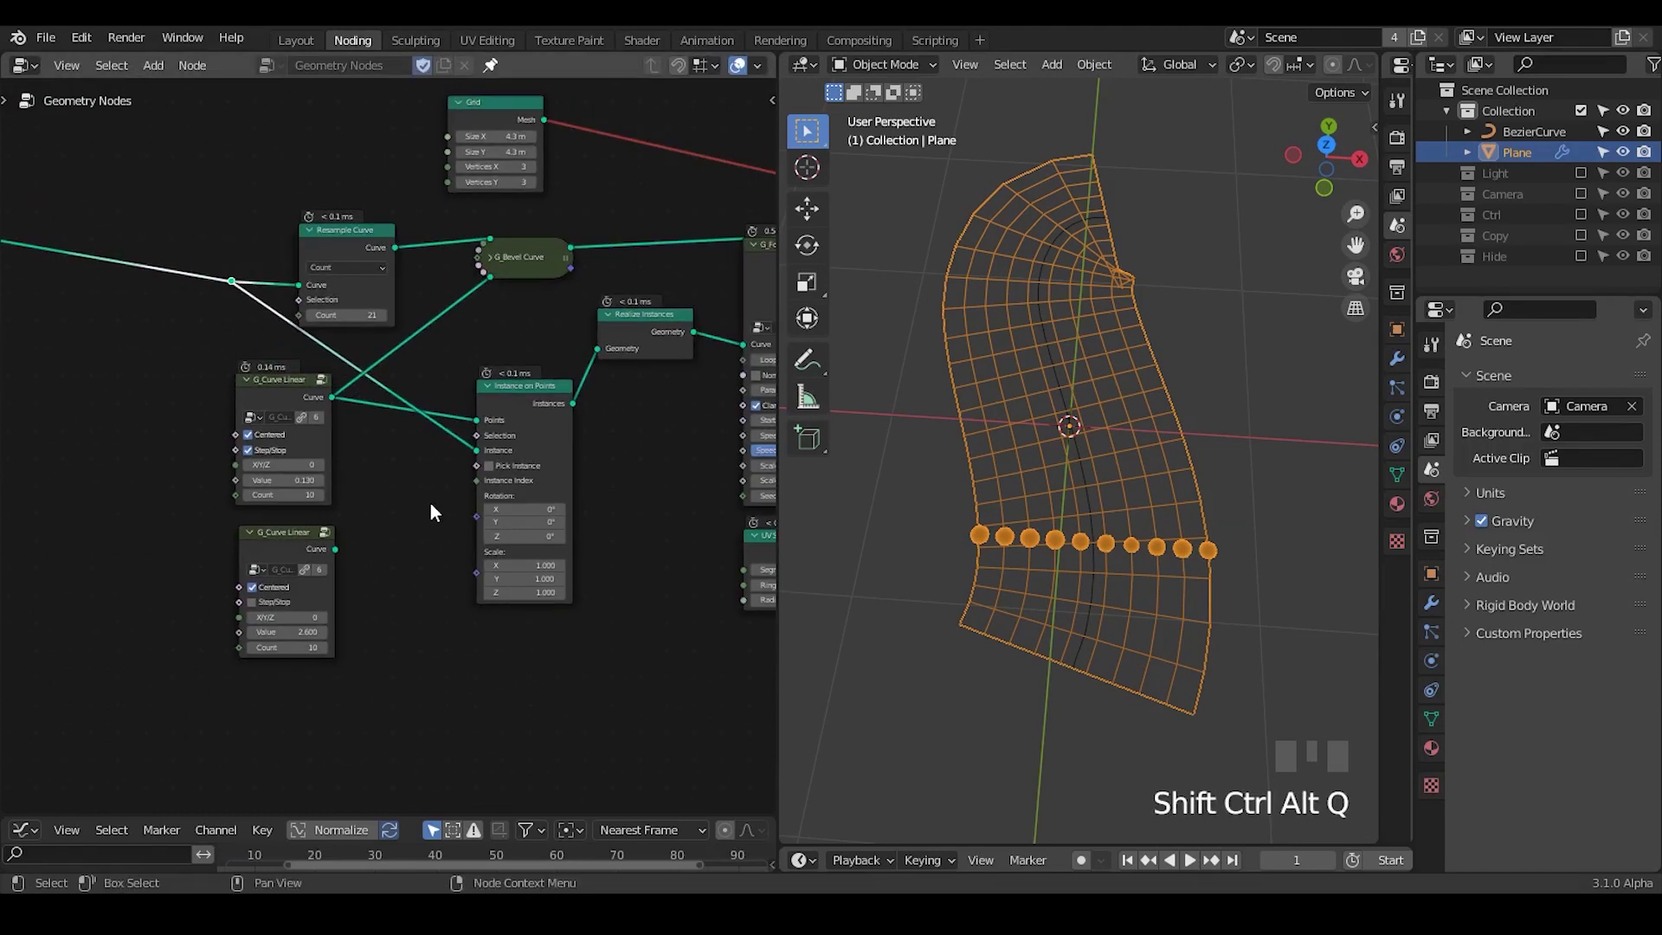
drag(415, 665, 317, 522)
click(318, 523)
key(x)
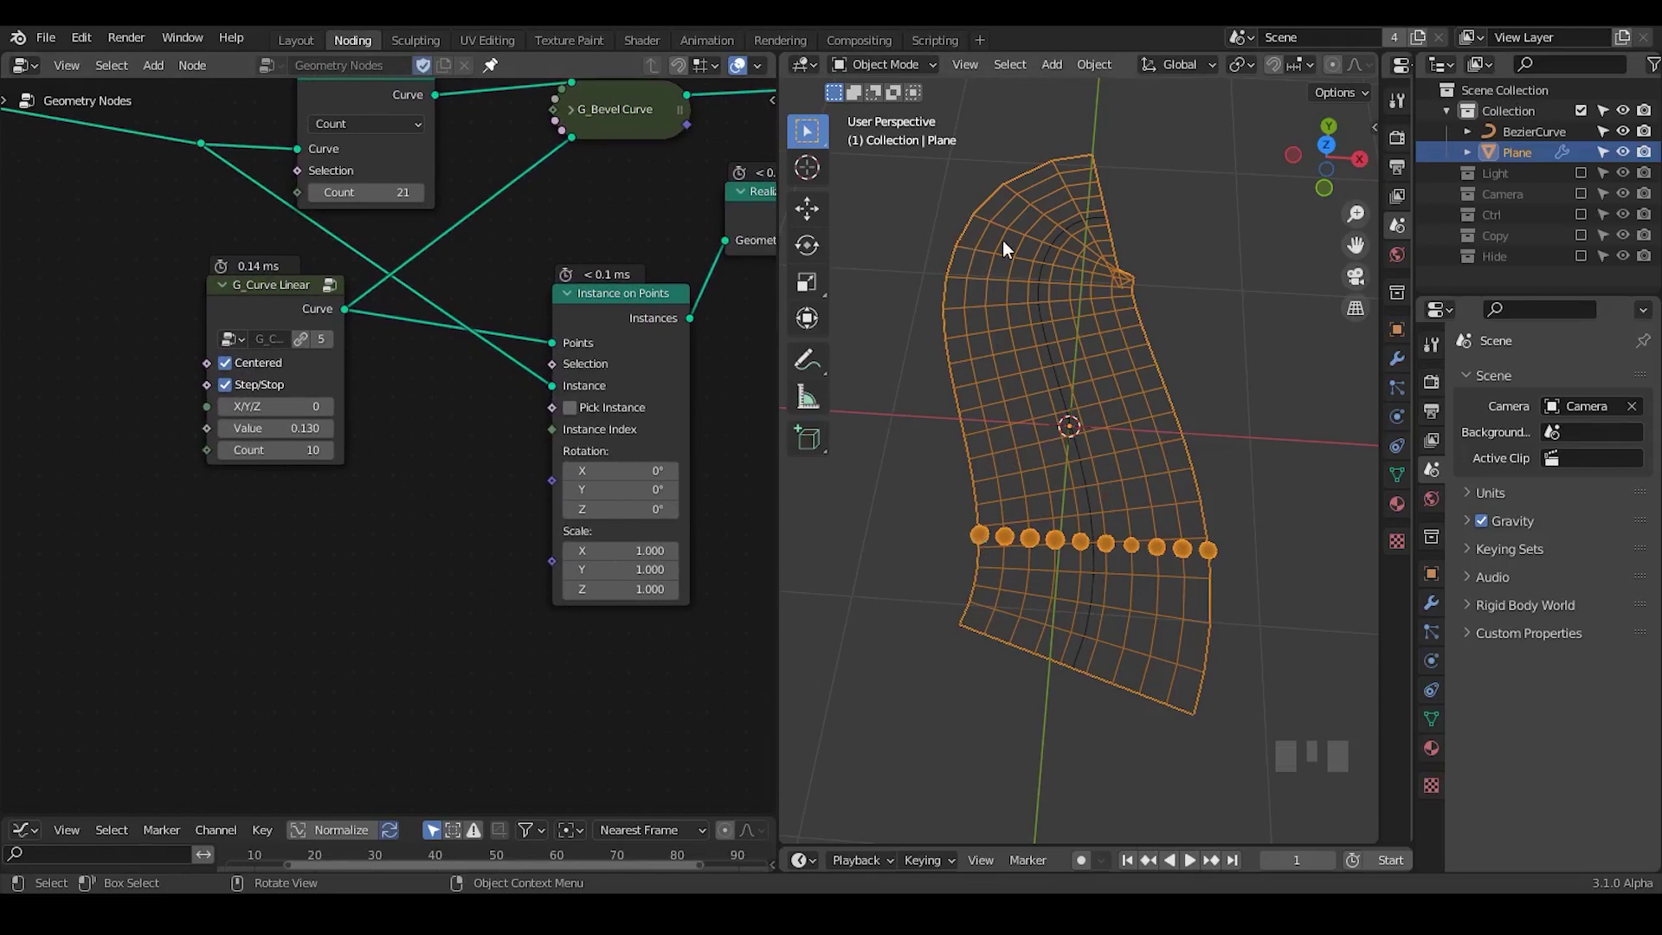
drag(1078, 672, 988, 505)
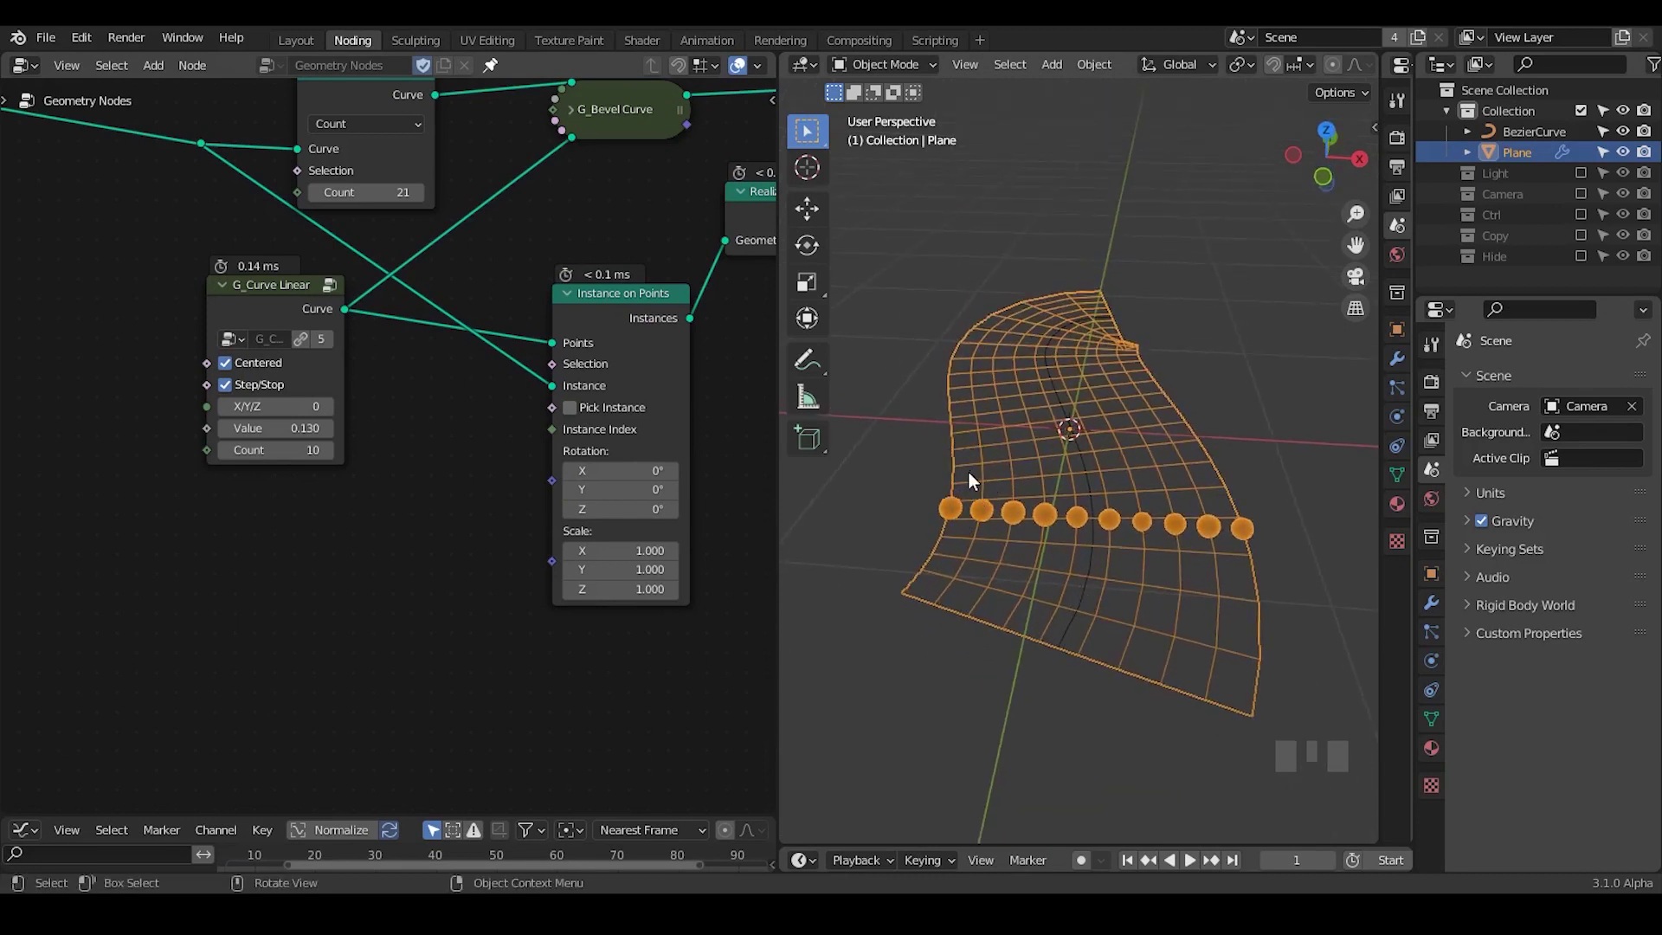
drag(995, 563, 1049, 450)
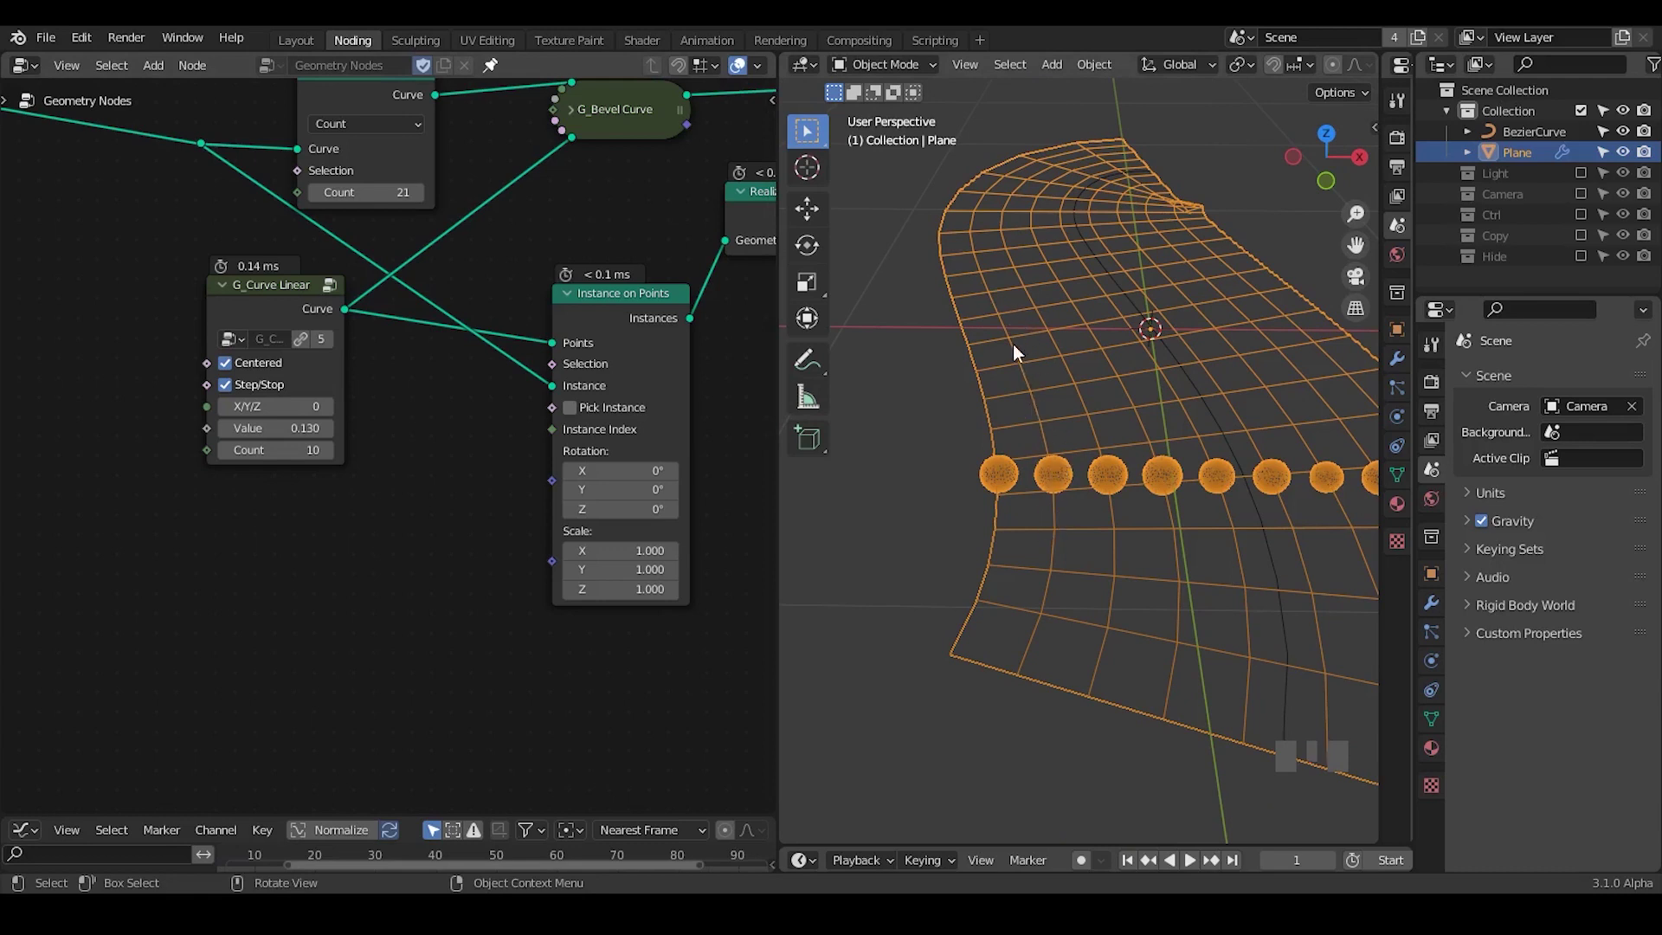
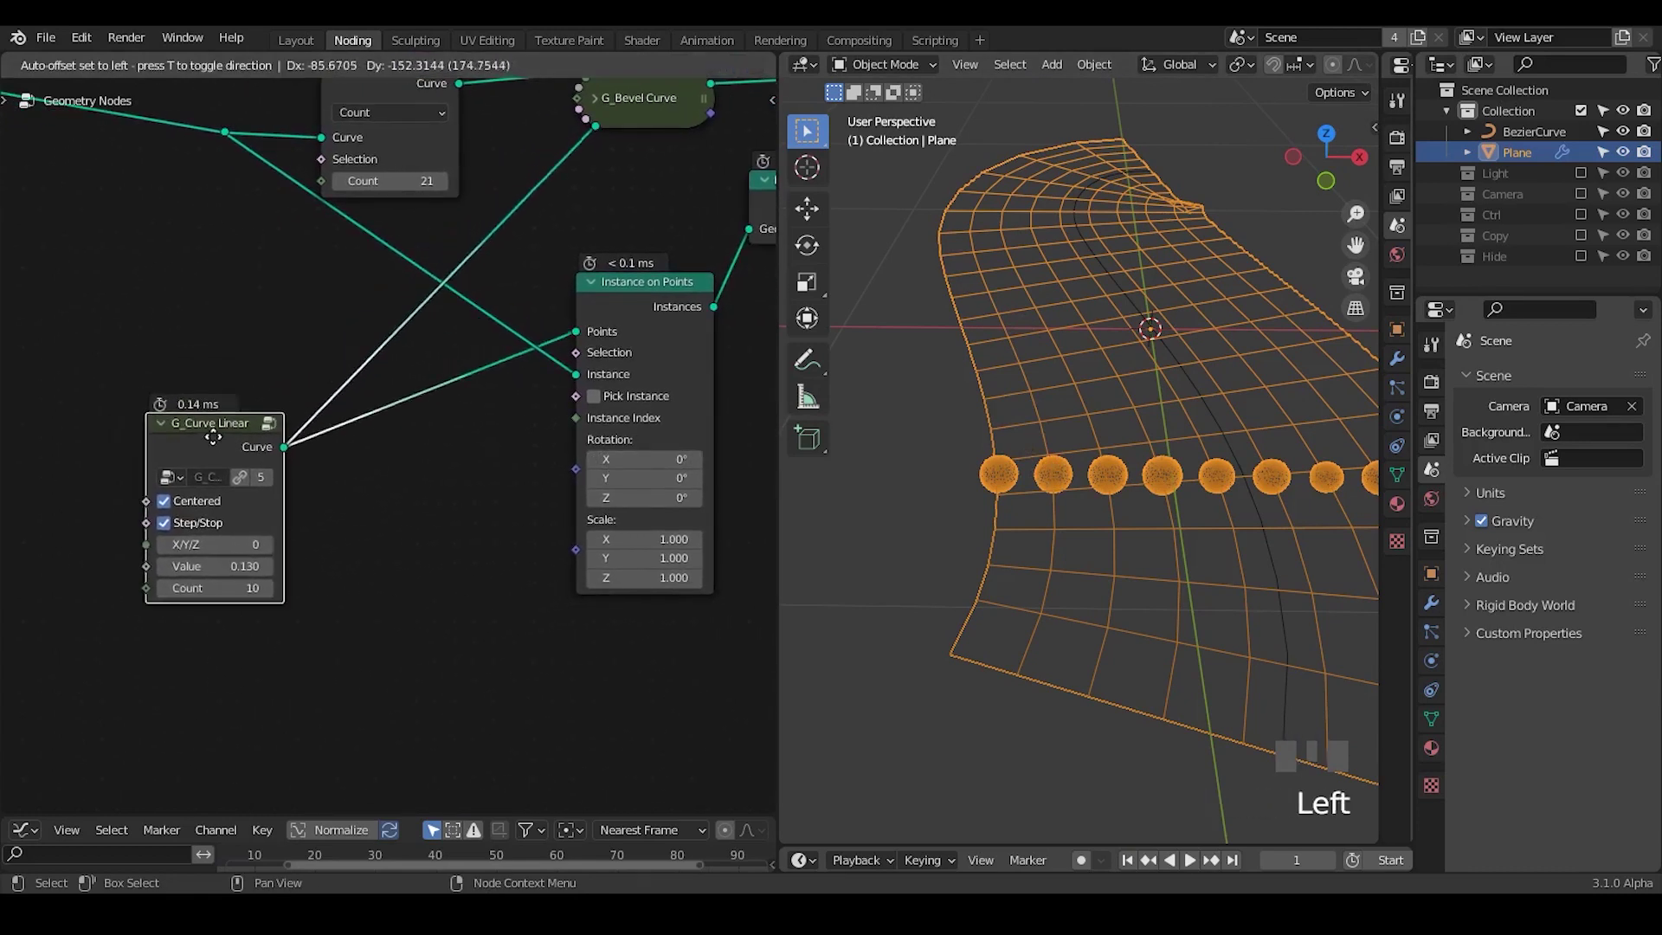
Duplicate G_Curve Linear with Count 12 and link its Curve output into G_Bevel Curve.
key(shift+d)
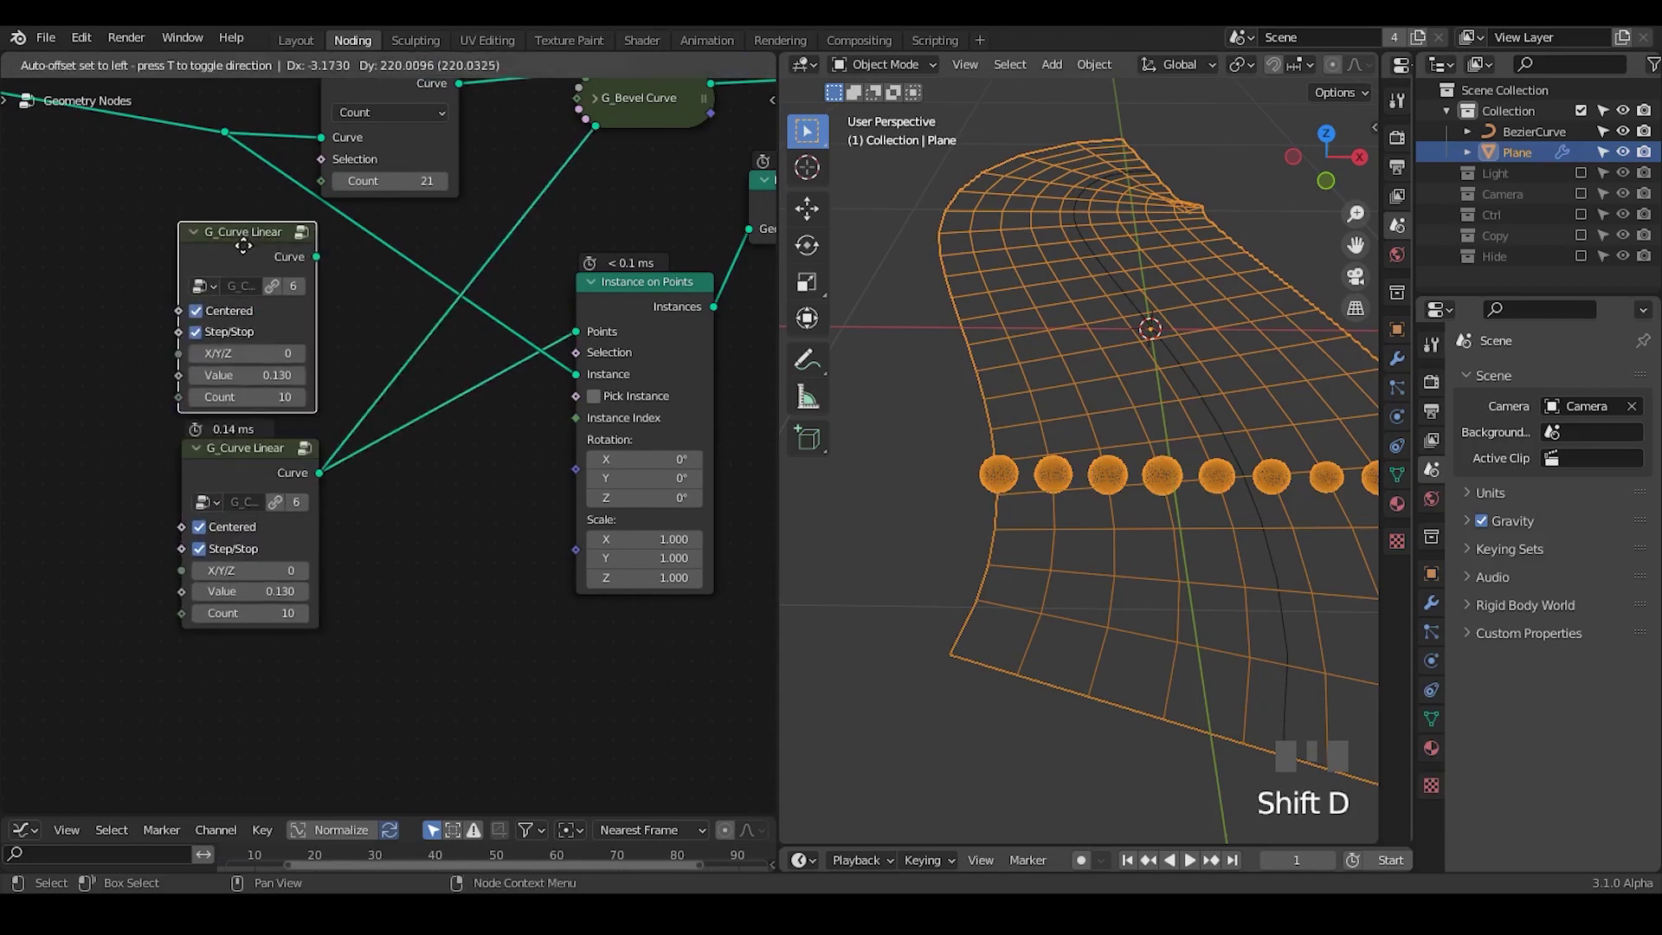
drag(309, 407, 1032, 464)
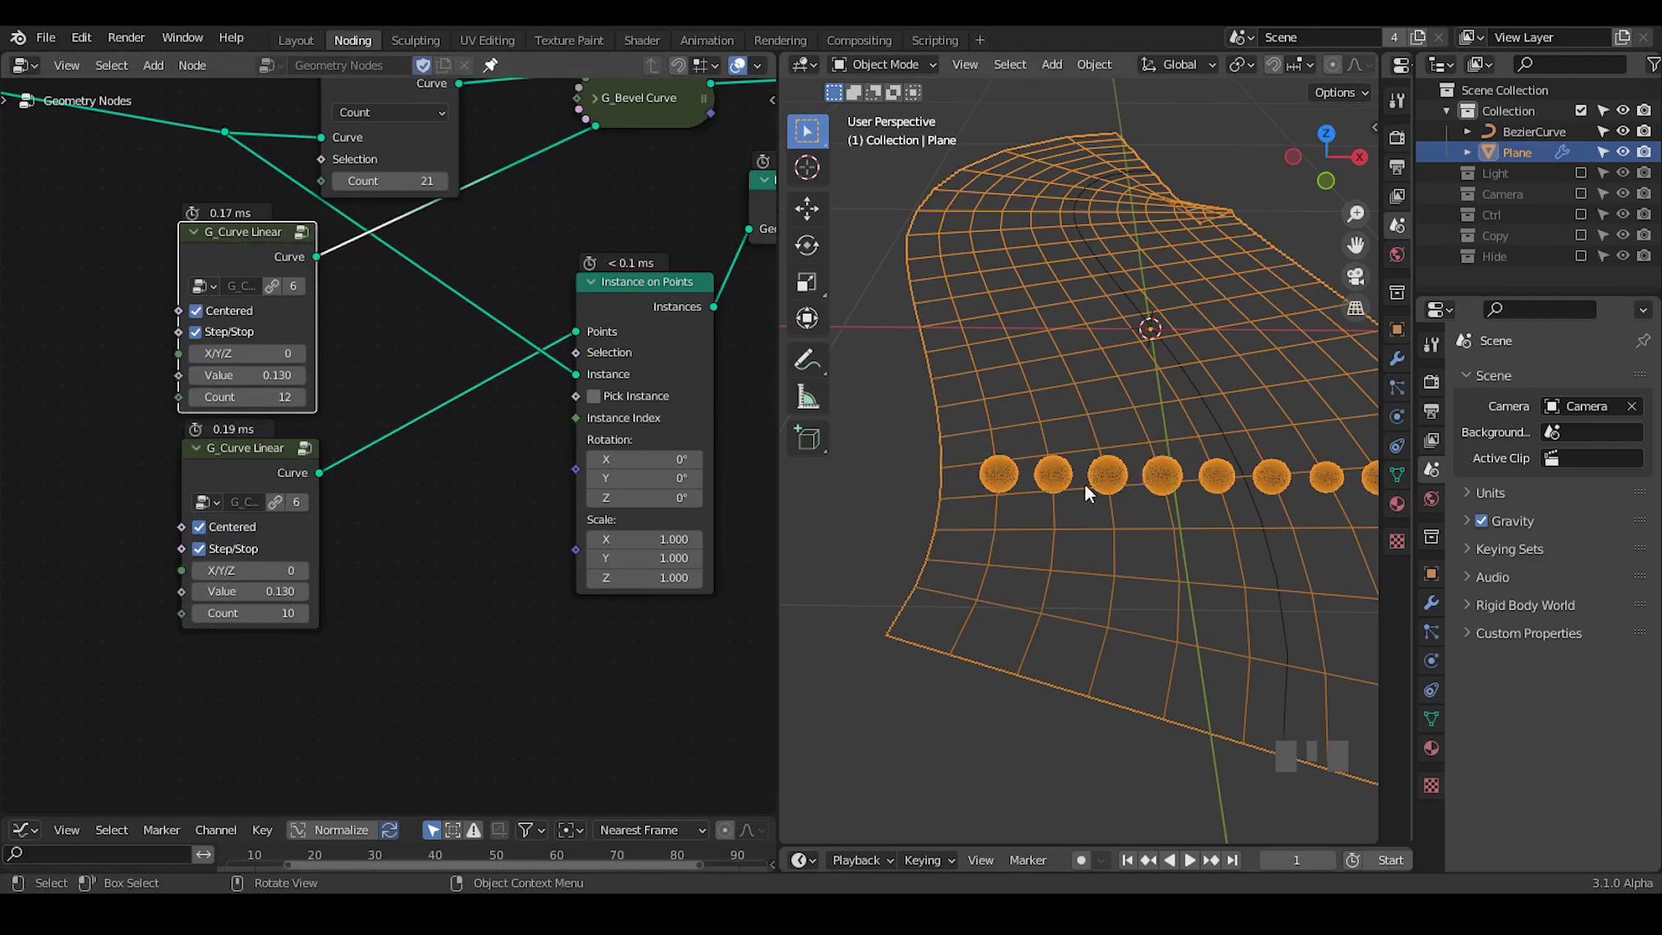
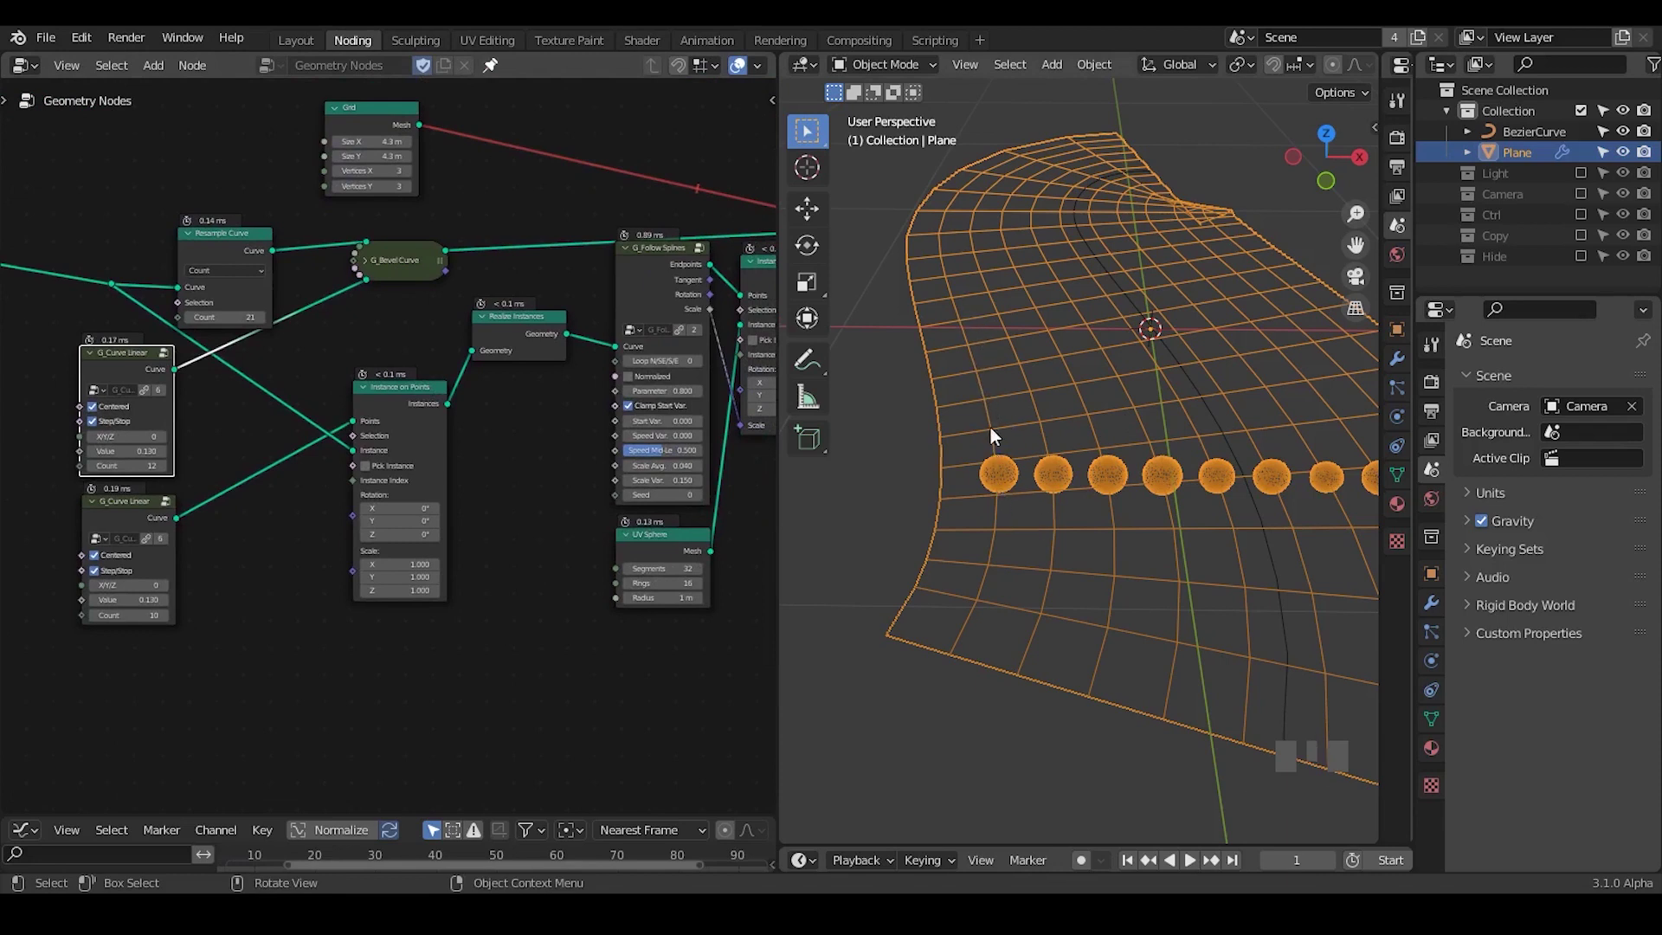
Add a Dual Mesh node after G_Bevel Curve.
middle_click(518, 487)
key(ctrl+a)
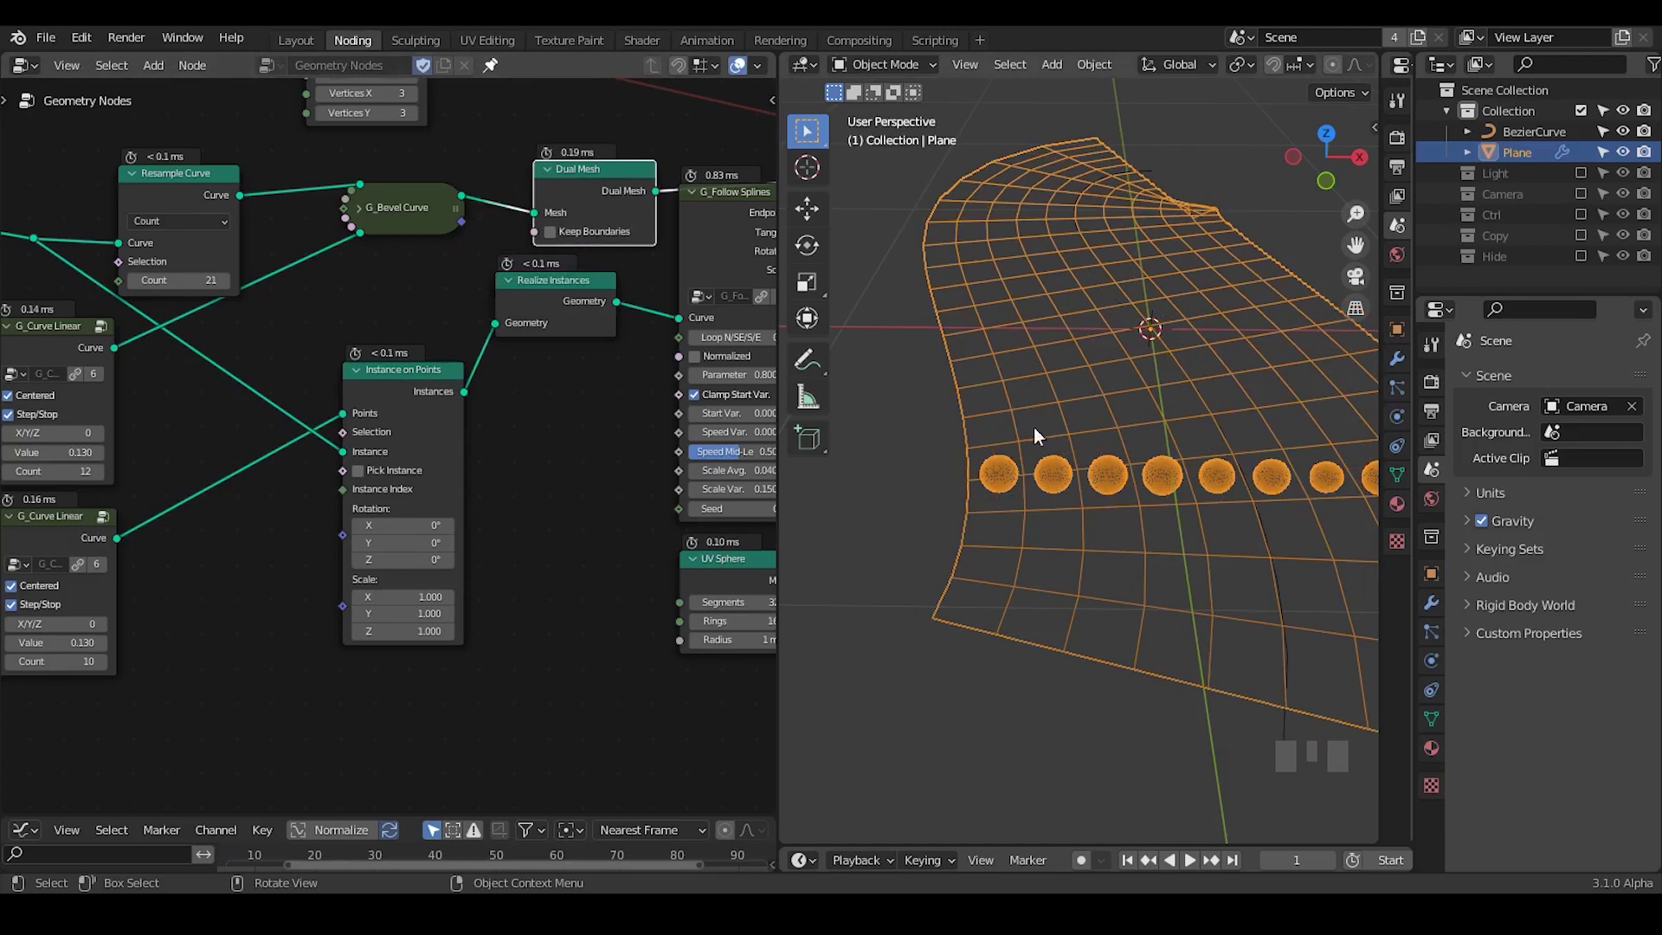
drag(98, 498, 291, 253)
click(291, 253)
Lower G_Follow Splines Parameter to 0.4 and add Realize Instances after Instance on Points.
click(306, 436)
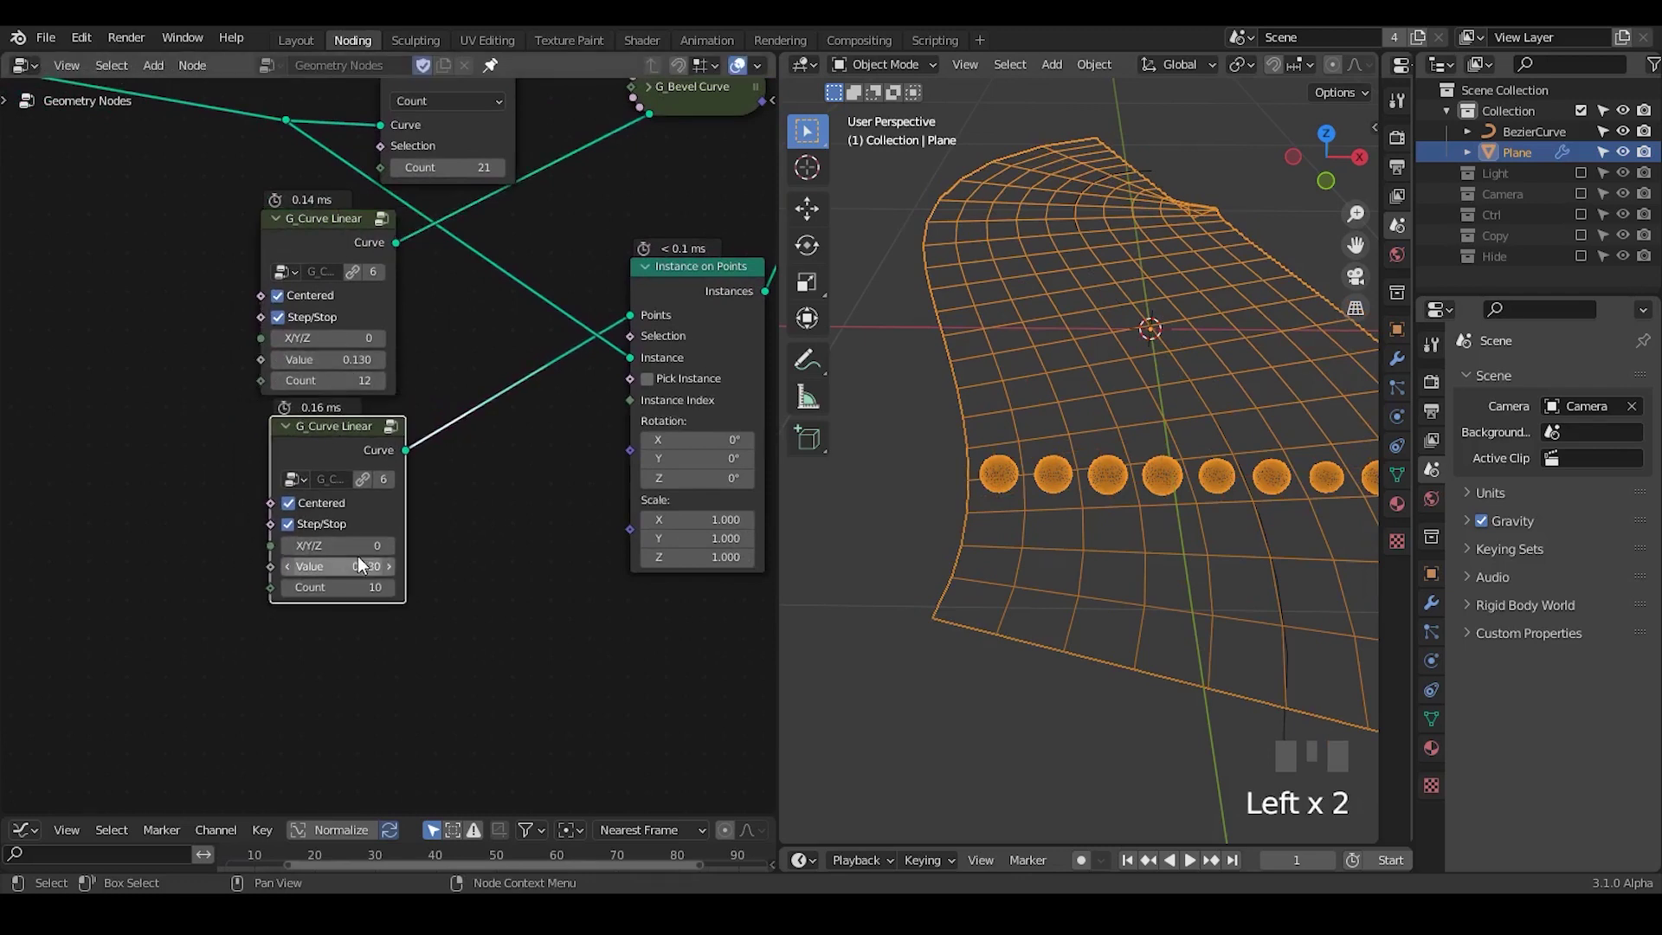
key(ctrl+a)
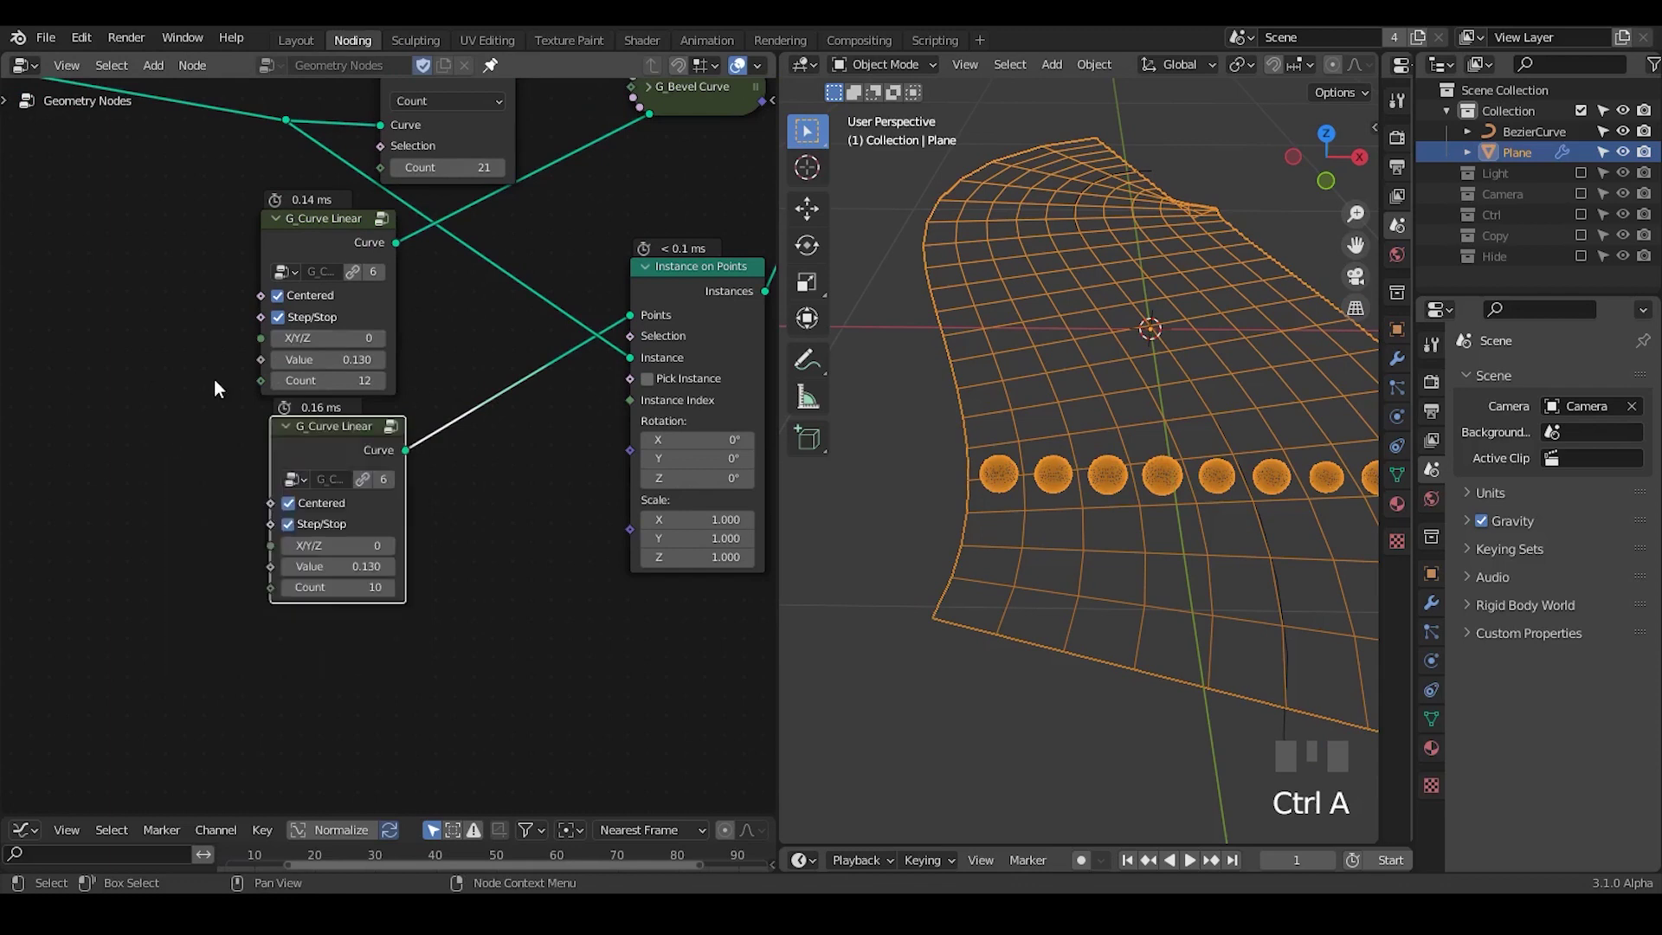
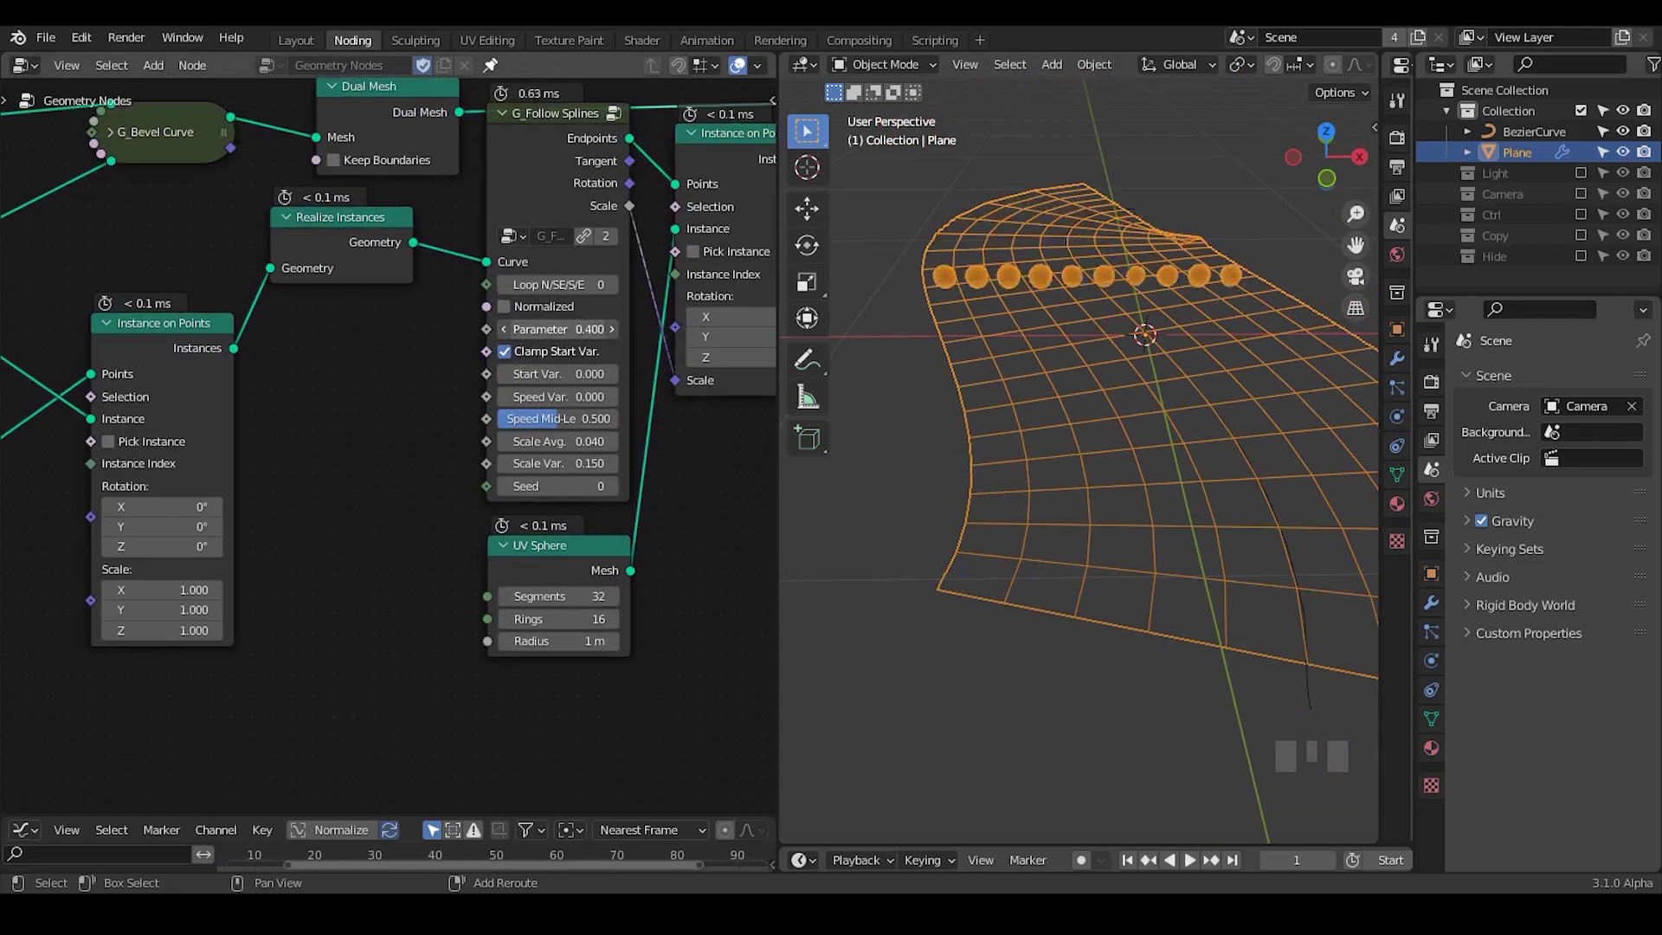
Rotate the BezierCurve's top handle about 45° in Edit Mode so the ribbon's upper end bends anew.
drag(1203, 347, 1536, 146)
click(1536, 147)
key(Tab)
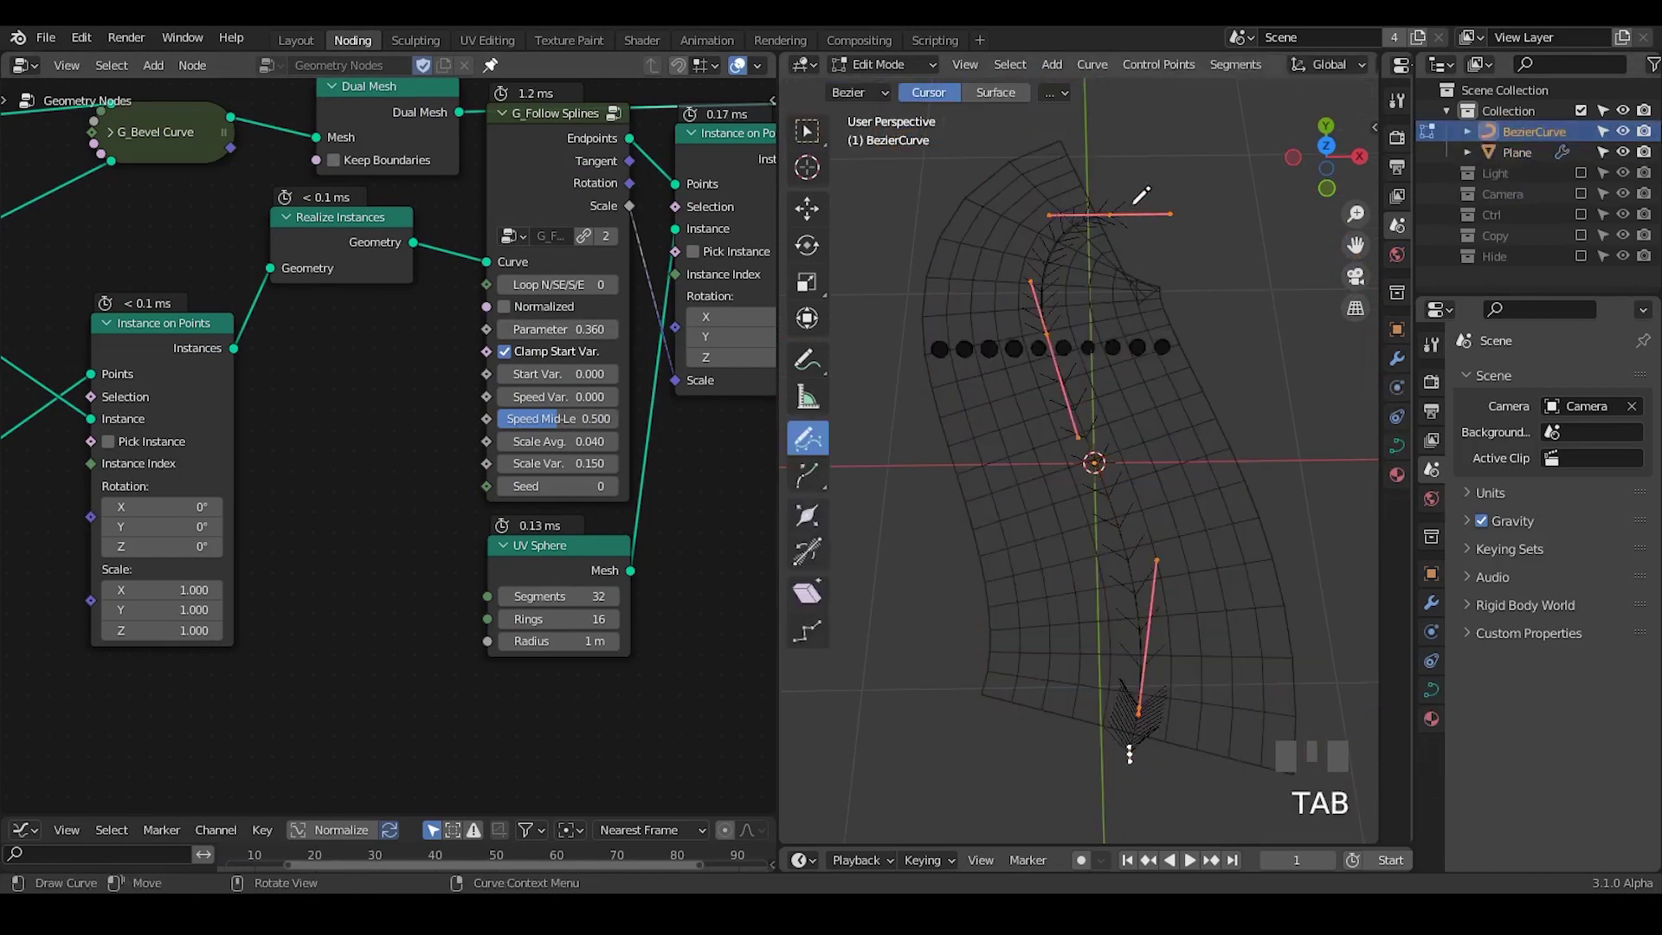
click(811, 132)
key(r)
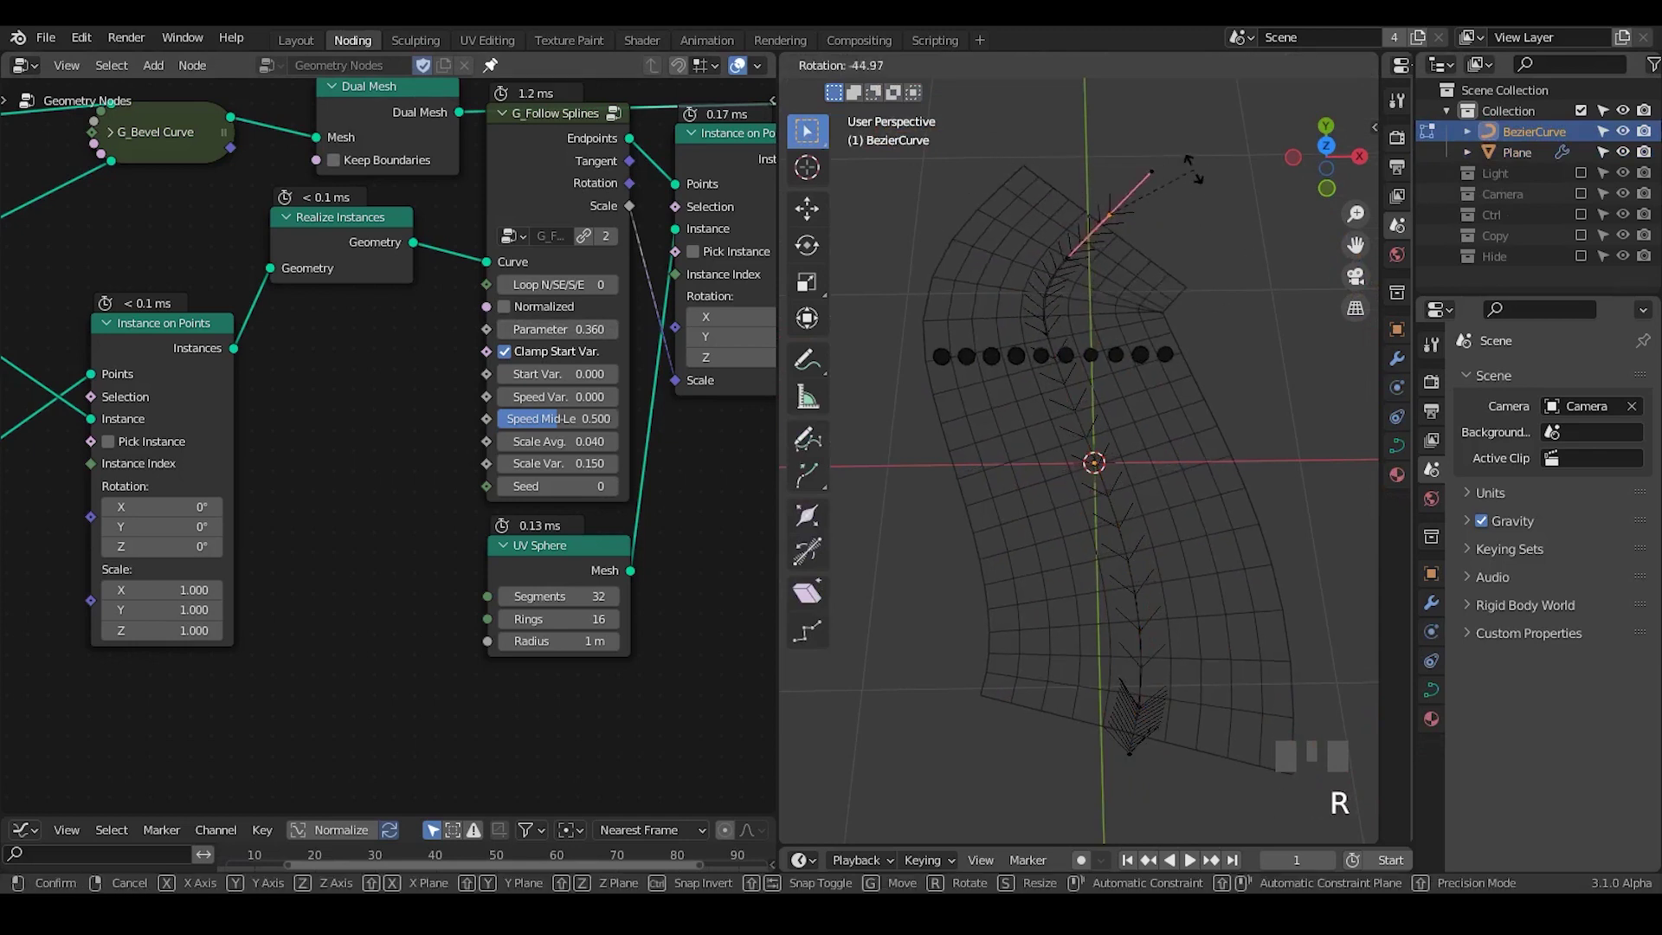
key(g)
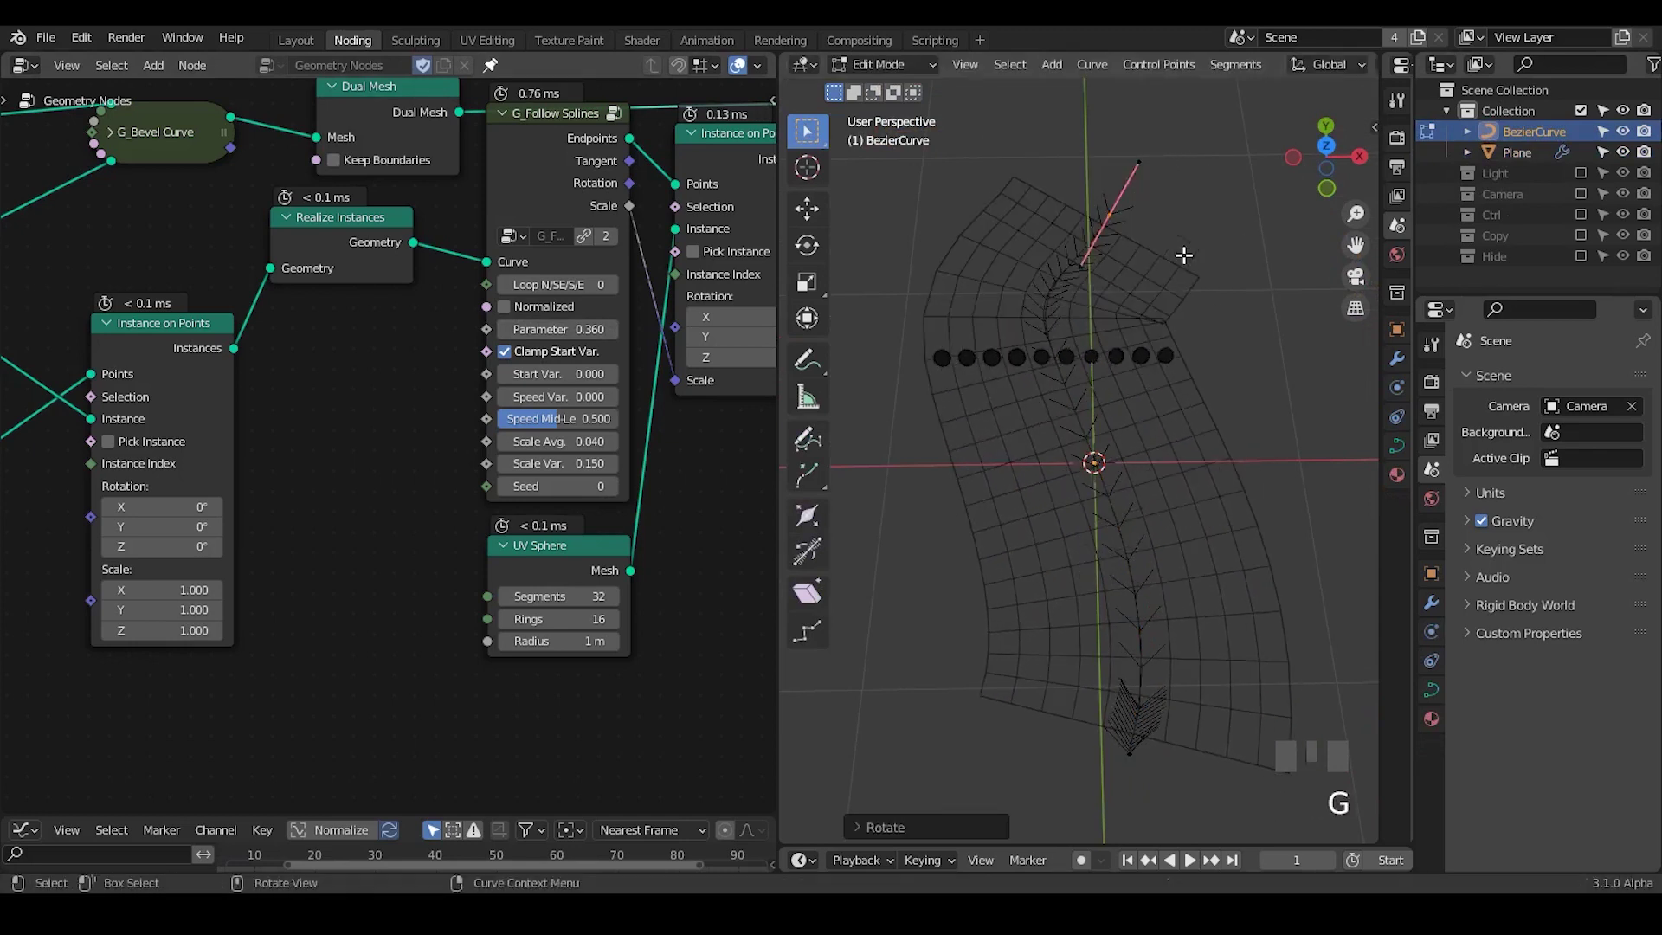
key(g)
key(Tab)
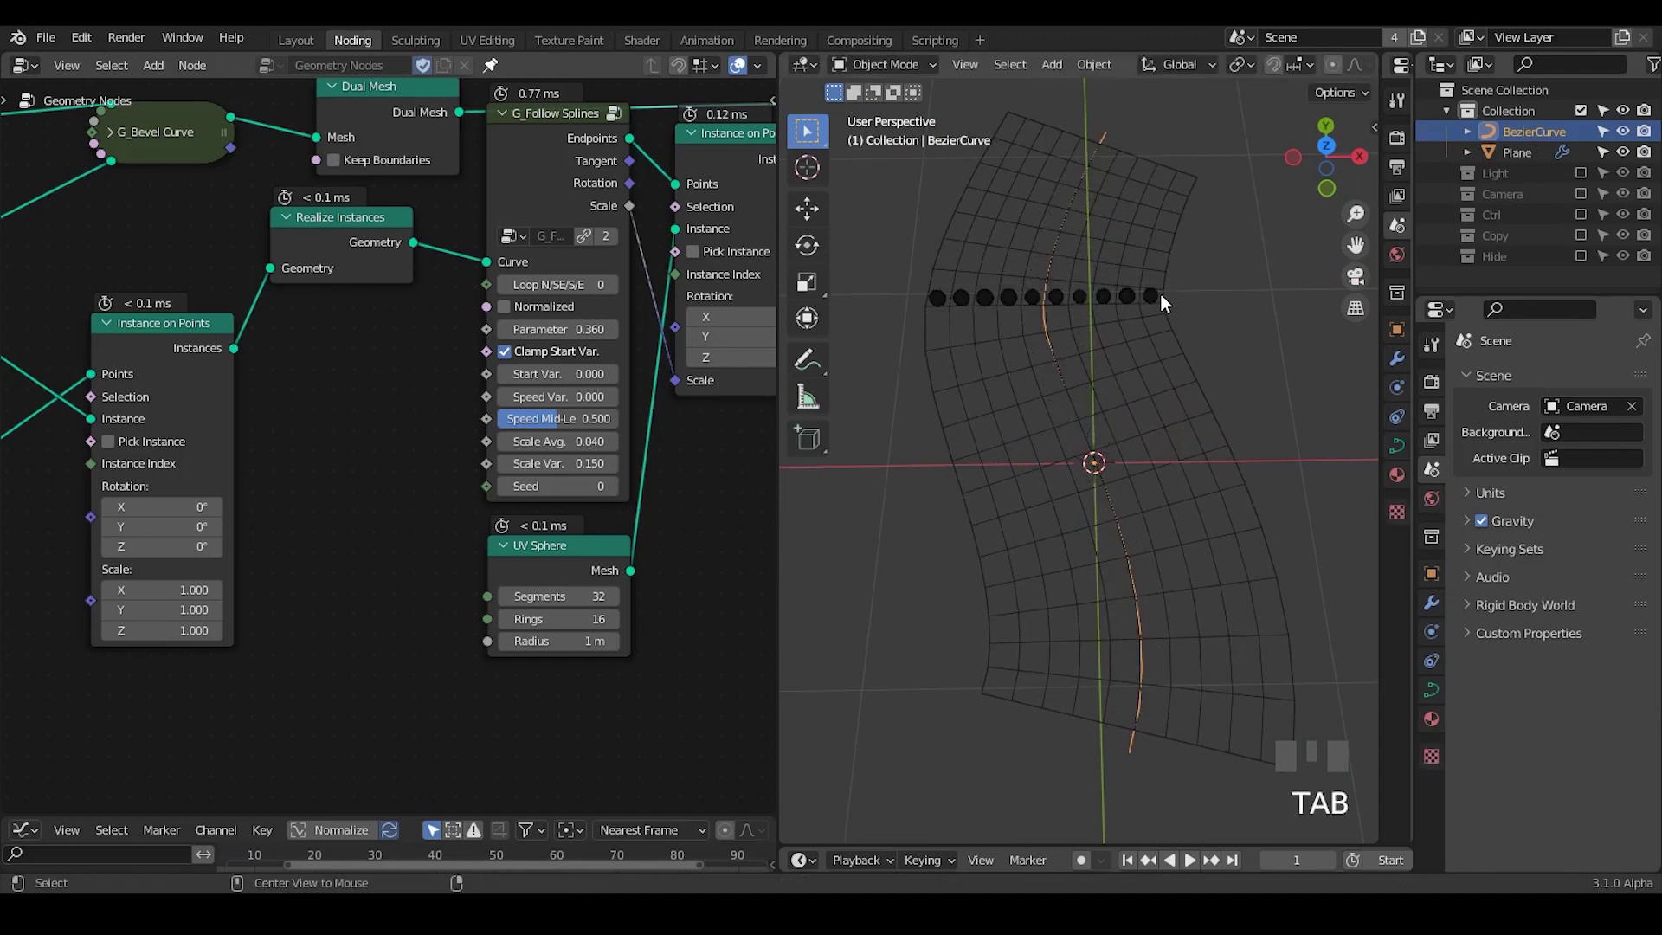
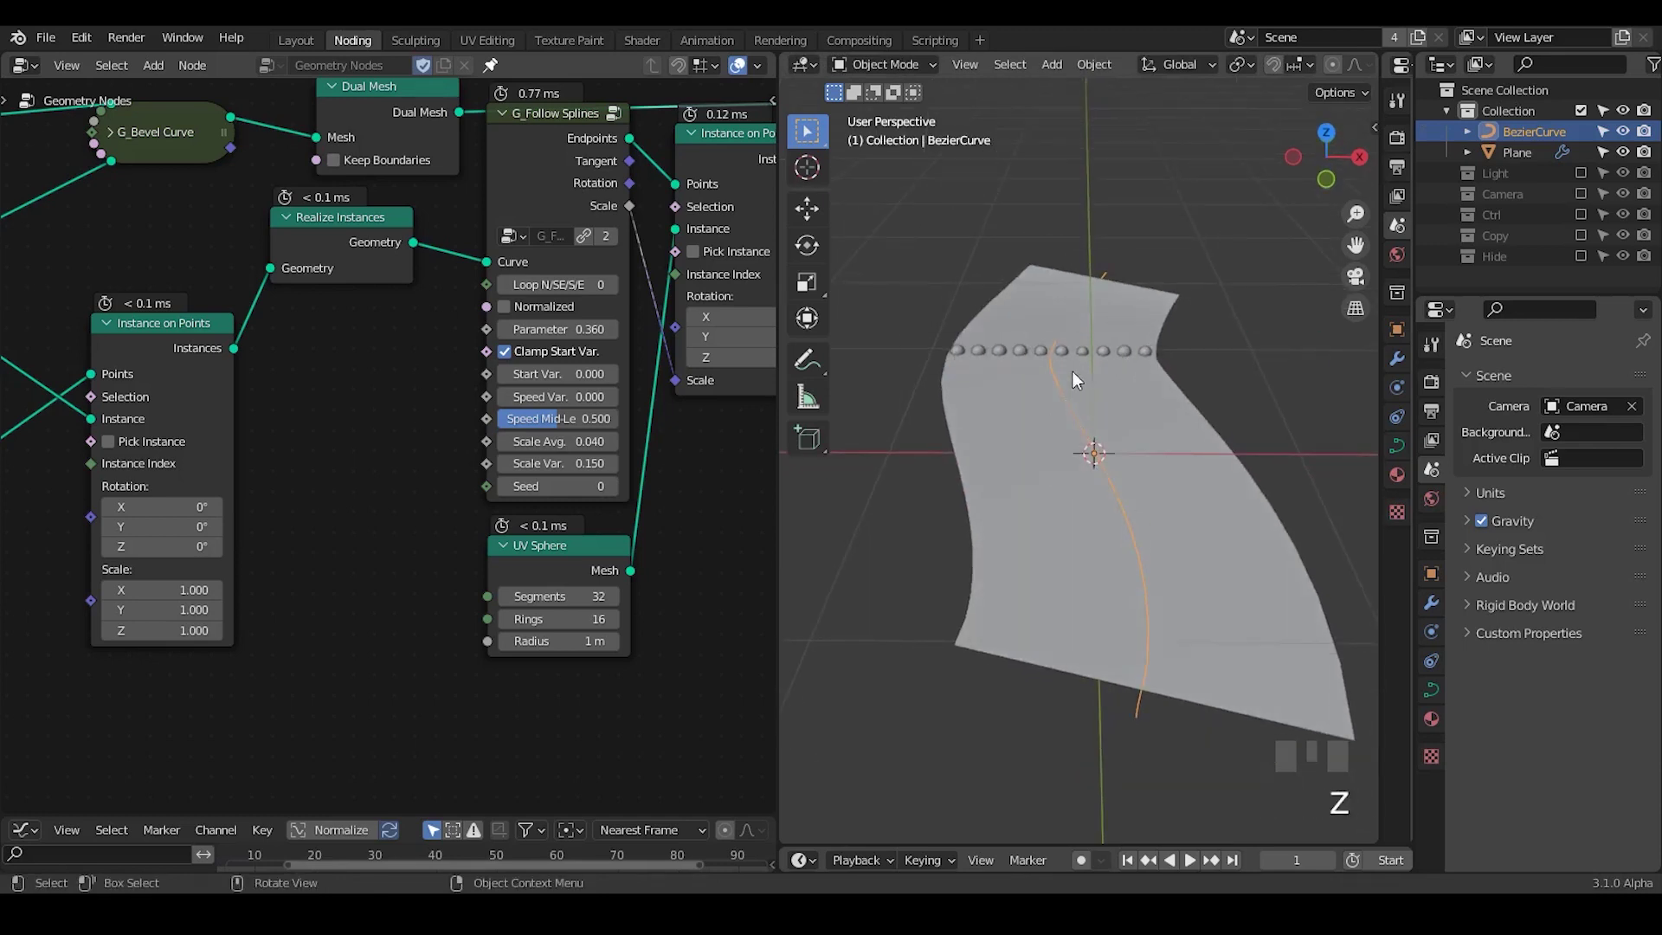
Make the Plane active again and tidy the Follow Splines node area.
key(z)
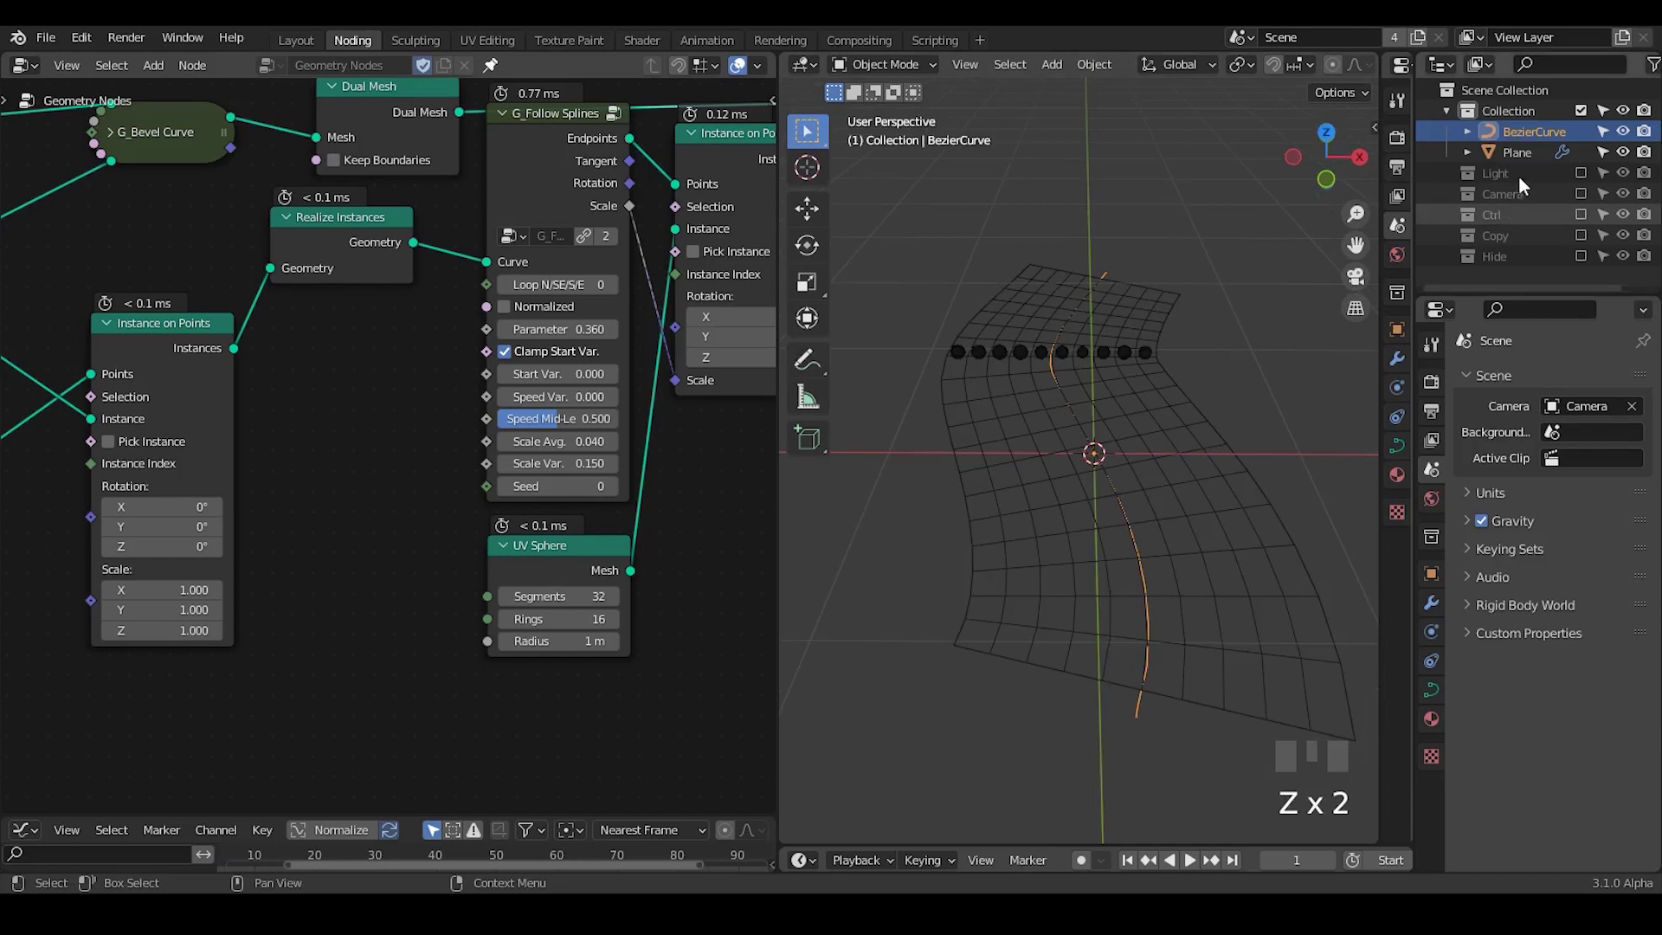
click(1523, 168)
scroll(up, 3)
drag(1123, 484, 407, 443)
key(ctrl+shift+alt+q)
drag(685, 525, 705, 141)
drag(705, 141, 573, 294)
Group the sphere-instancing nodes closer together and set G_Follow Splines Parameter to 0.360.
click(193, 340)
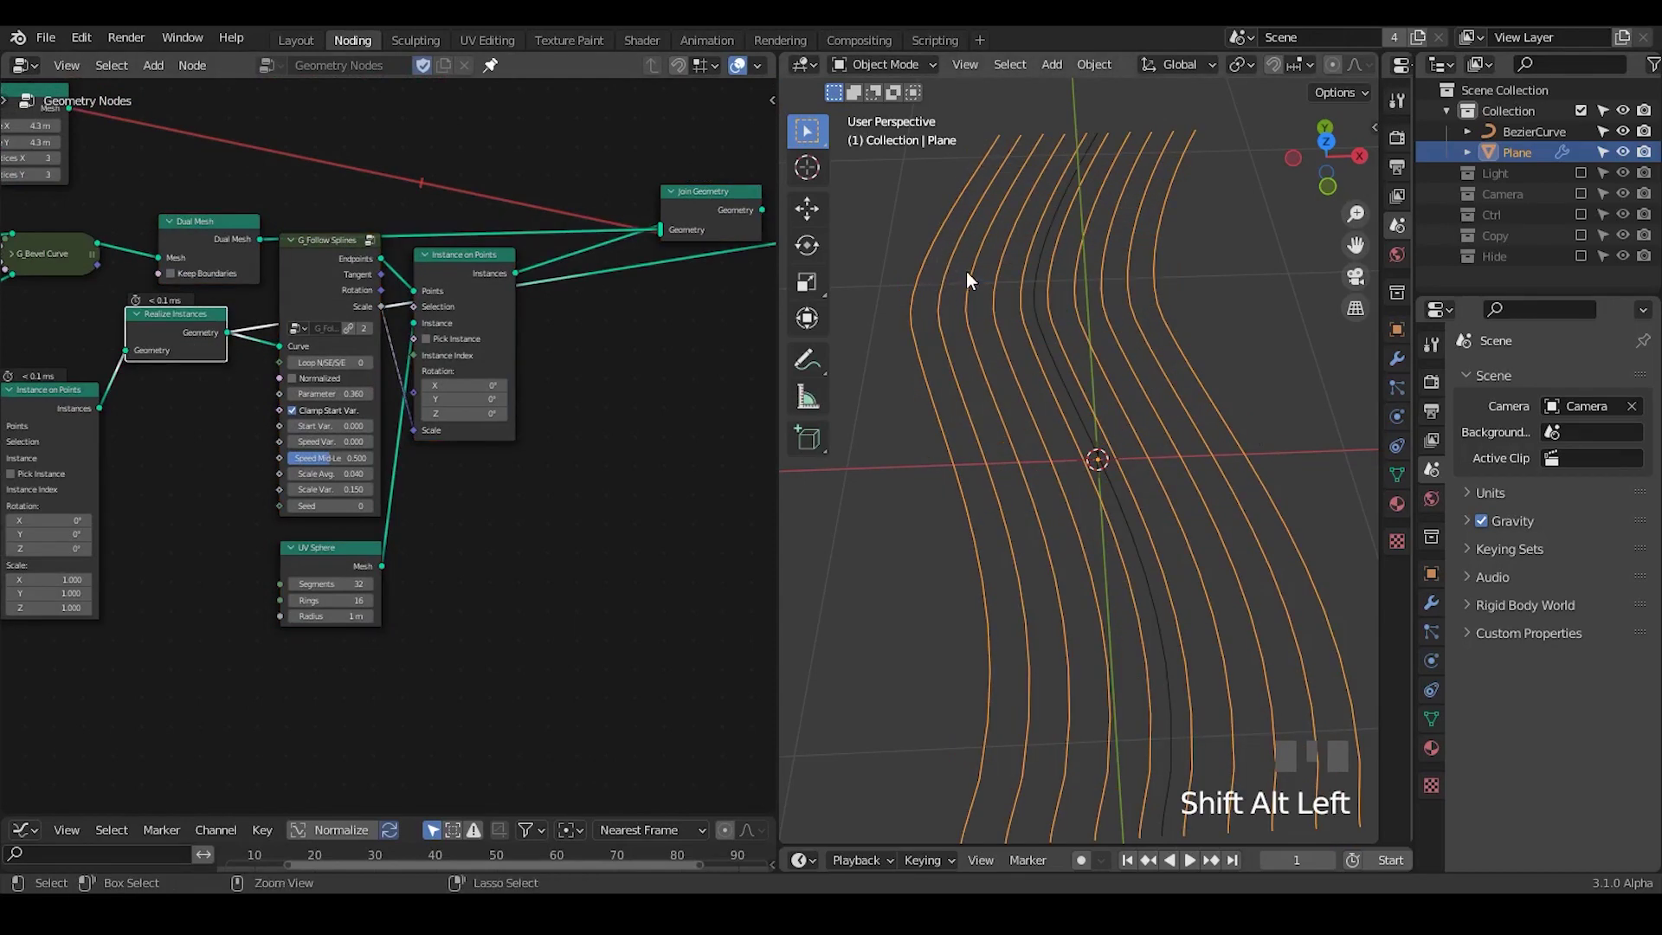
drag(974, 311, 630, 176)
click(708, 140)
key(g)
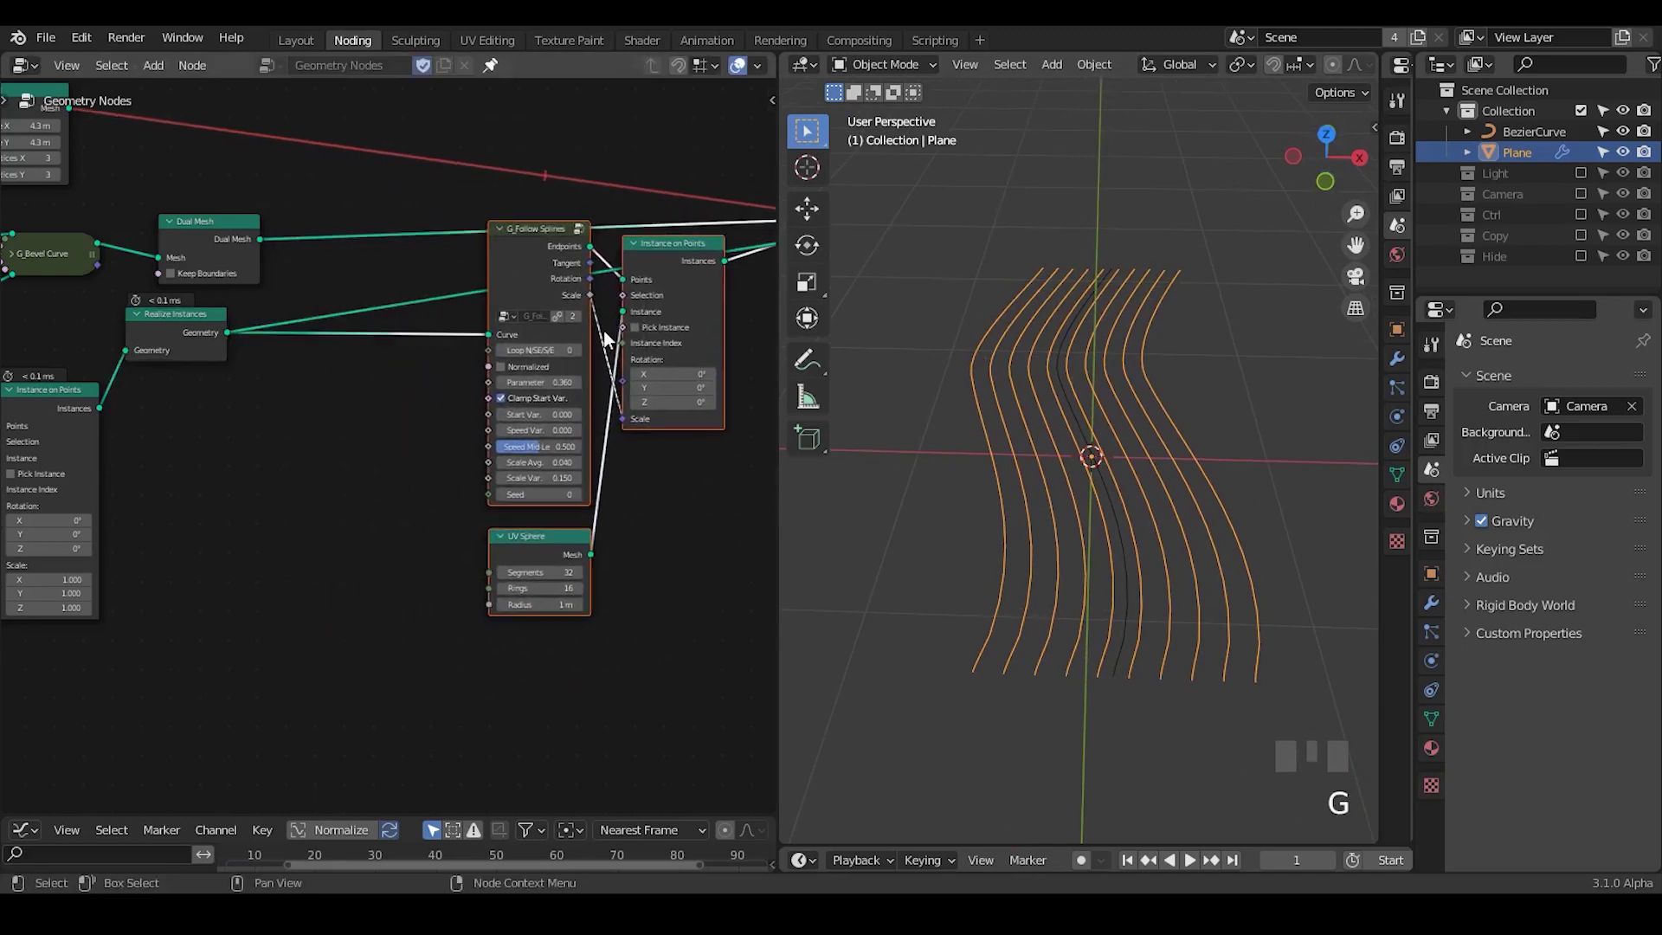
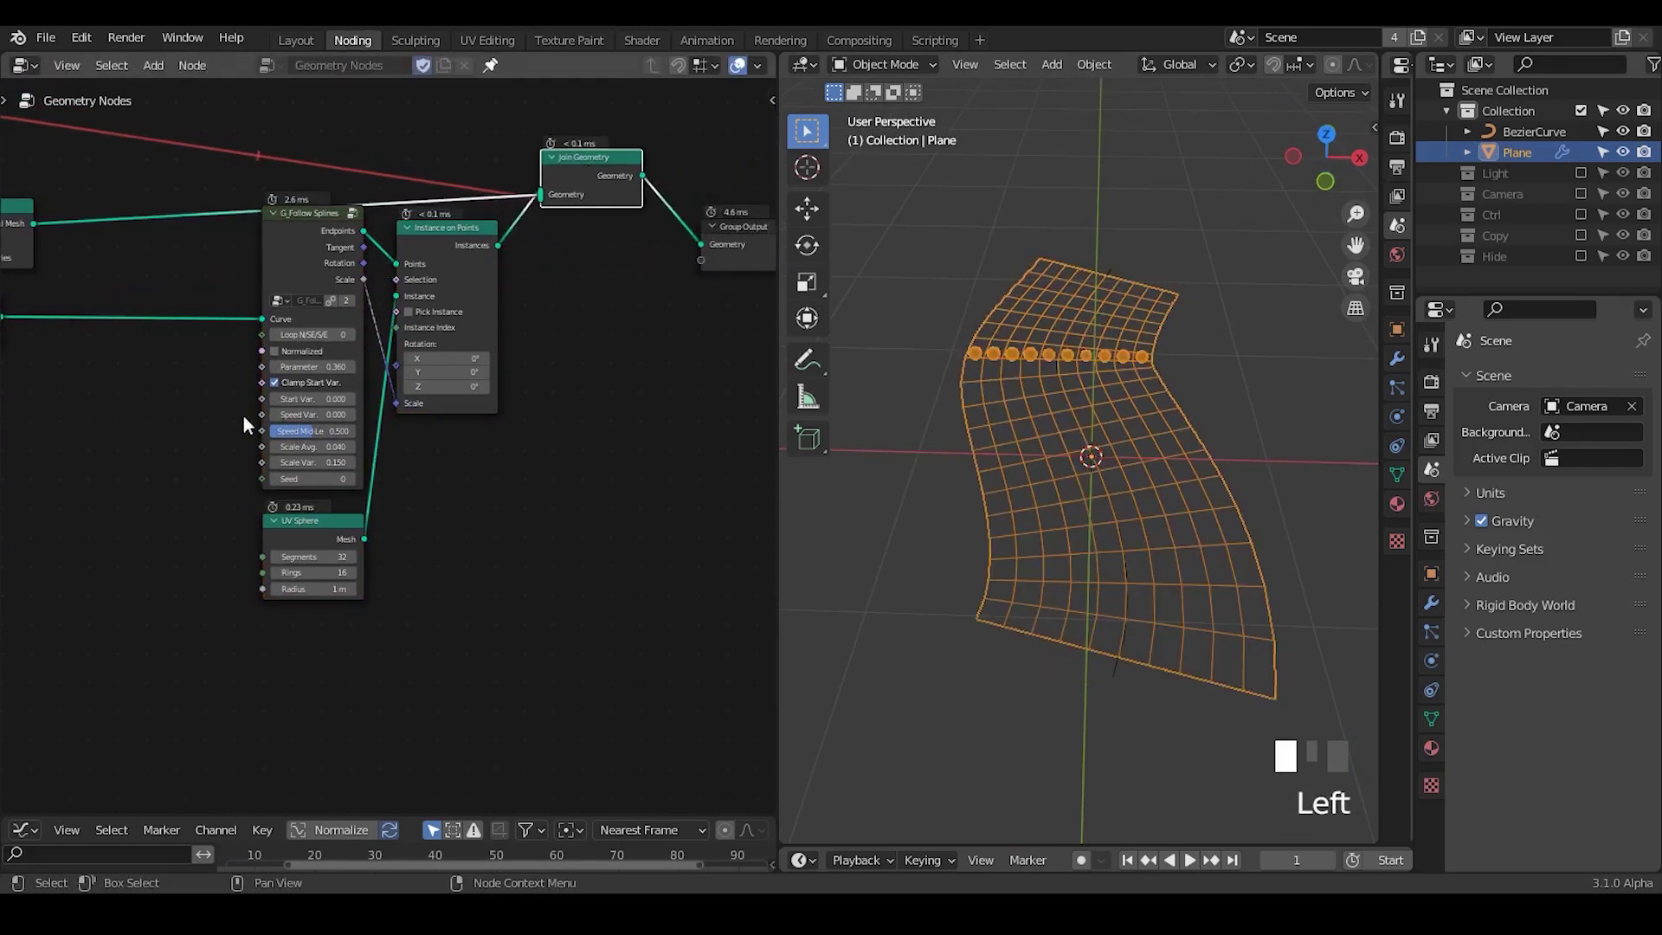
drag(196, 445, 942, 318)
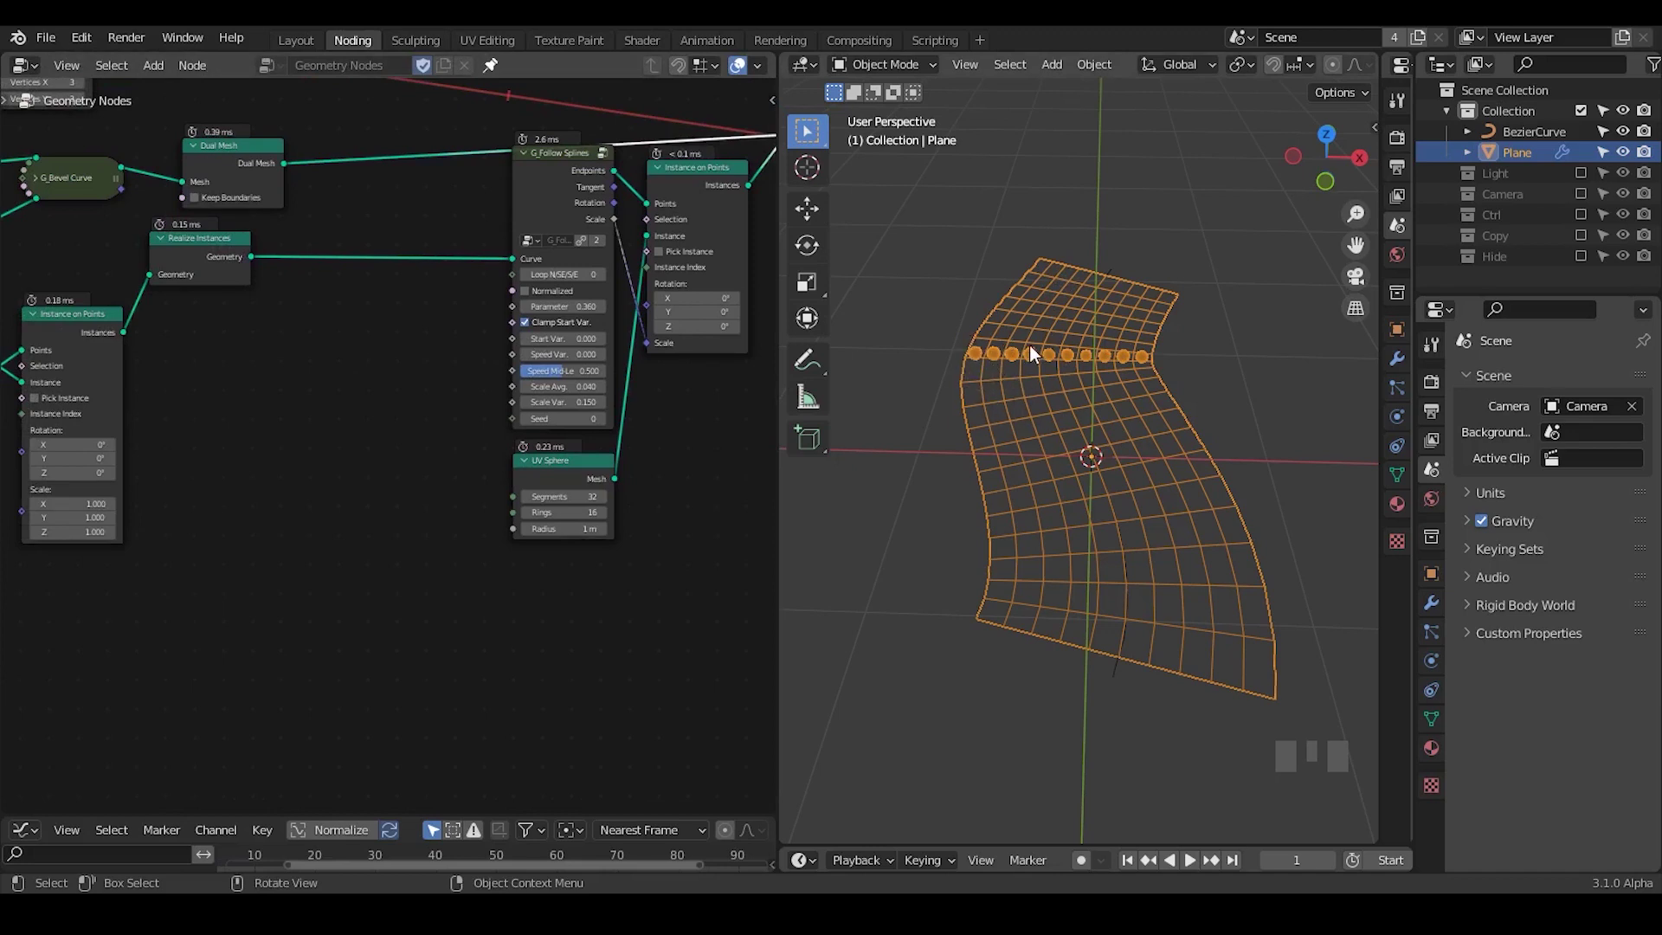
drag(427, 510, 1014, 338)
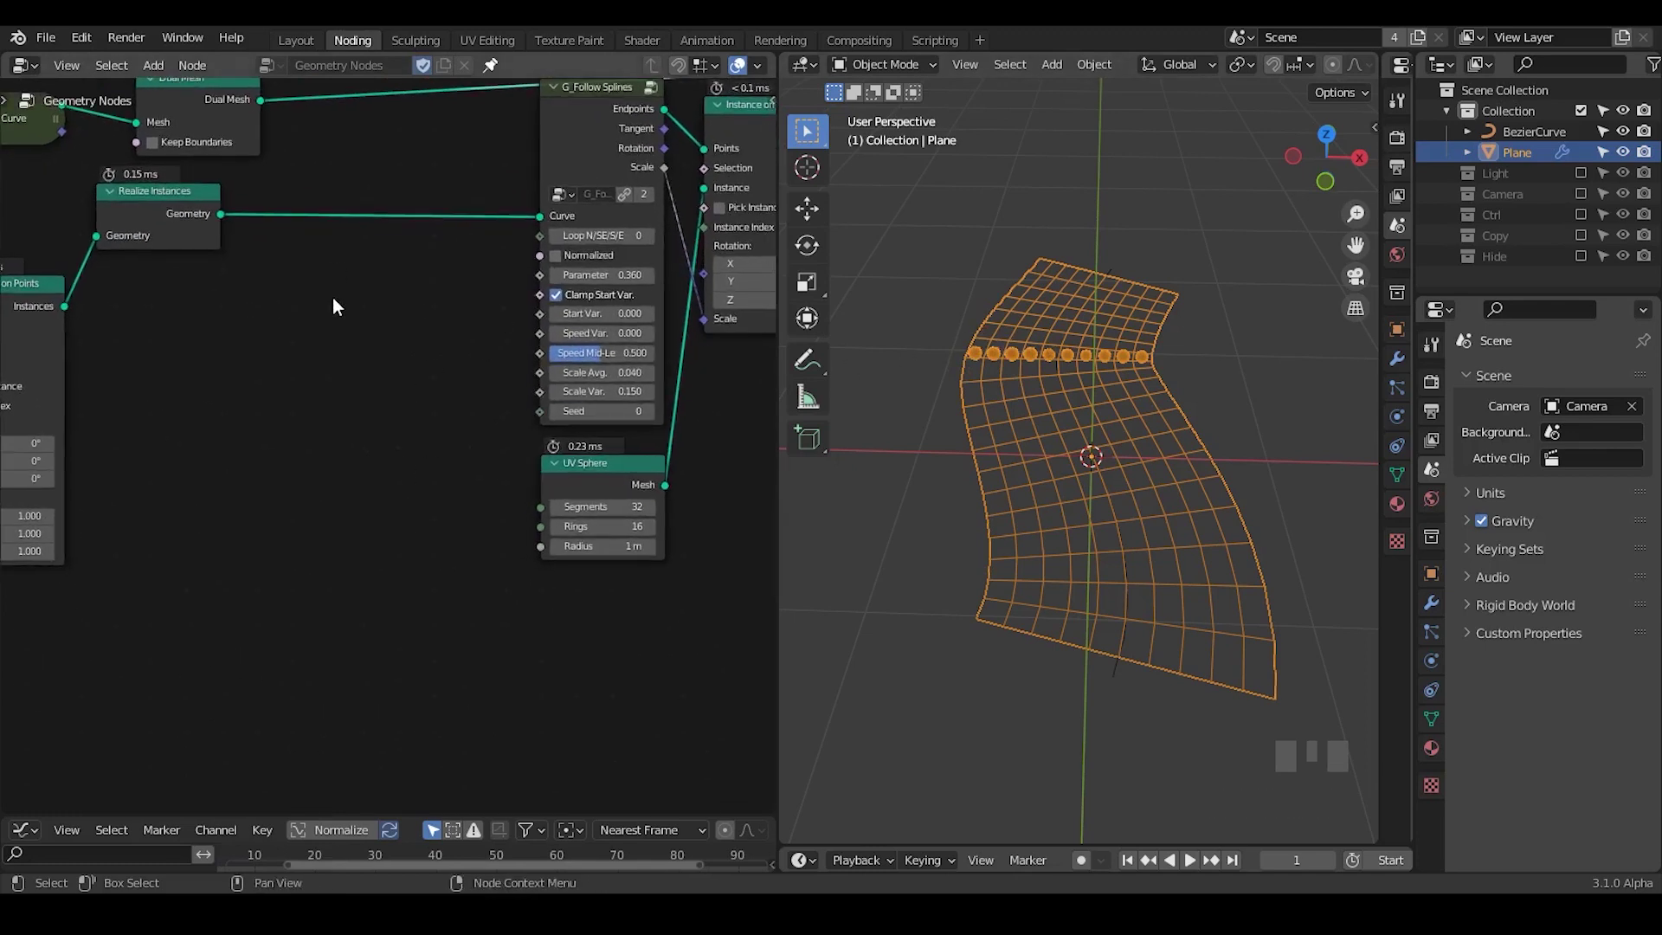
drag(350, 324, 347, 340)
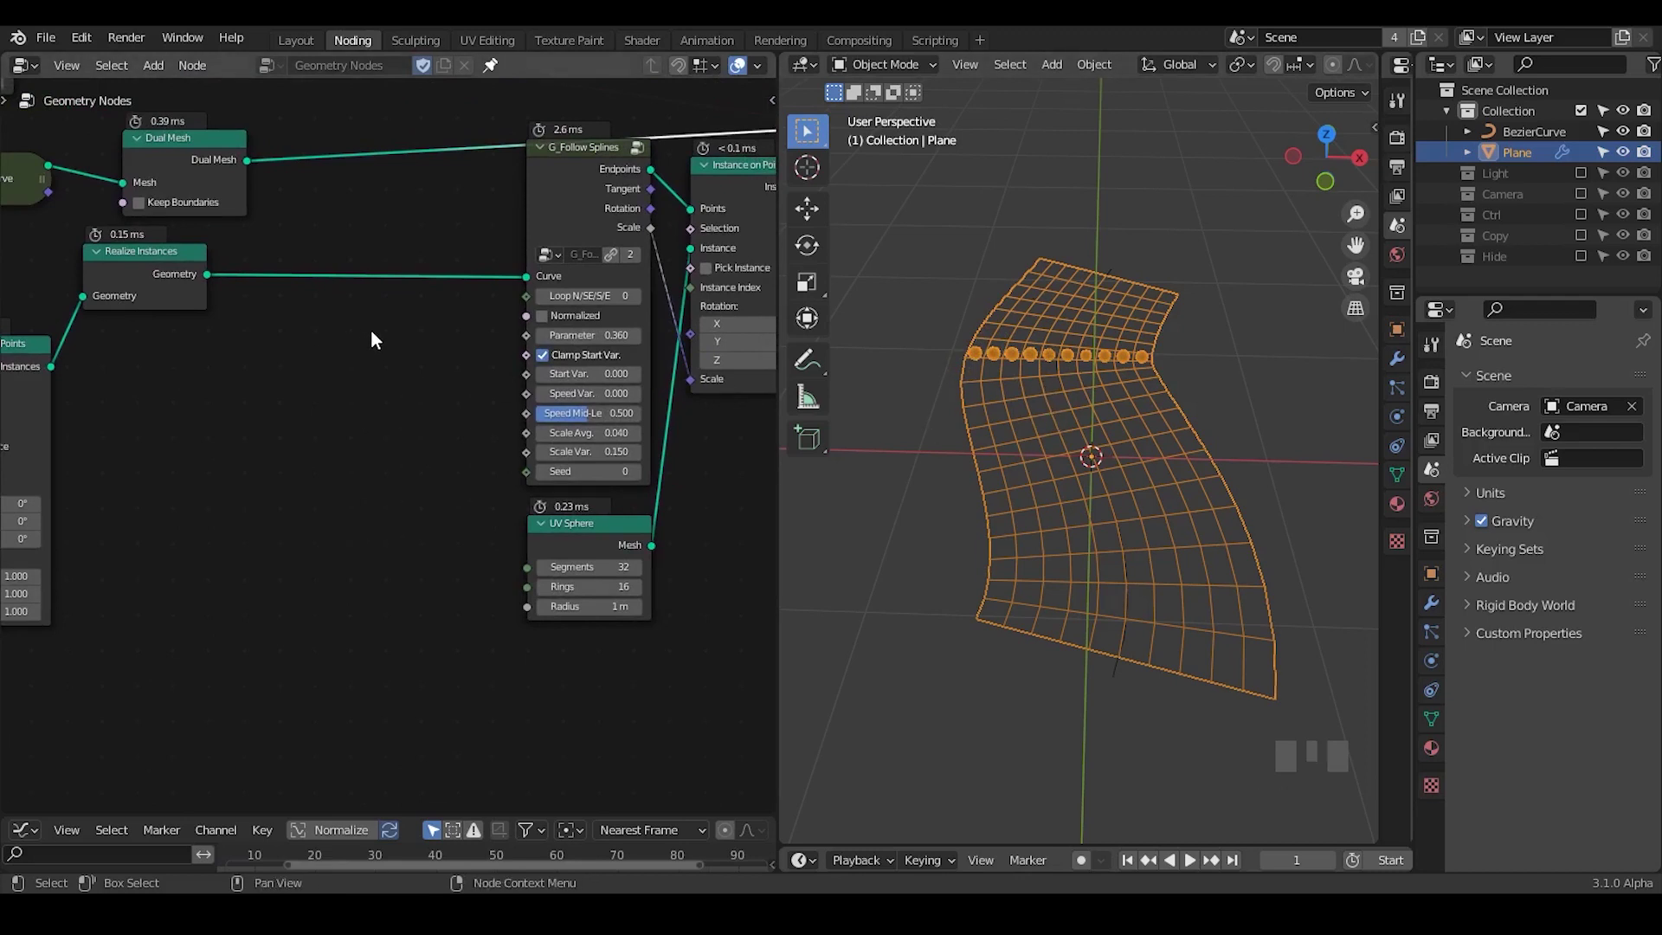
Add a Transfer Attribute node with the realized geometry wired into its Source.
key(ctrl+a)
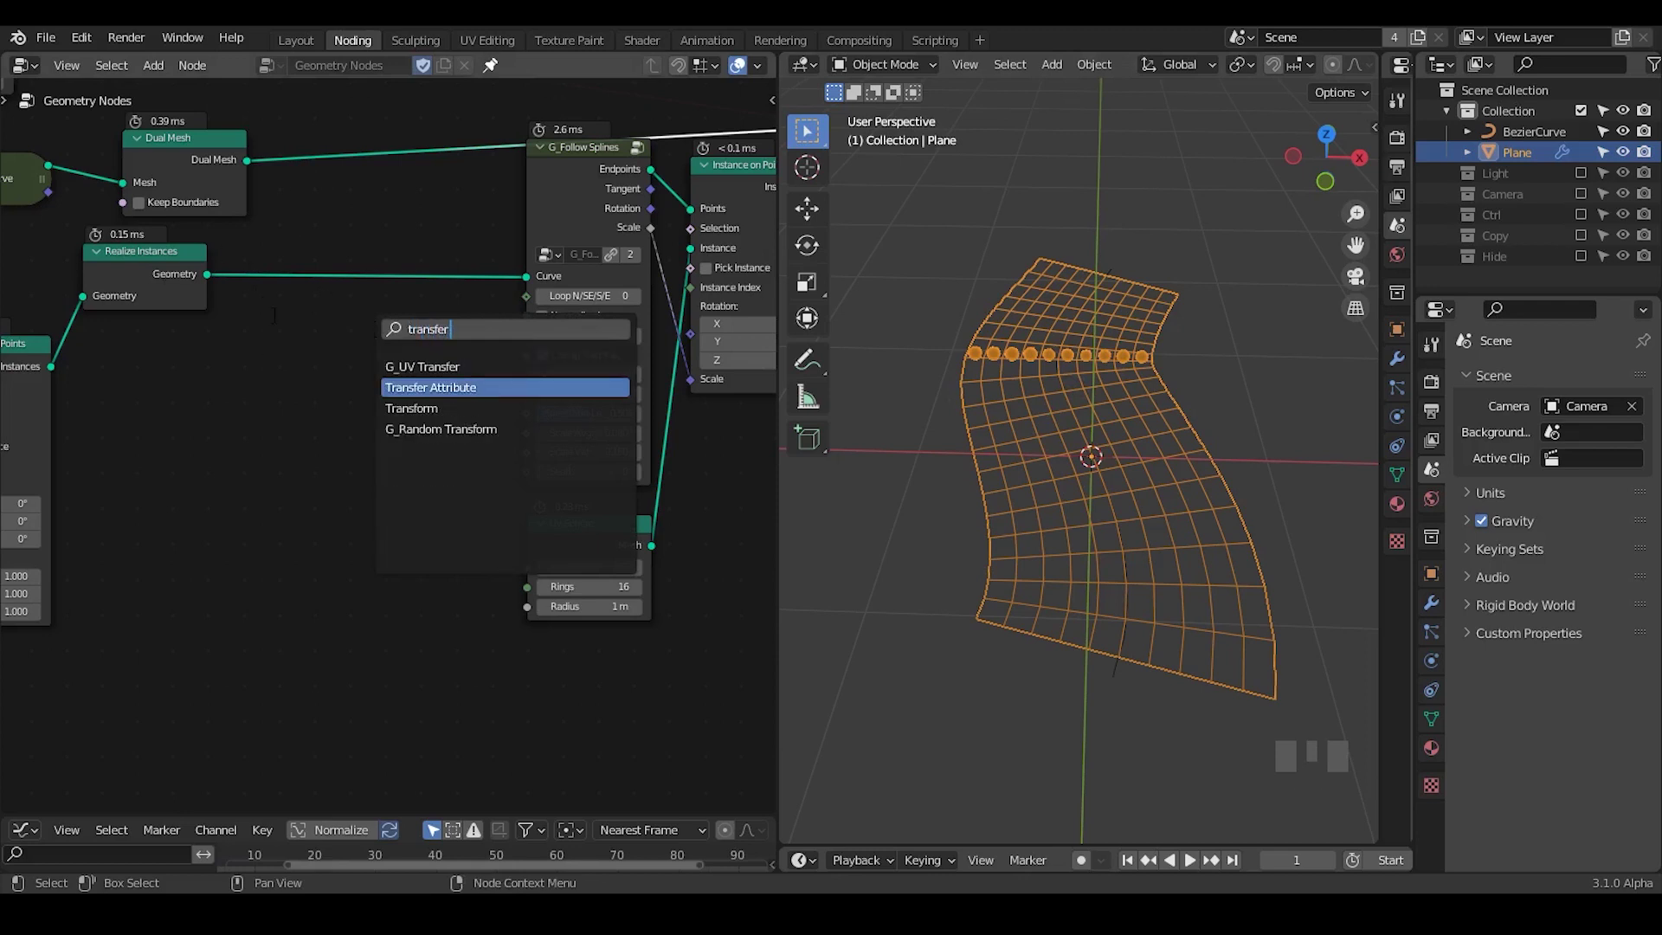
drag(272, 322, 349, 374)
drag(449, 413, 241, 581)
drag(242, 581, 300, 478)
Add a Spline Parameter node below Transfer Attribute and make room after Dual Mesh.
key(ctrl+a)
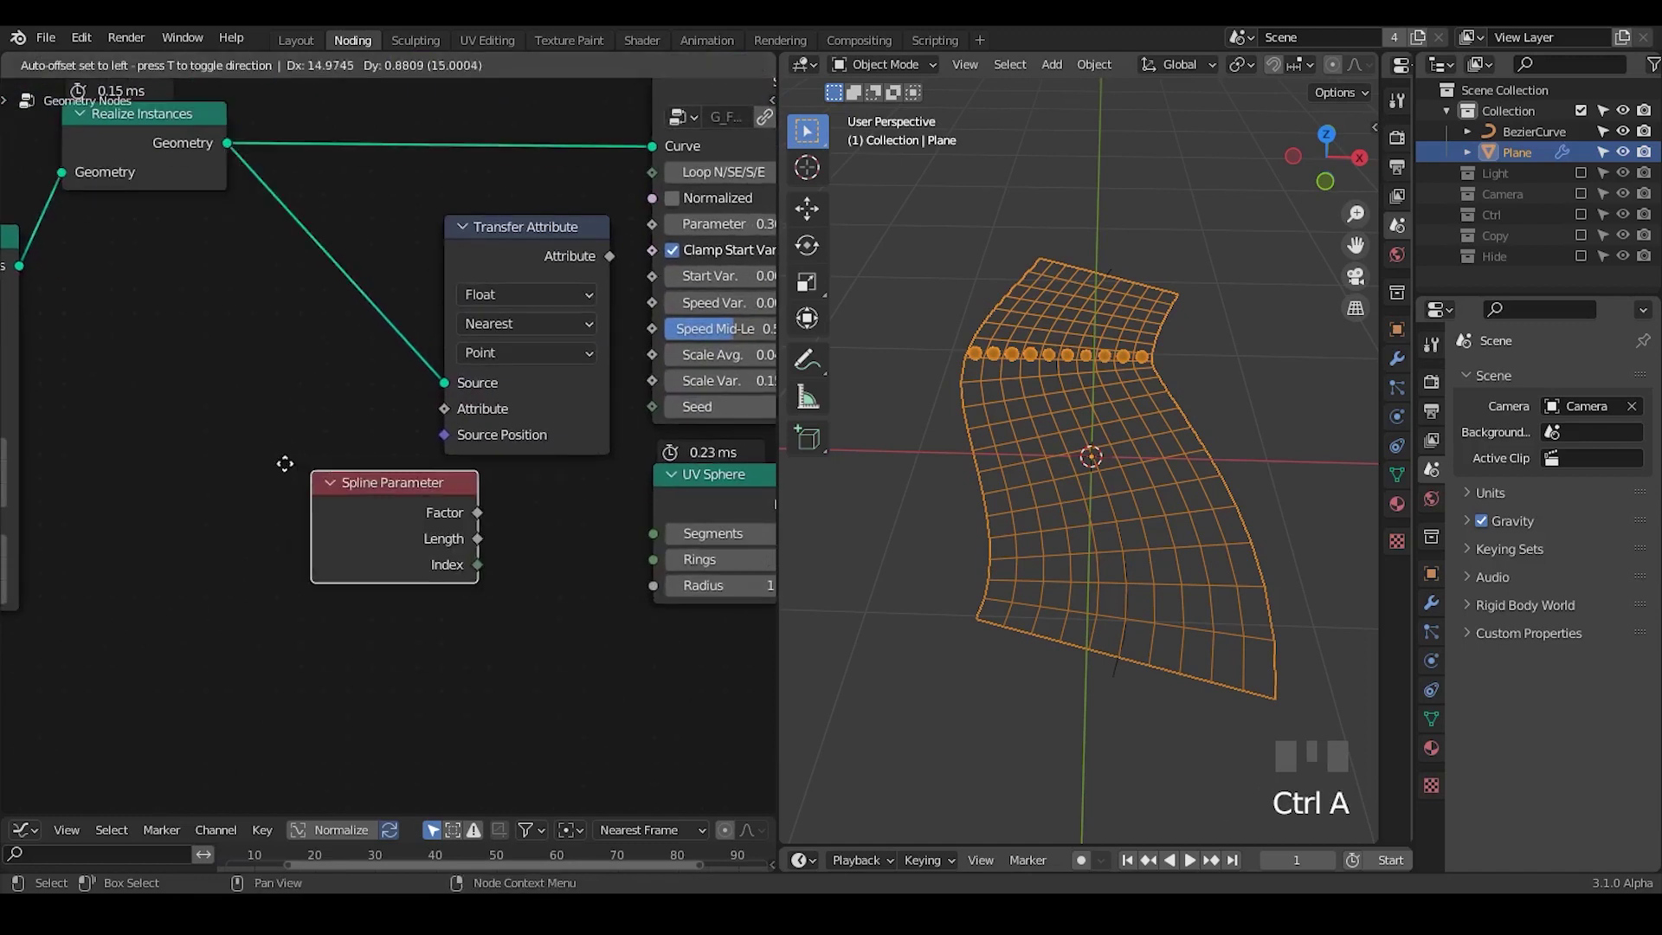
drag(208, 480, 522, 262)
click(522, 261)
scroll(up, 3)
scroll(down, 3)
drag(505, 268, 99, 317)
click(99, 317)
Add Extrude Mesh after Dual Mesh and drive its Offset Scale with the transferred value.
key(ctrl+a)
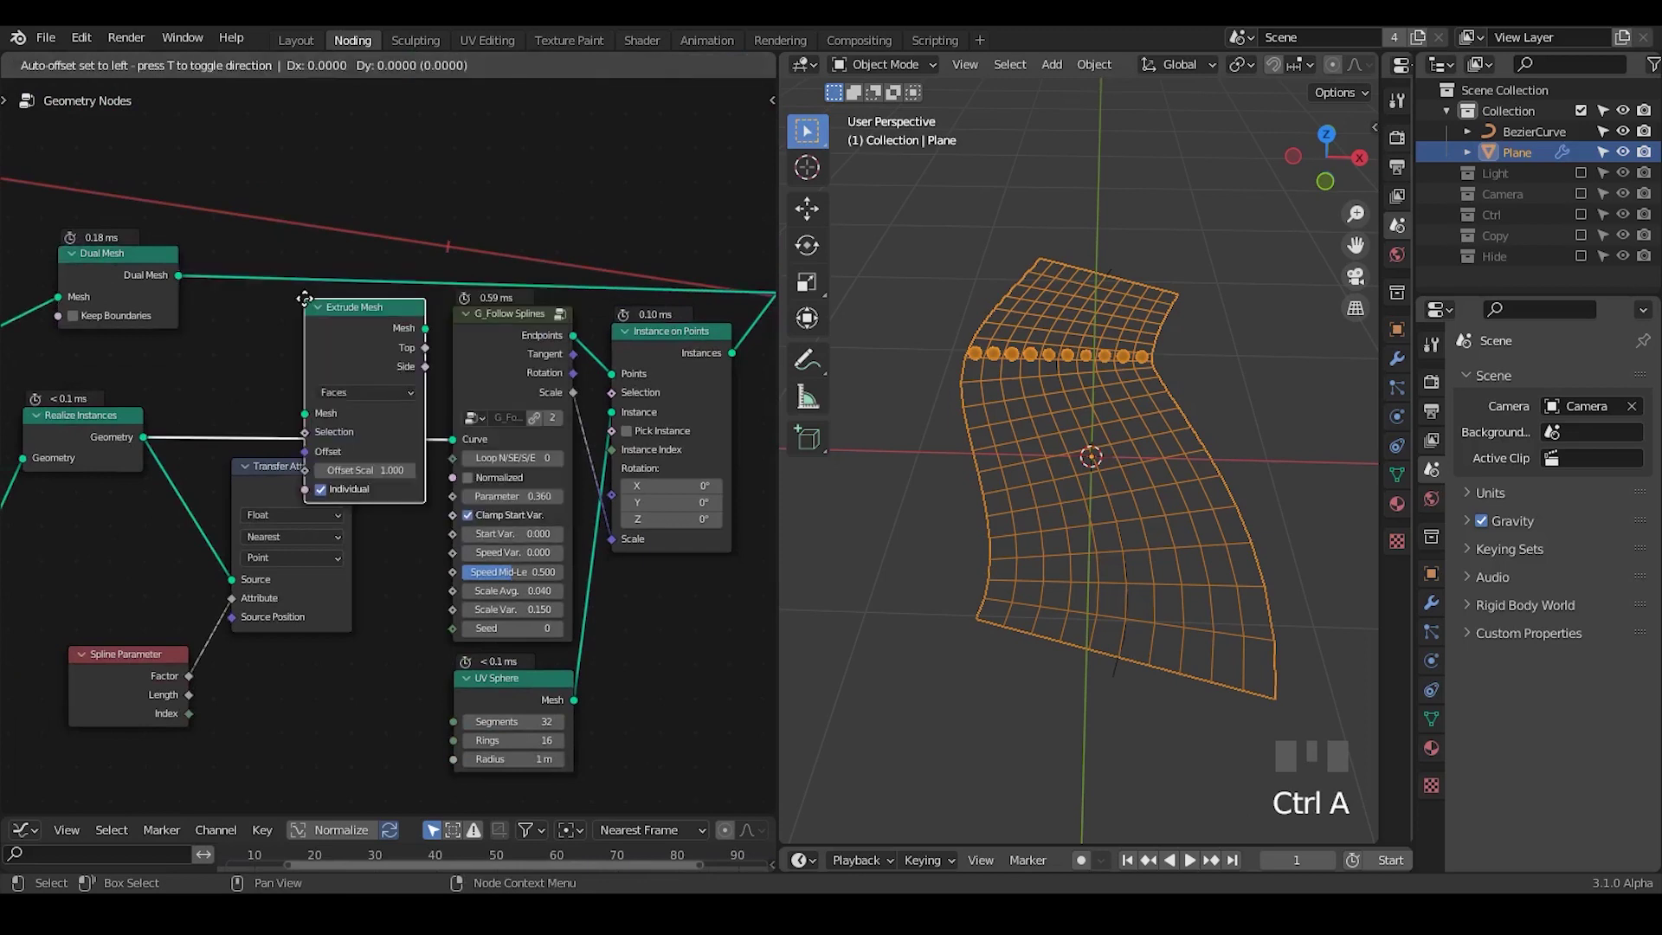
drag(375, 288, 527, 341)
click(478, 347)
drag(510, 353, 396, 377)
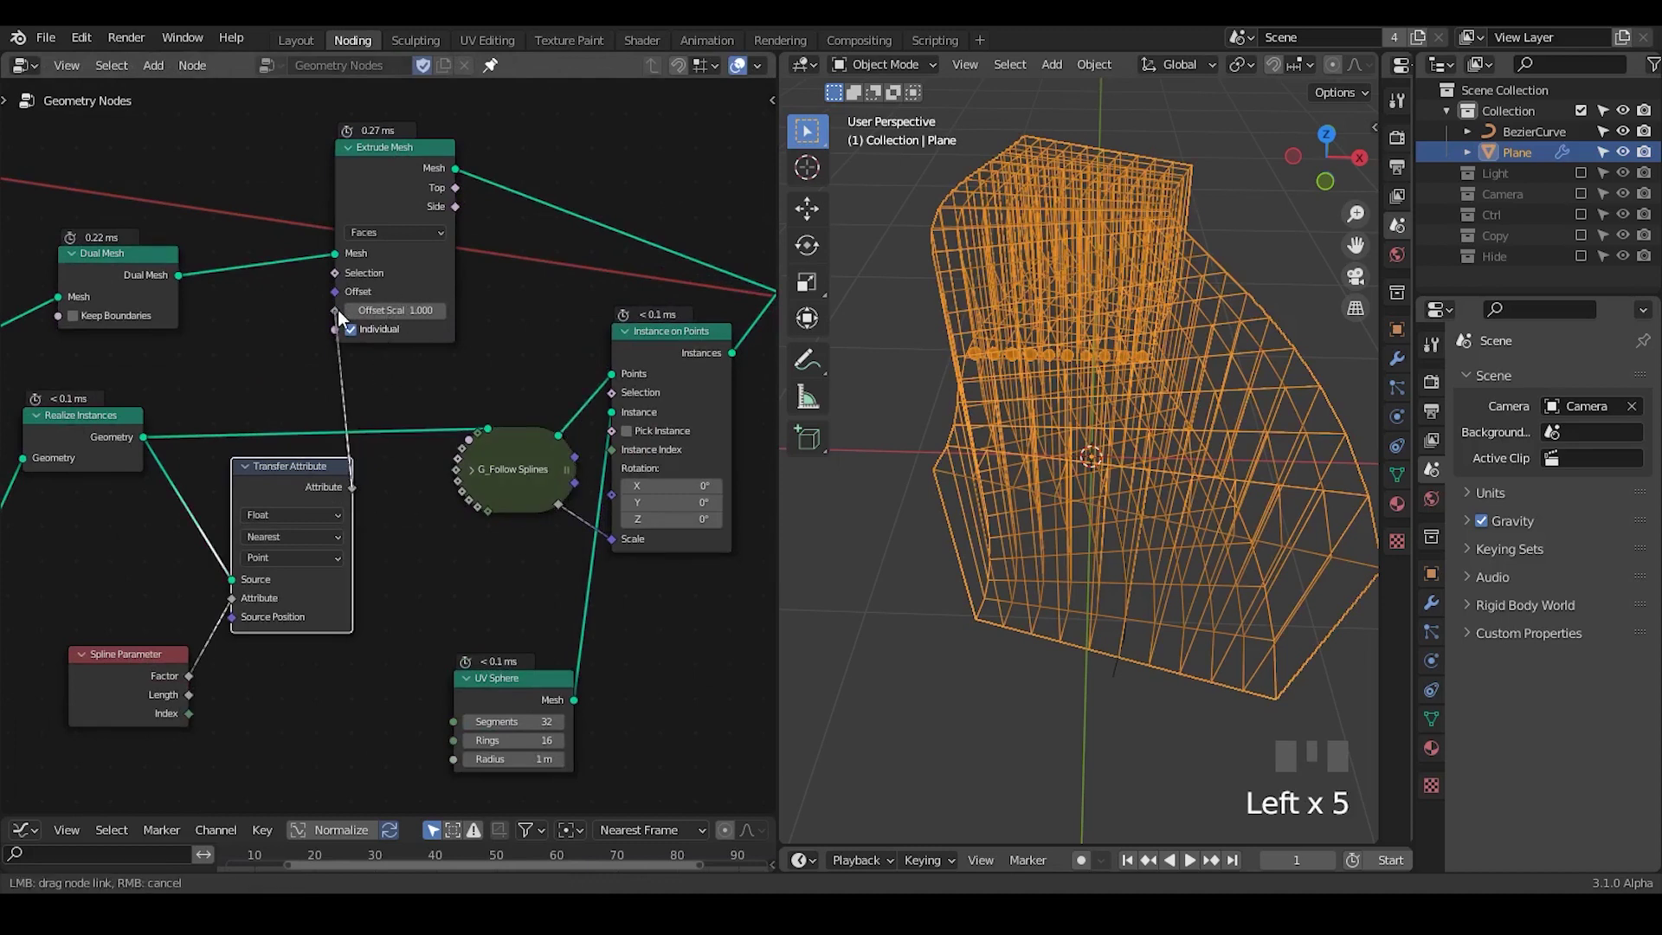
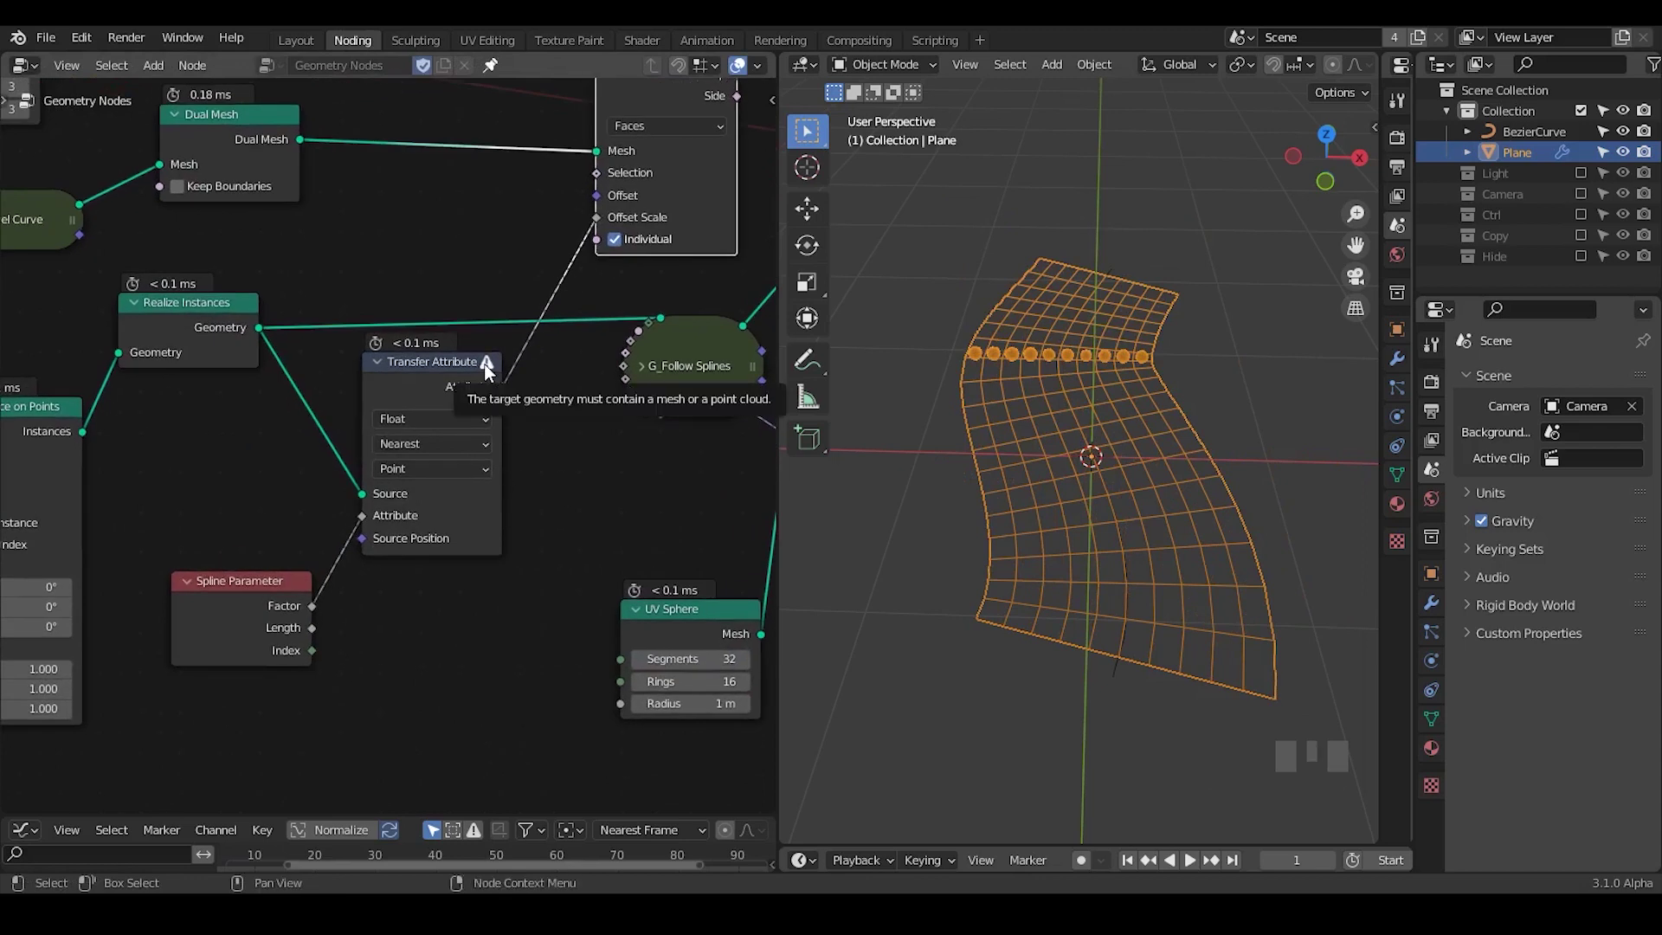
Insert Curve to Mesh before the transfer Source and a Capture Attribute for the spline factor.
click(429, 380)
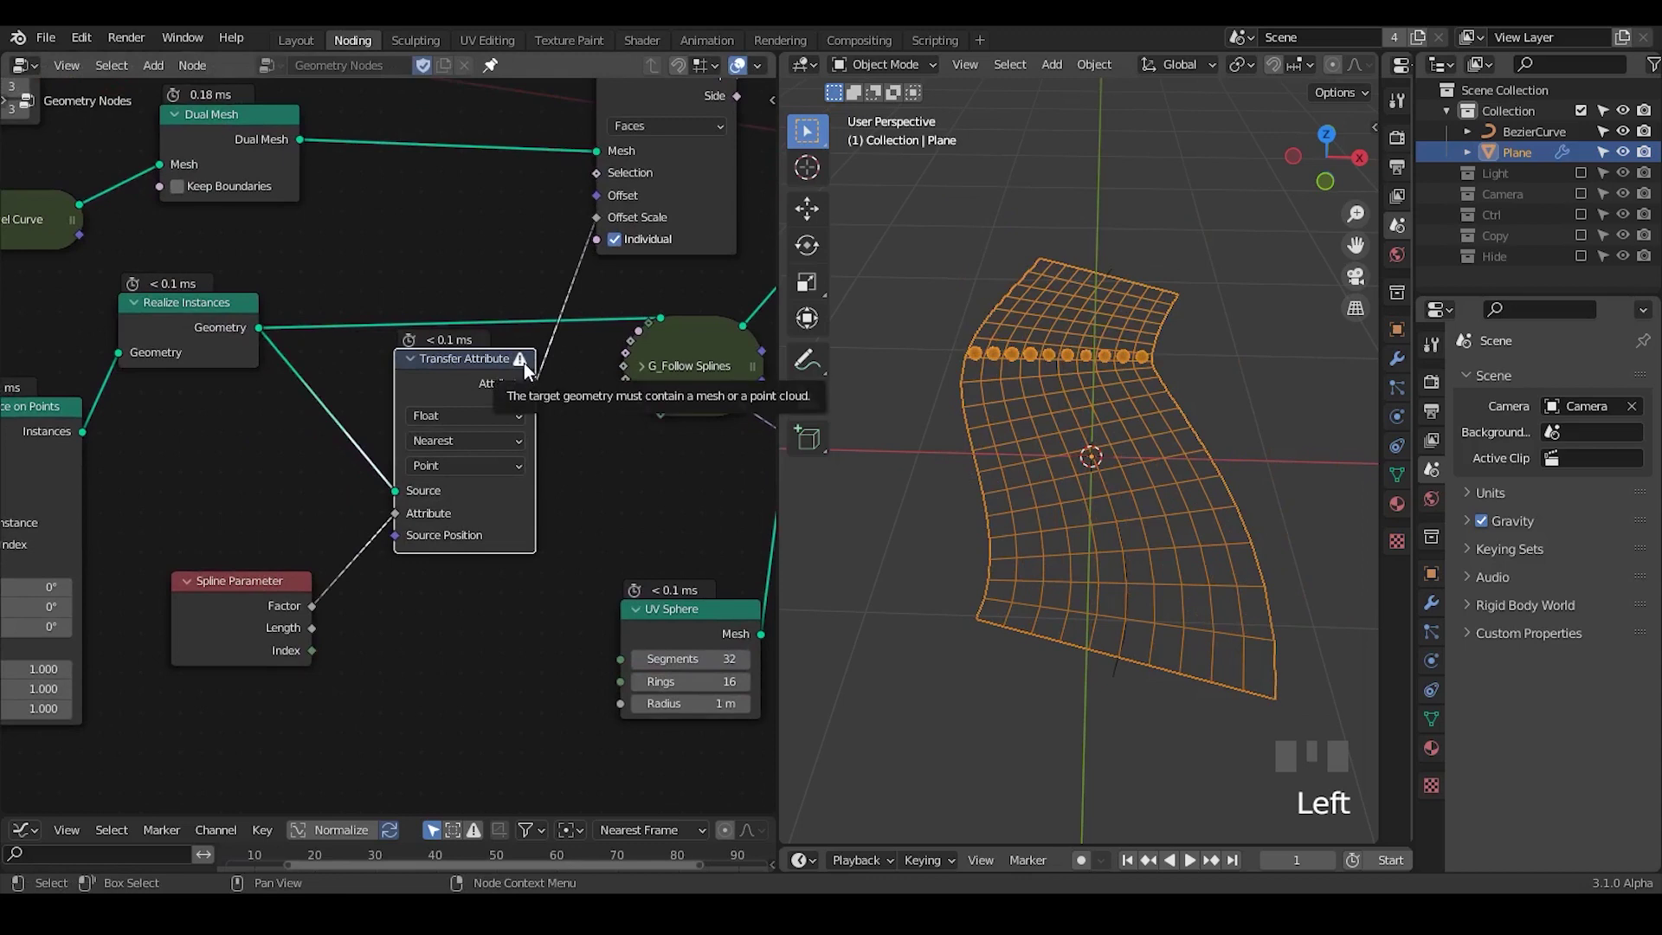
key(ctrl+a)
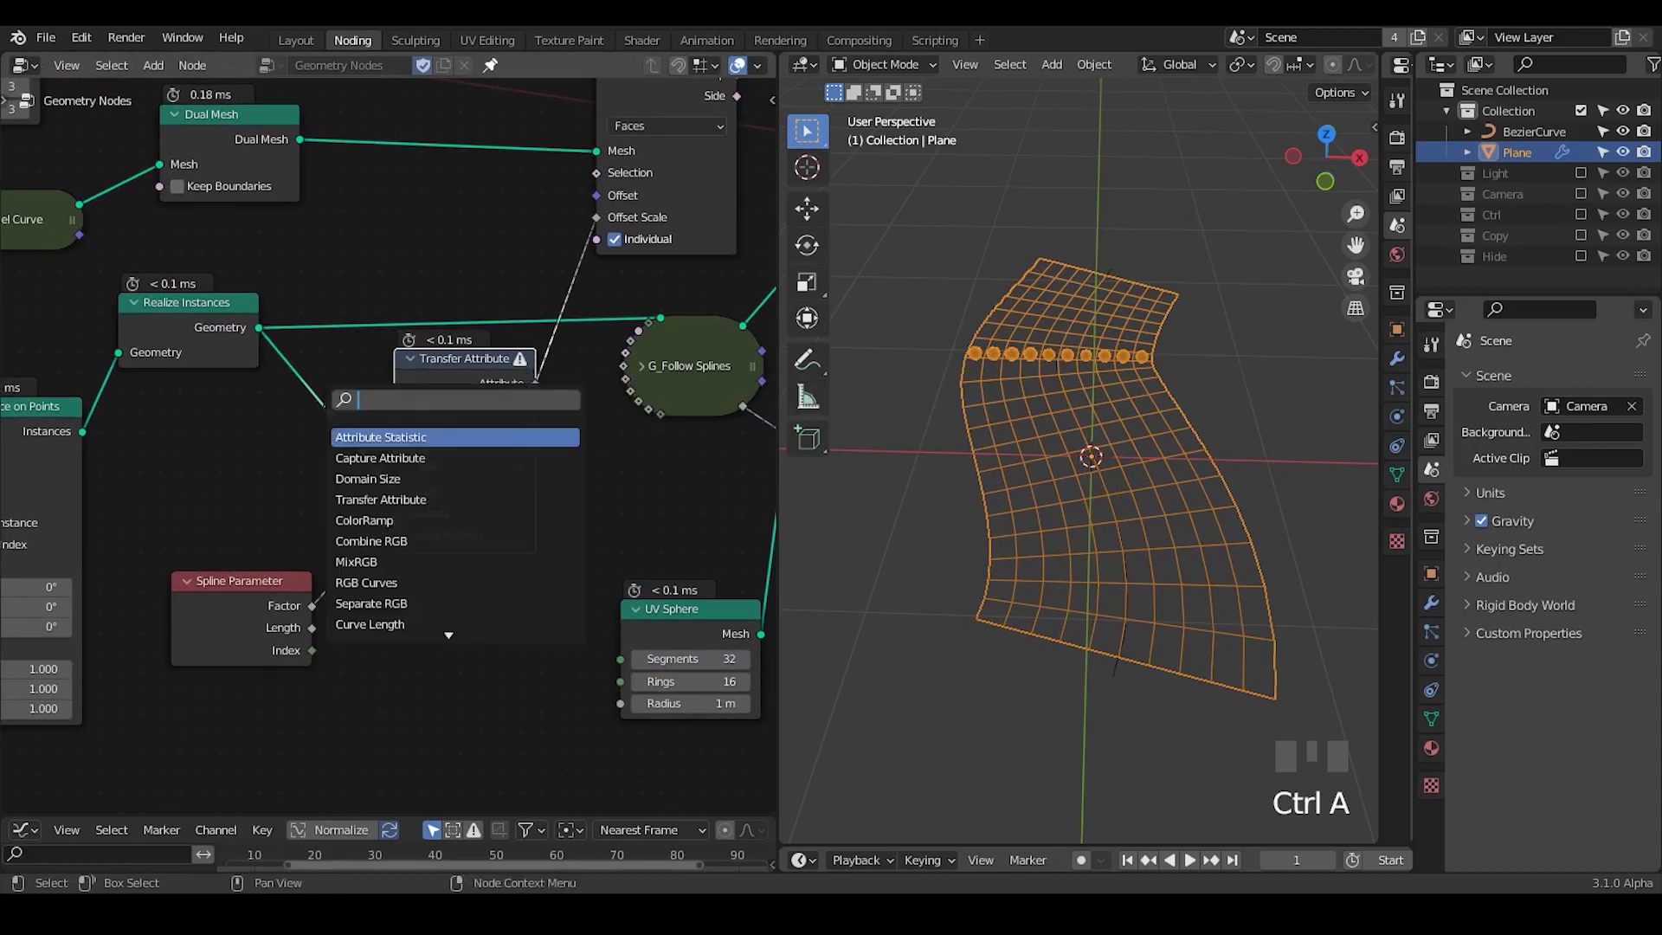
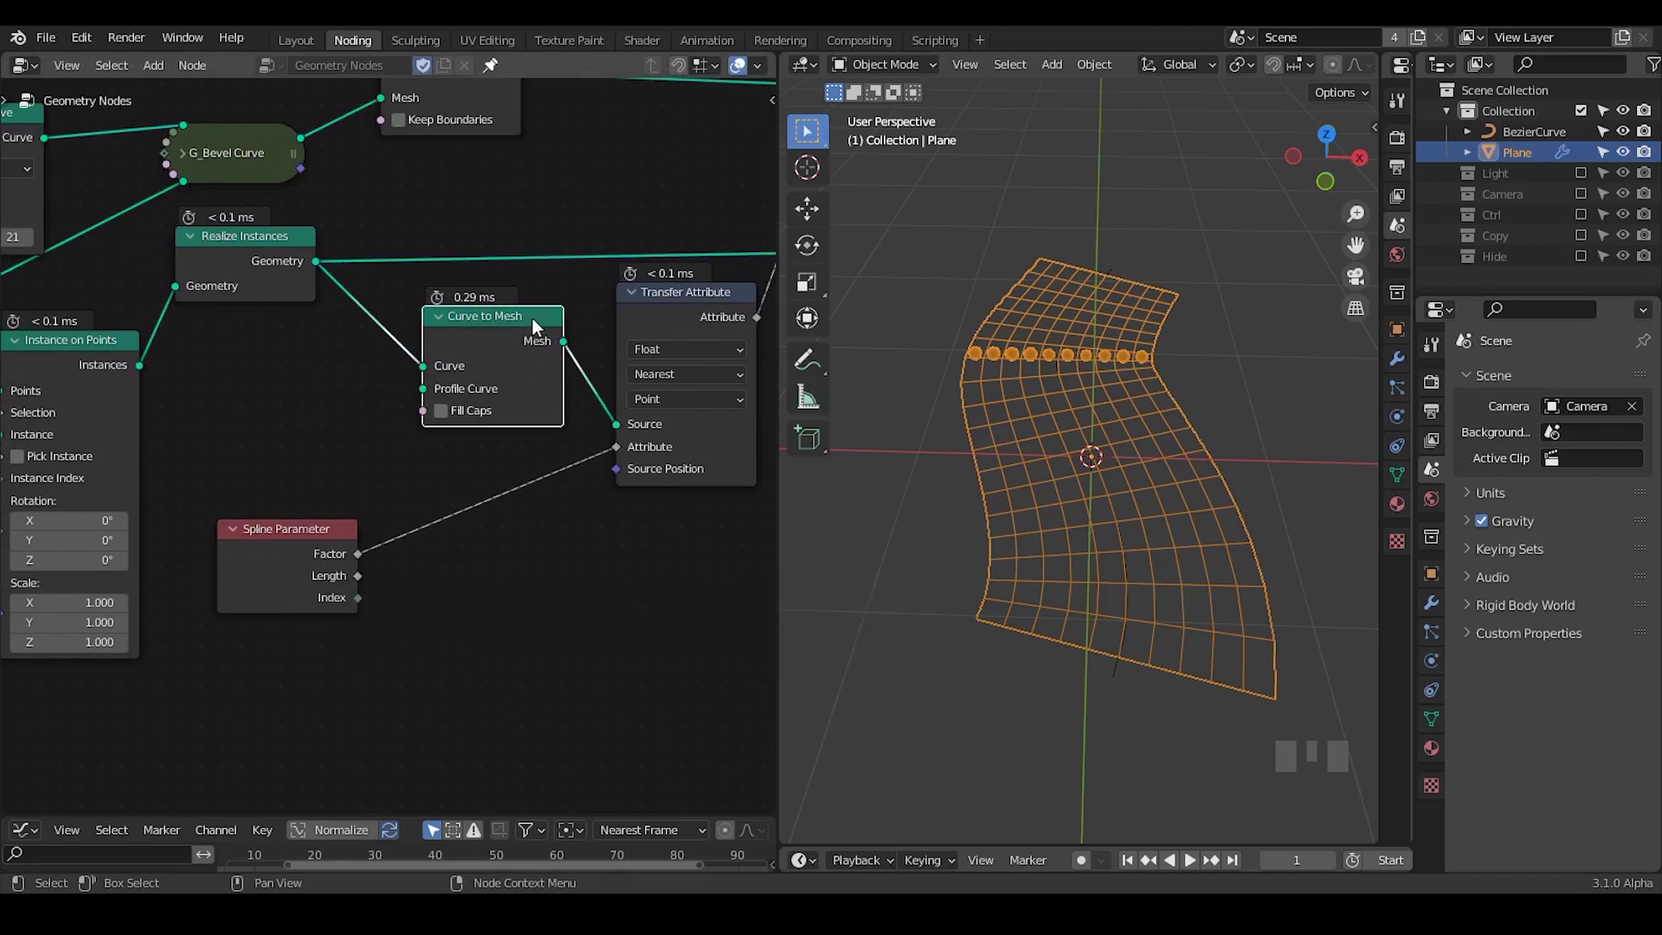
key(ctrl+a)
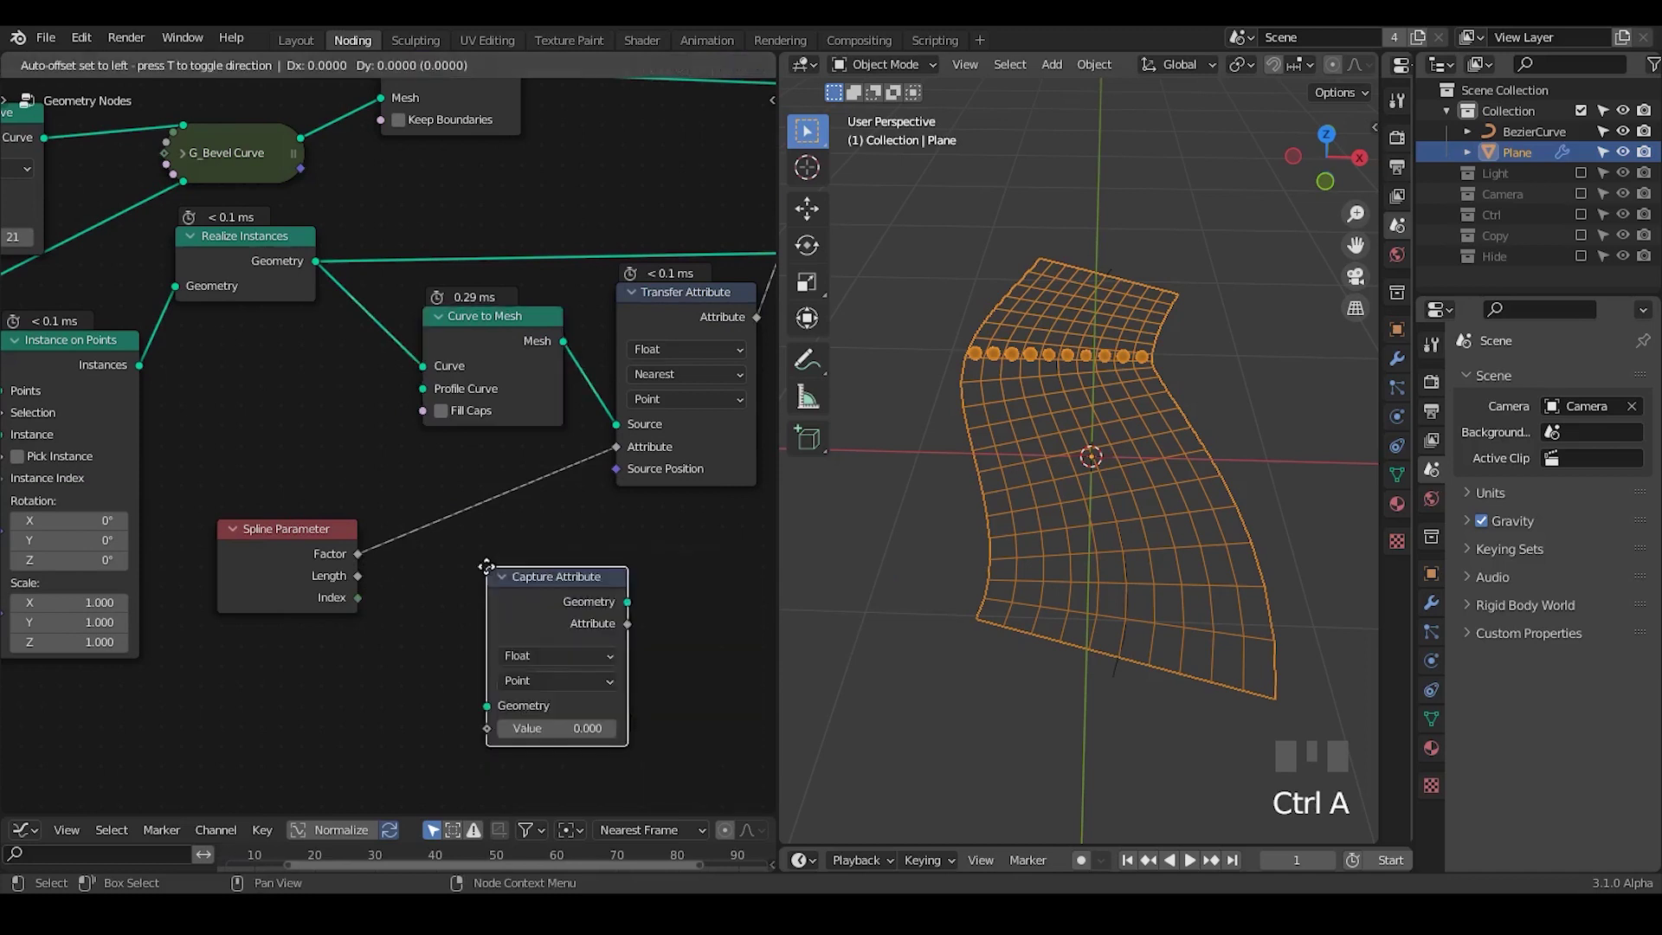
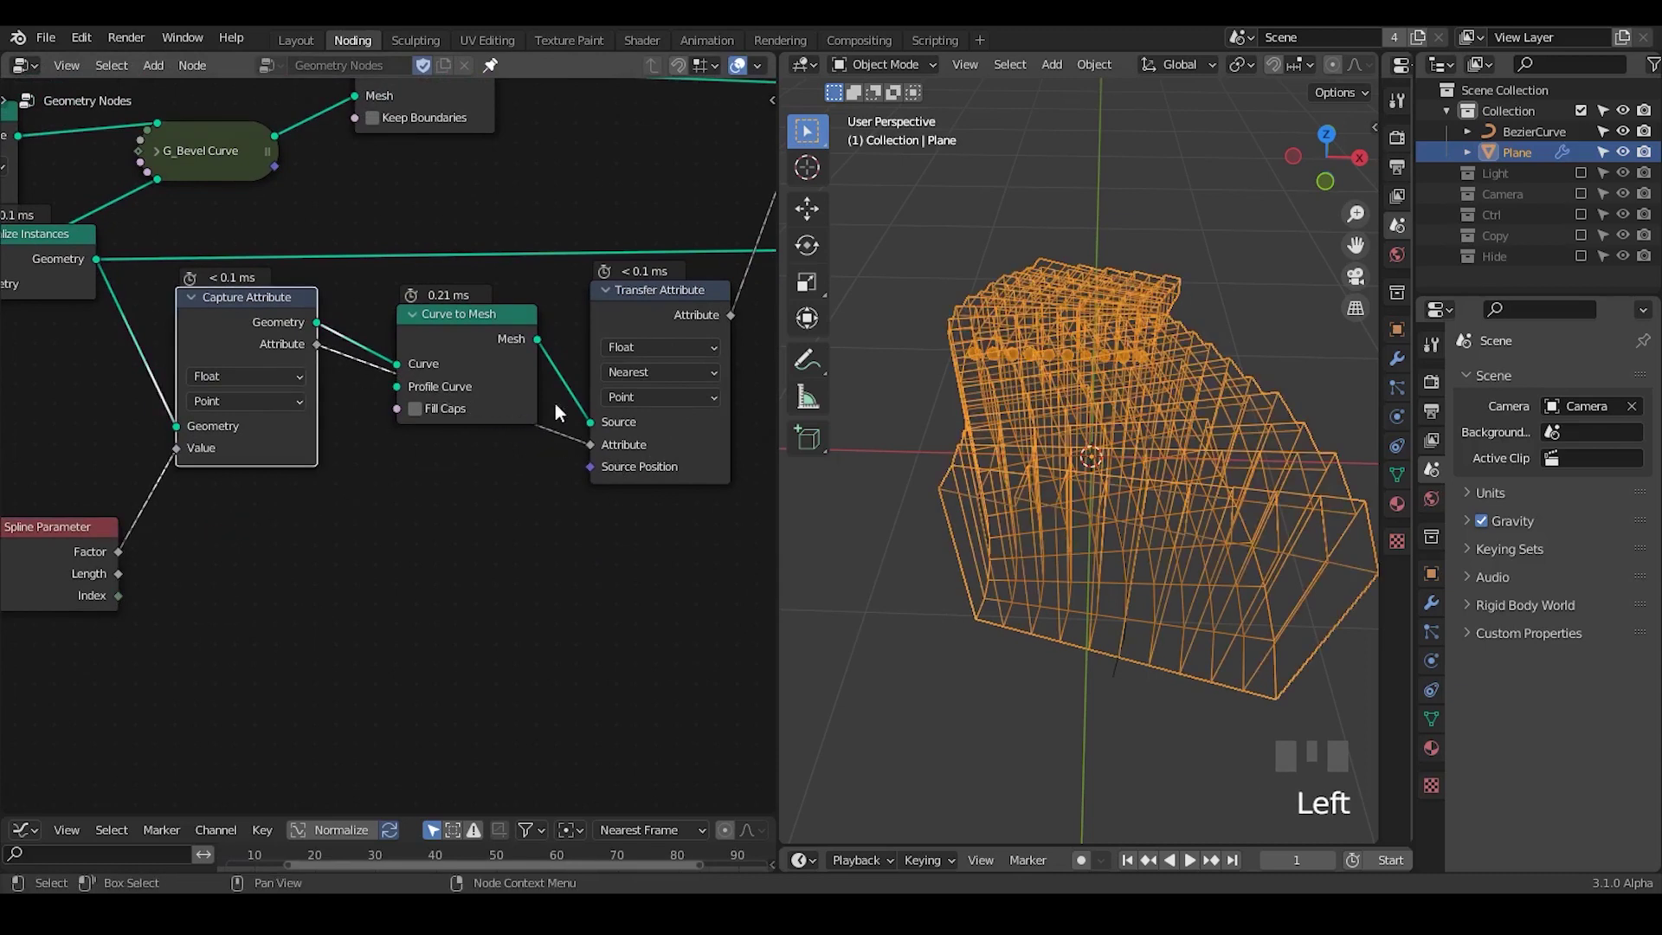
Switch to solid shading and orbit around the stepped extruded ribbon.
click(480, 332)
drag(1009, 486, 1141, 283)
key(z)
drag(1174, 533, 906, 496)
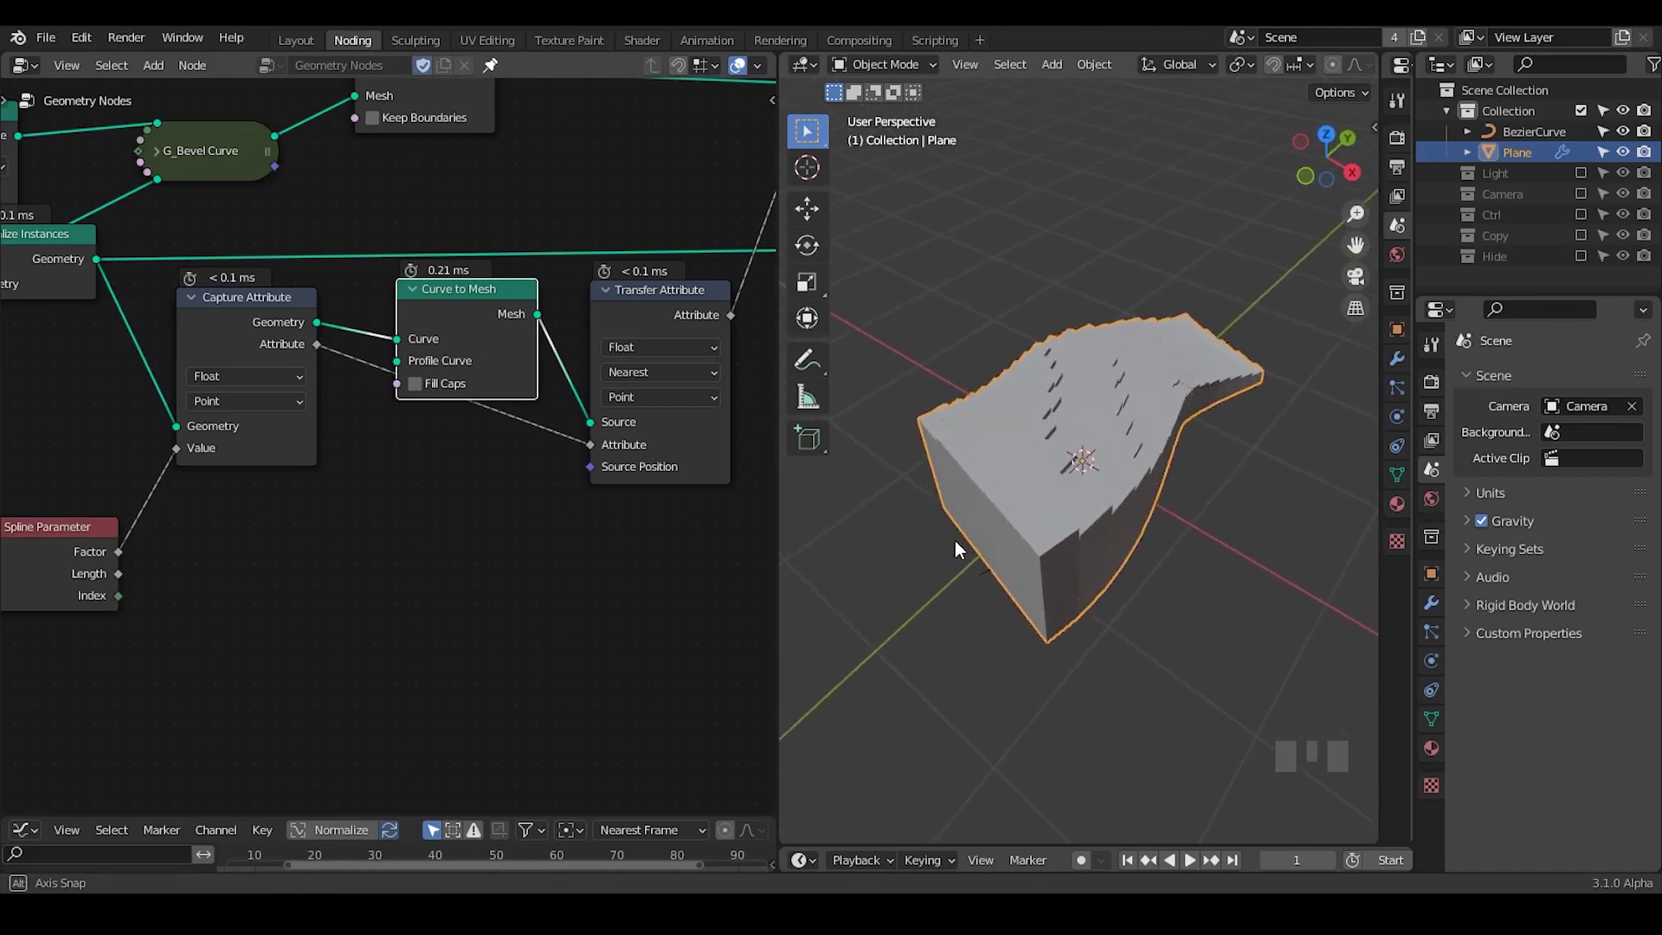
drag(645, 401, 1052, 561)
drag(1052, 561, 683, 407)
drag(683, 407, 652, 493)
drag(652, 492, 436, 317)
Collapse the Curve to Mesh node and tidy the tree so it all fits in view.
click(436, 317)
key(ctrl+h)
click(394, 284)
click(434, 287)
drag(1160, 426, 1307, 431)
drag(671, 427, 136, 544)
Add a Math Add node between Capture and Transfer Attribute, deleting the duplicate.
drag(136, 544, 229, 523)
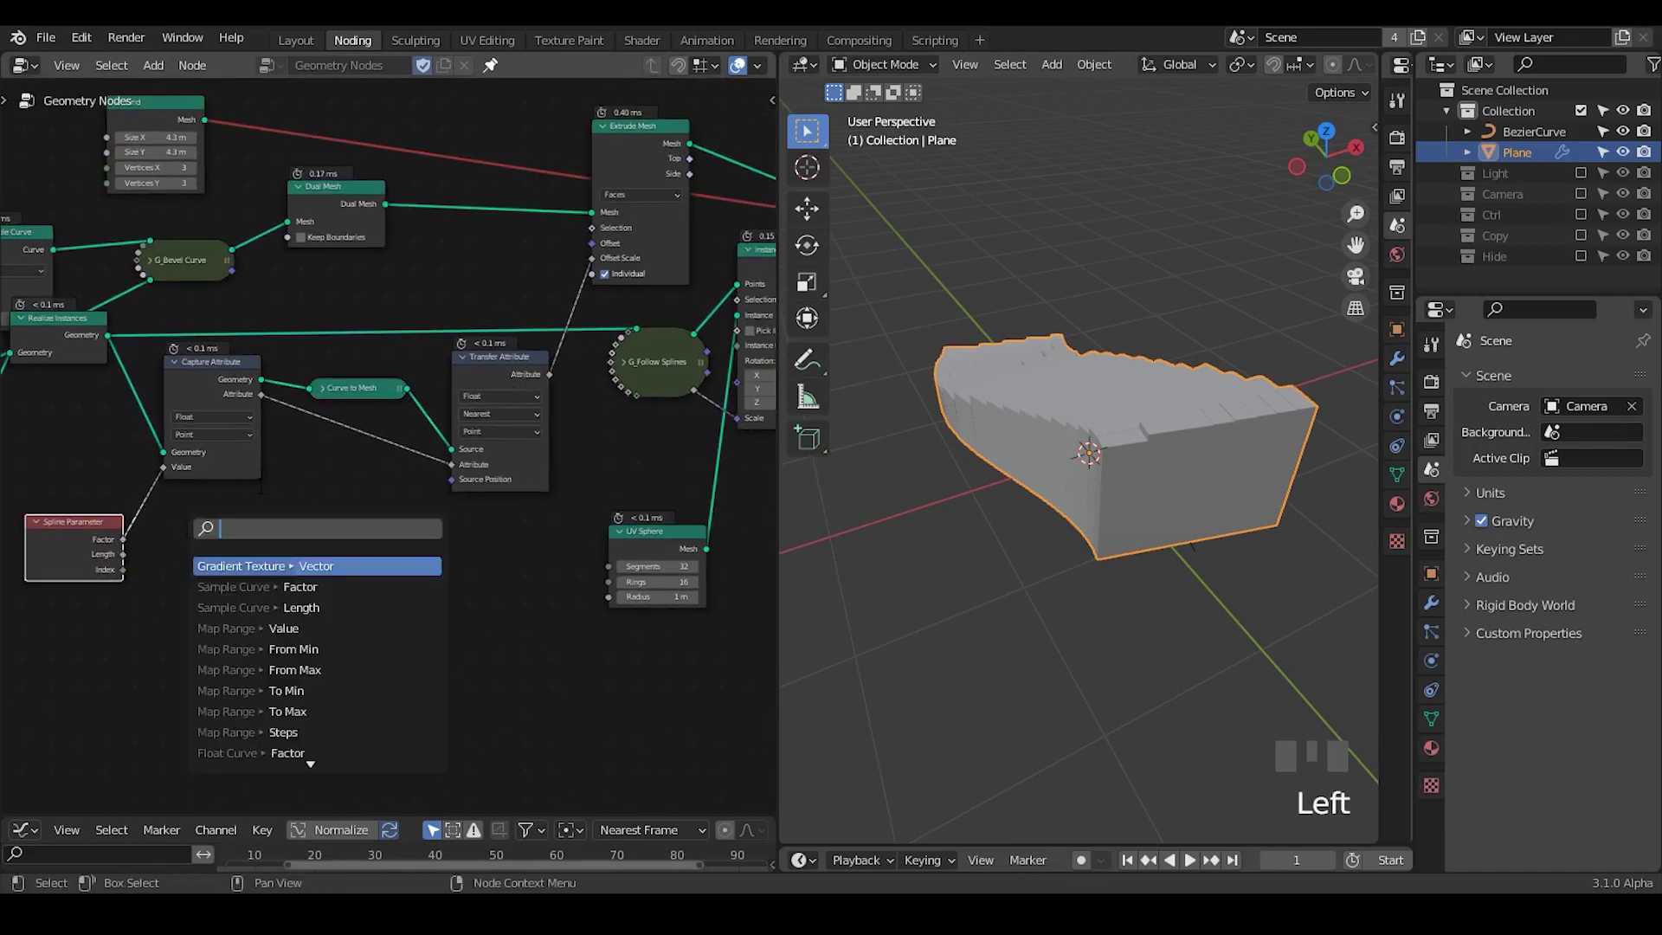
drag(218, 532, 388, 429)
key(ctrl+a)
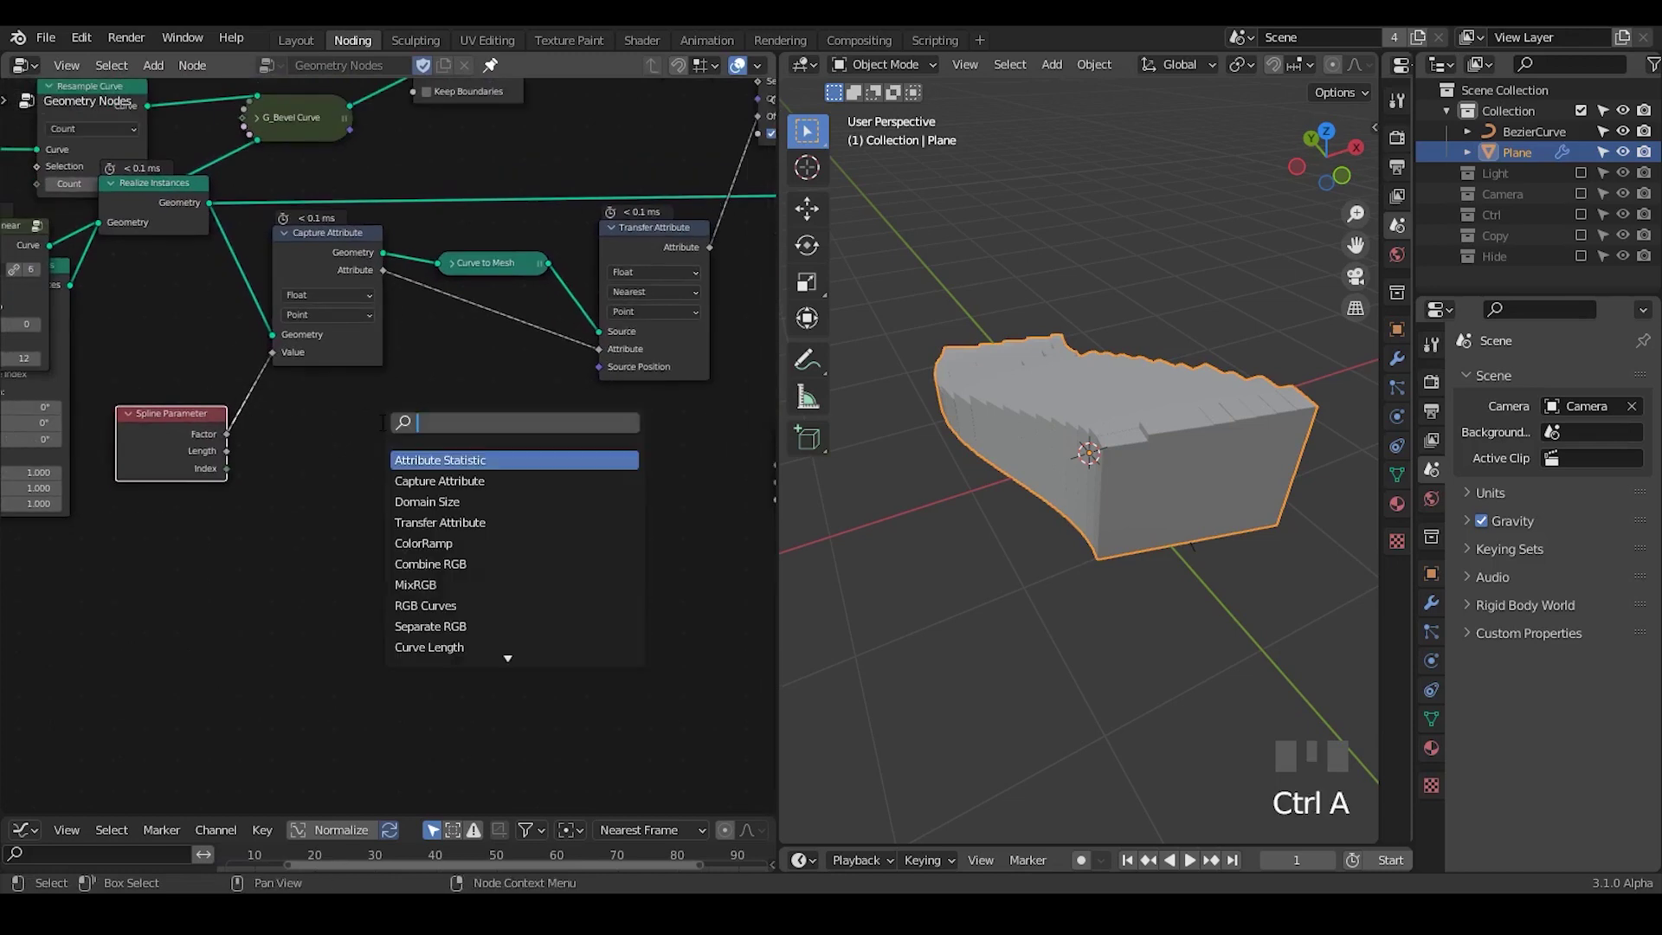
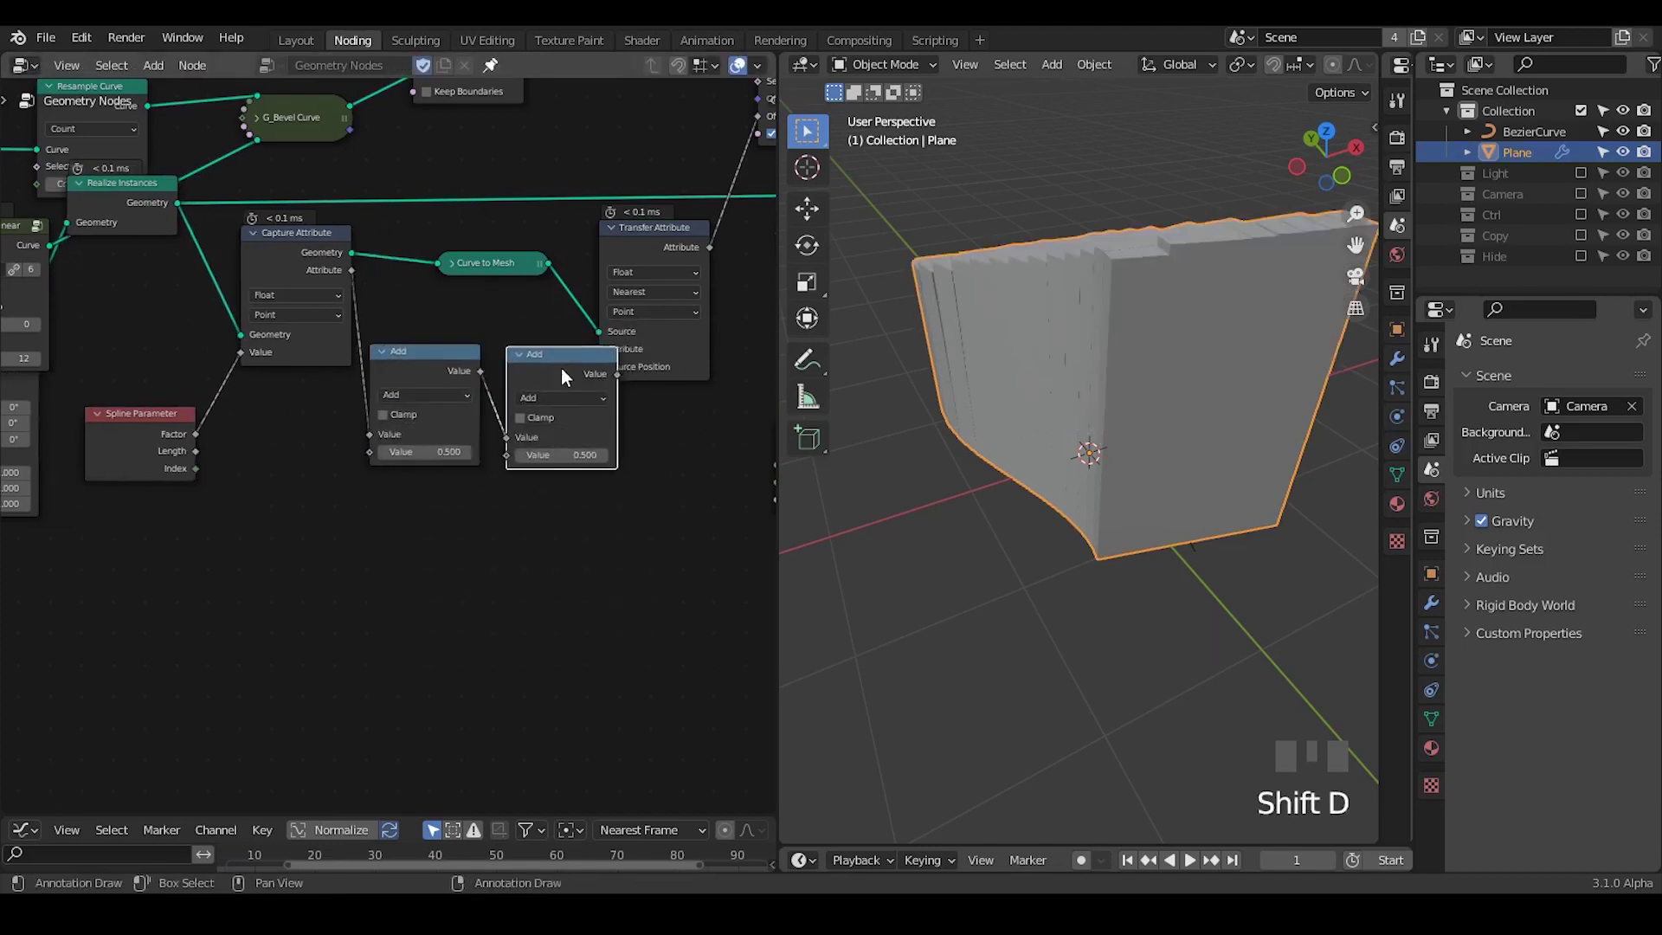
drag(611, 594, 480, 345)
click(481, 345)
key(ctrl+x)
click(291, 345)
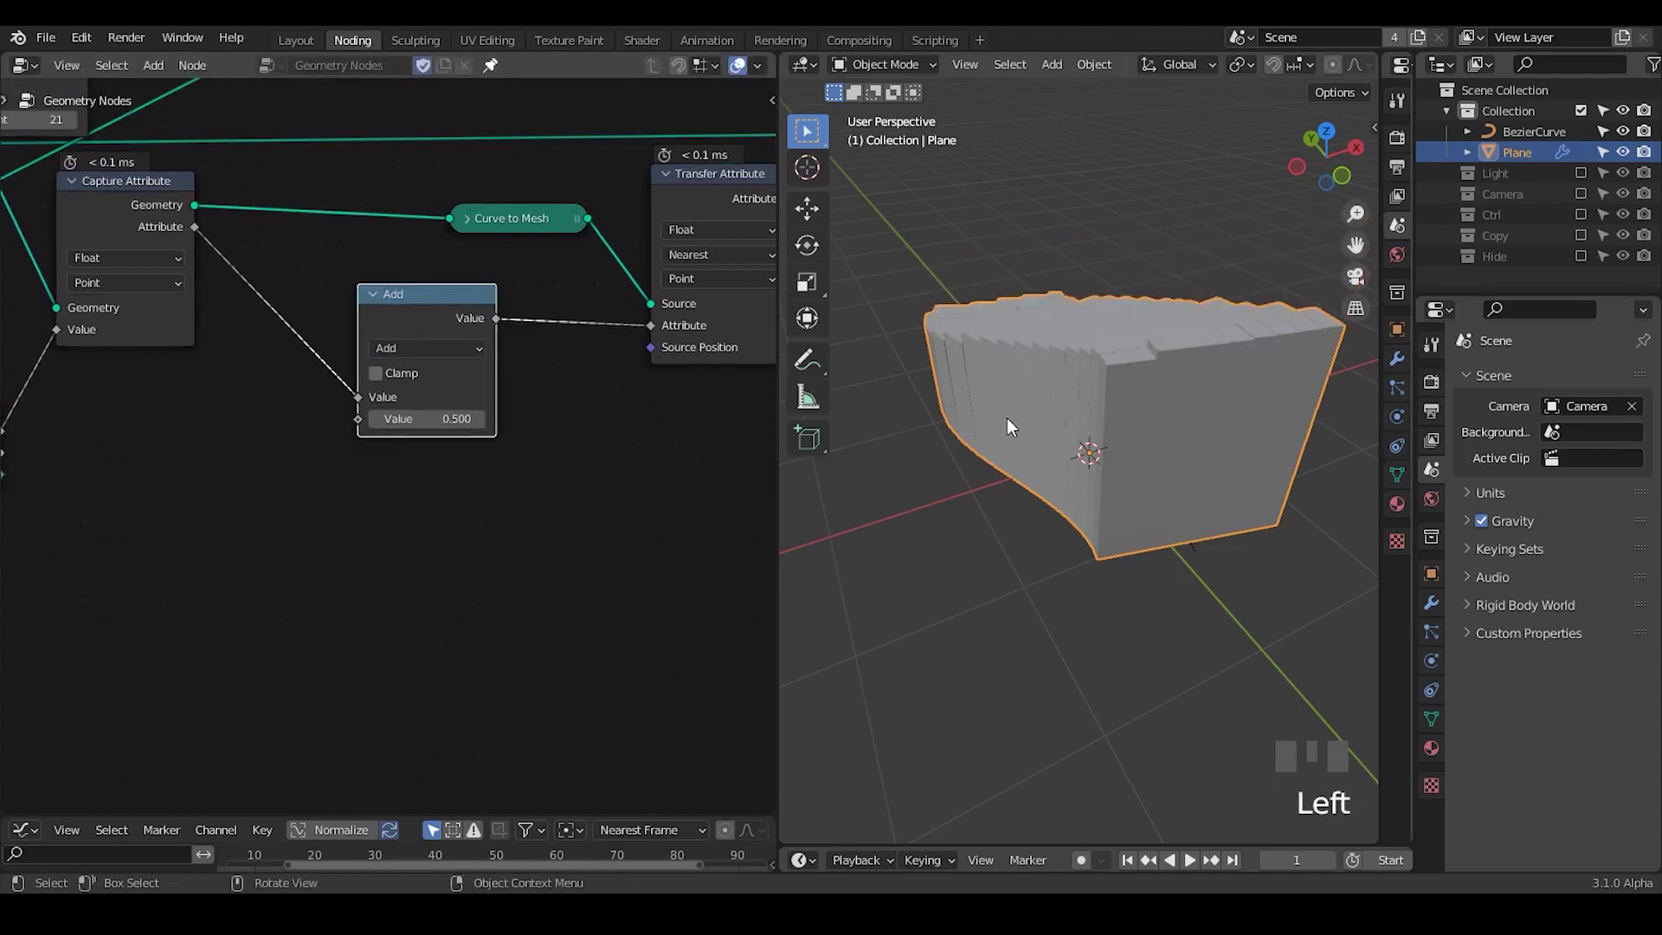
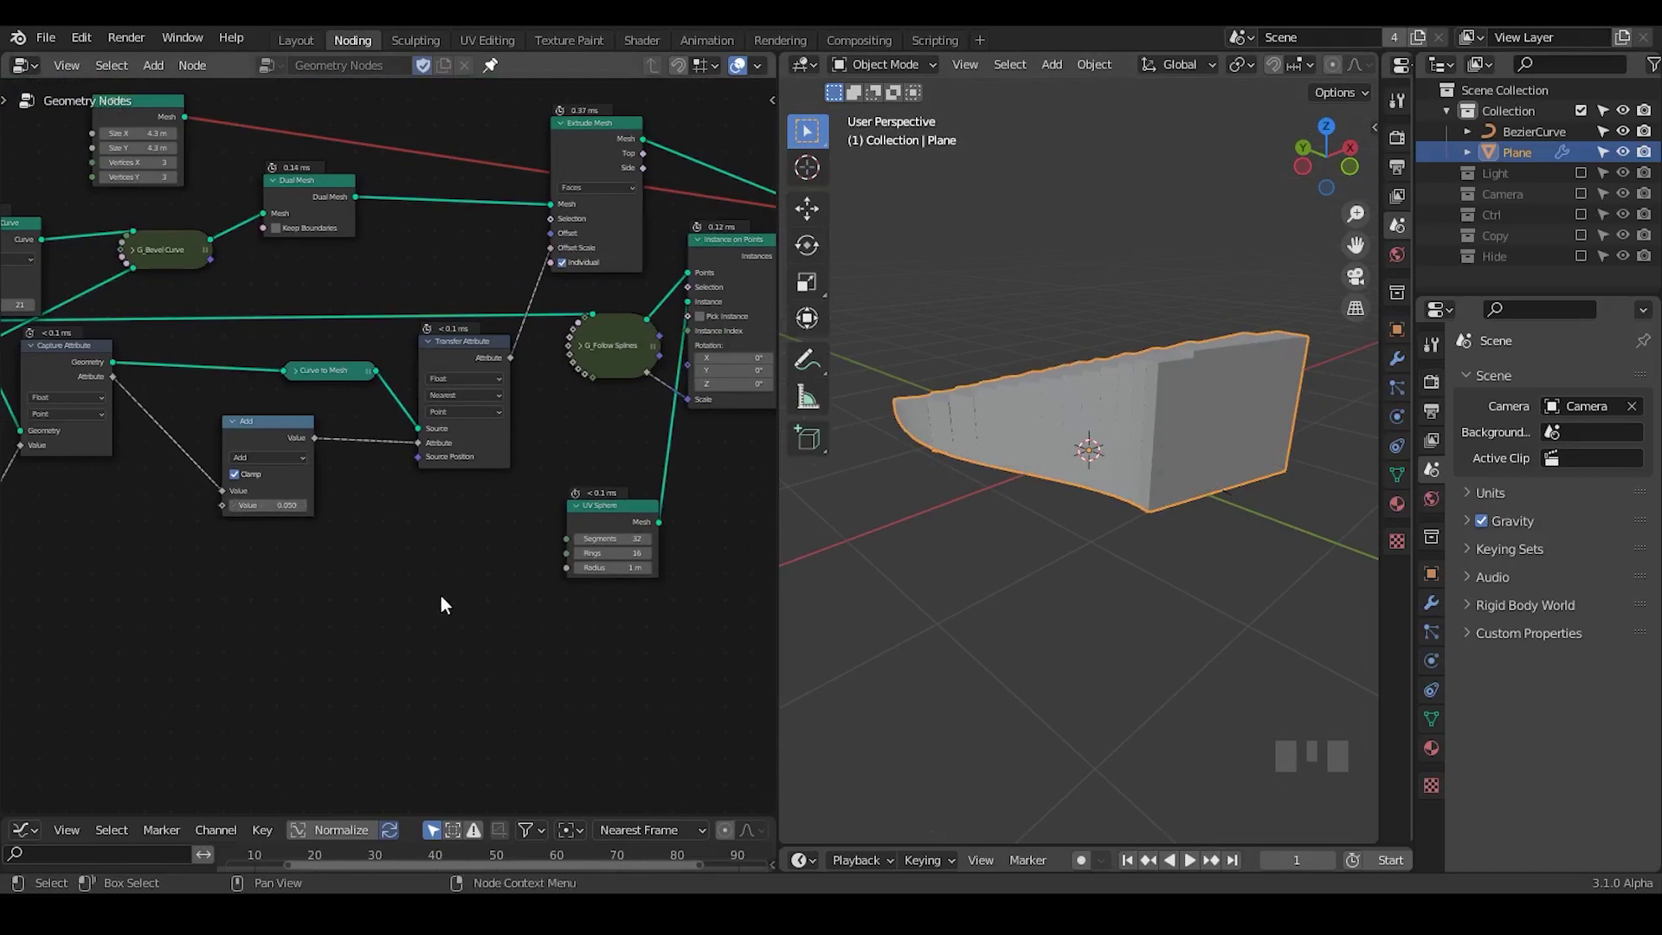
Add a ColorRamp node after the Add node to shape the attribute.
drag(455, 604, 229, 431)
click(228, 431)
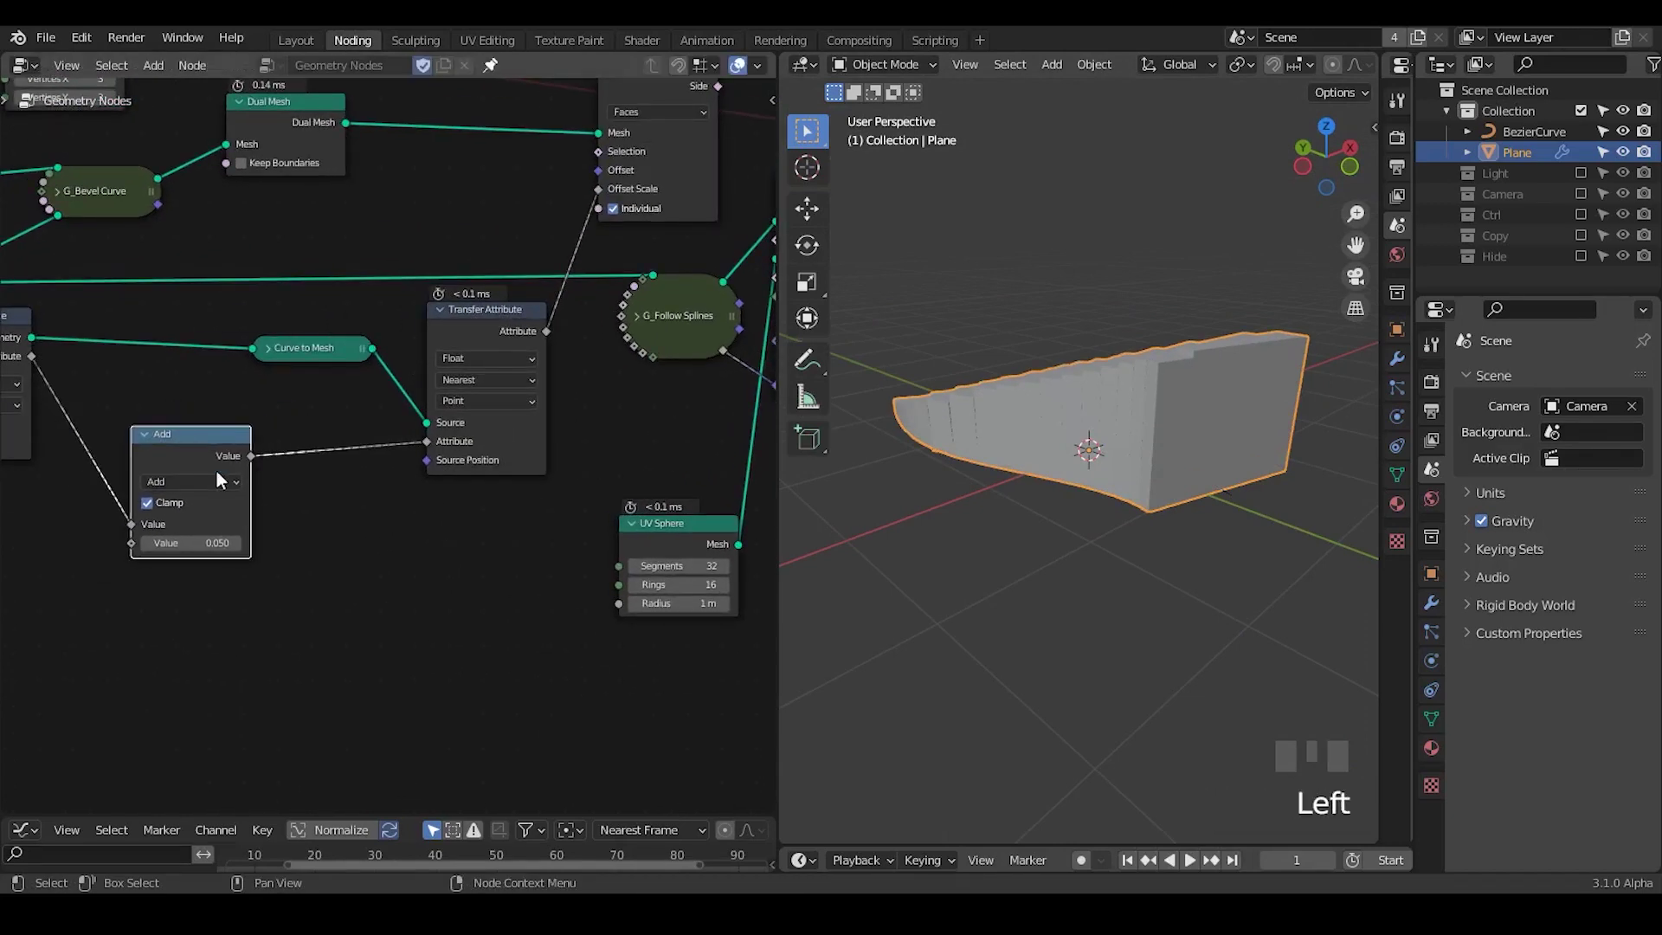
key(ctrl+a)
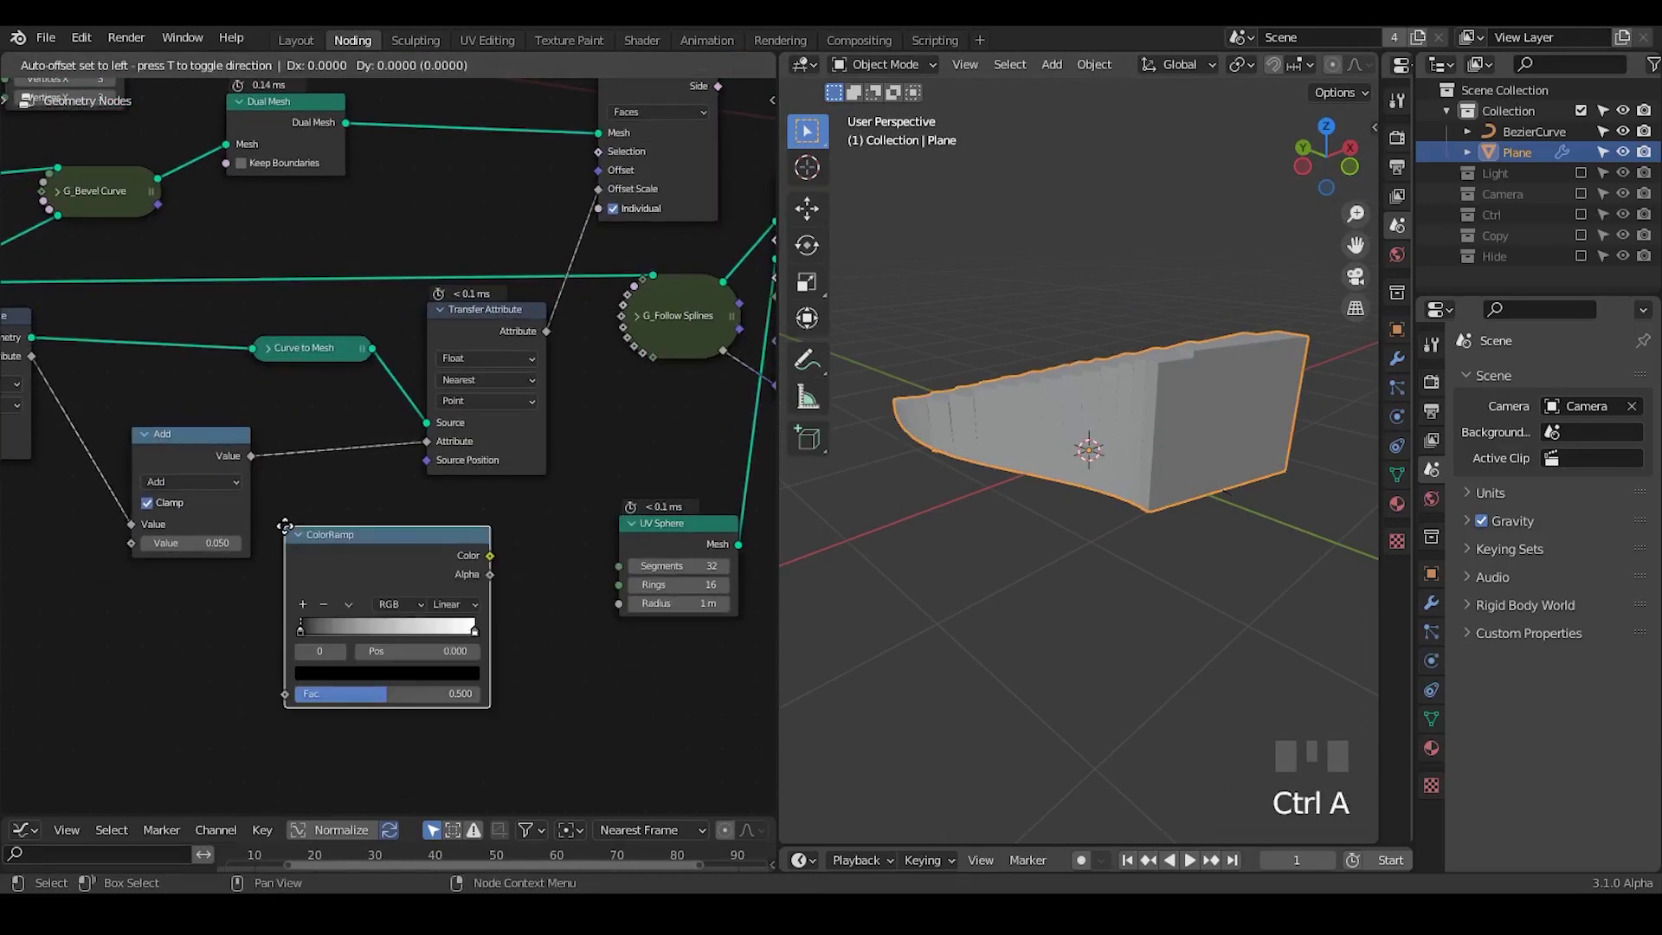
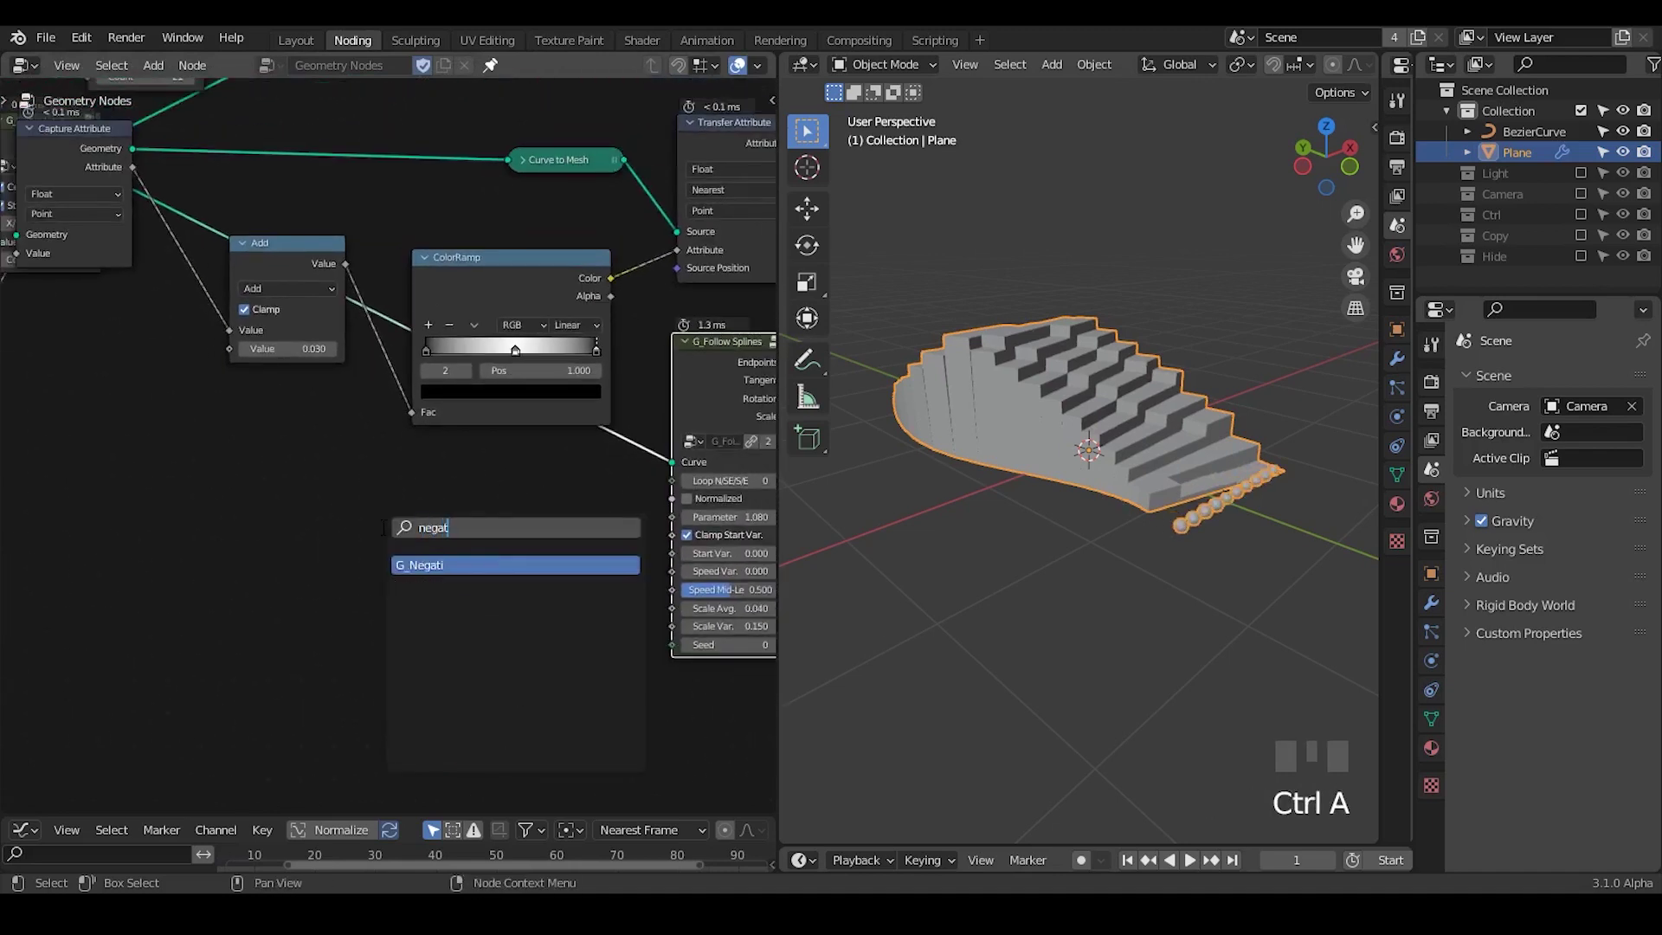
Wire the G_Negative group's Original output into the Add node.
drag(283, 457, 293, 488)
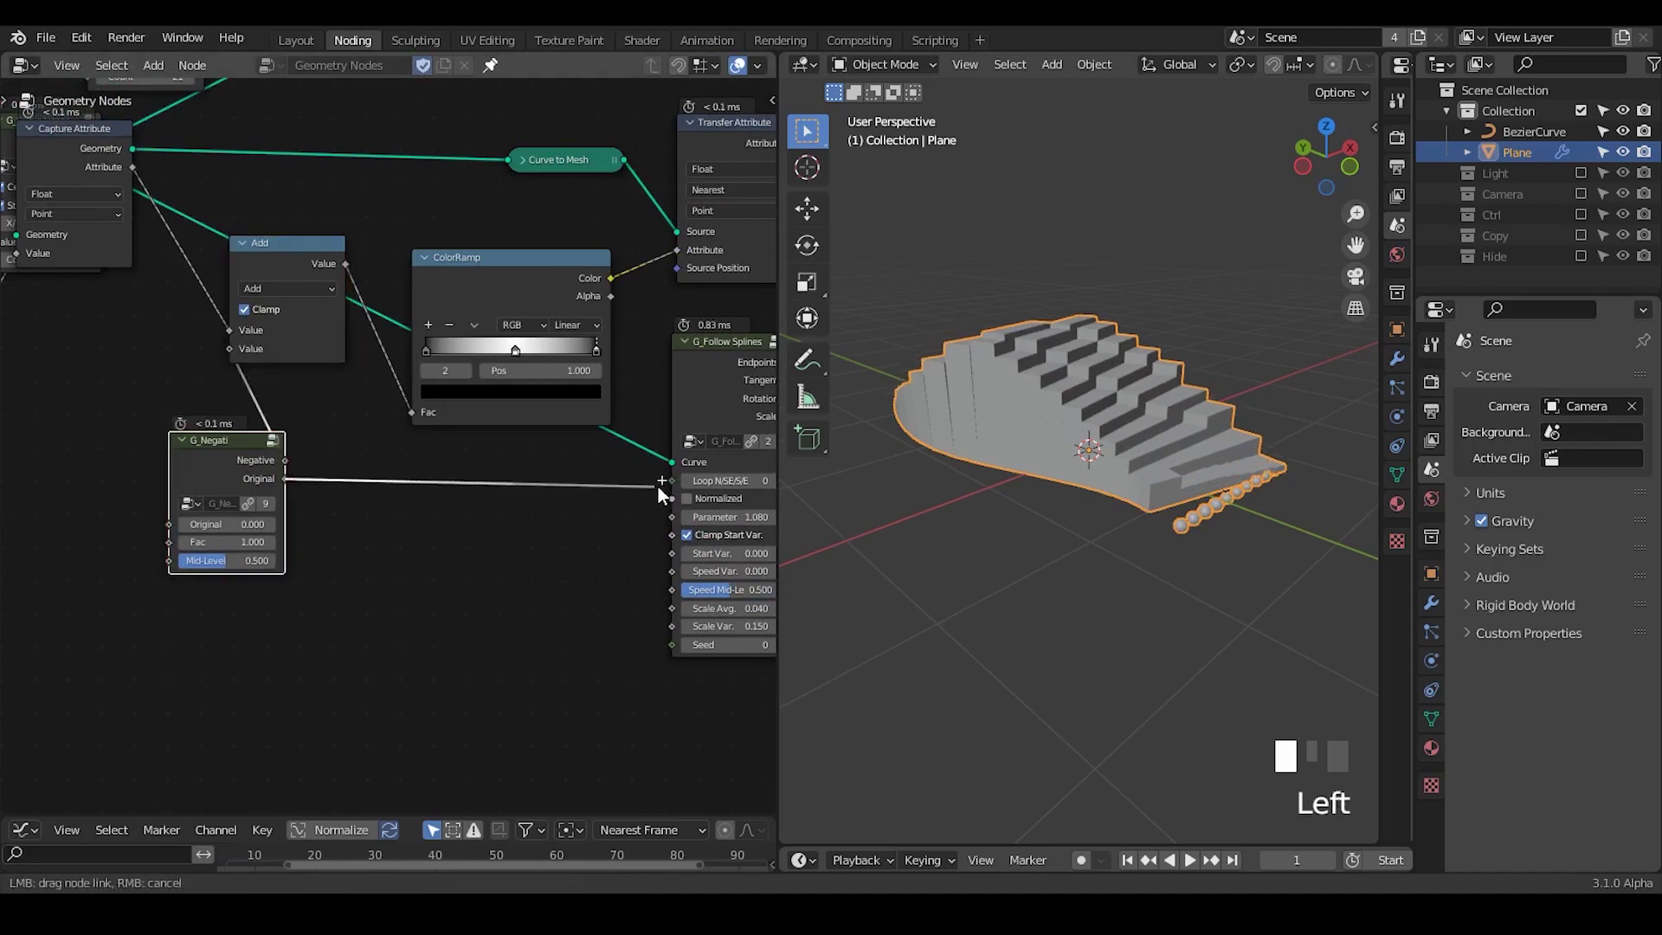
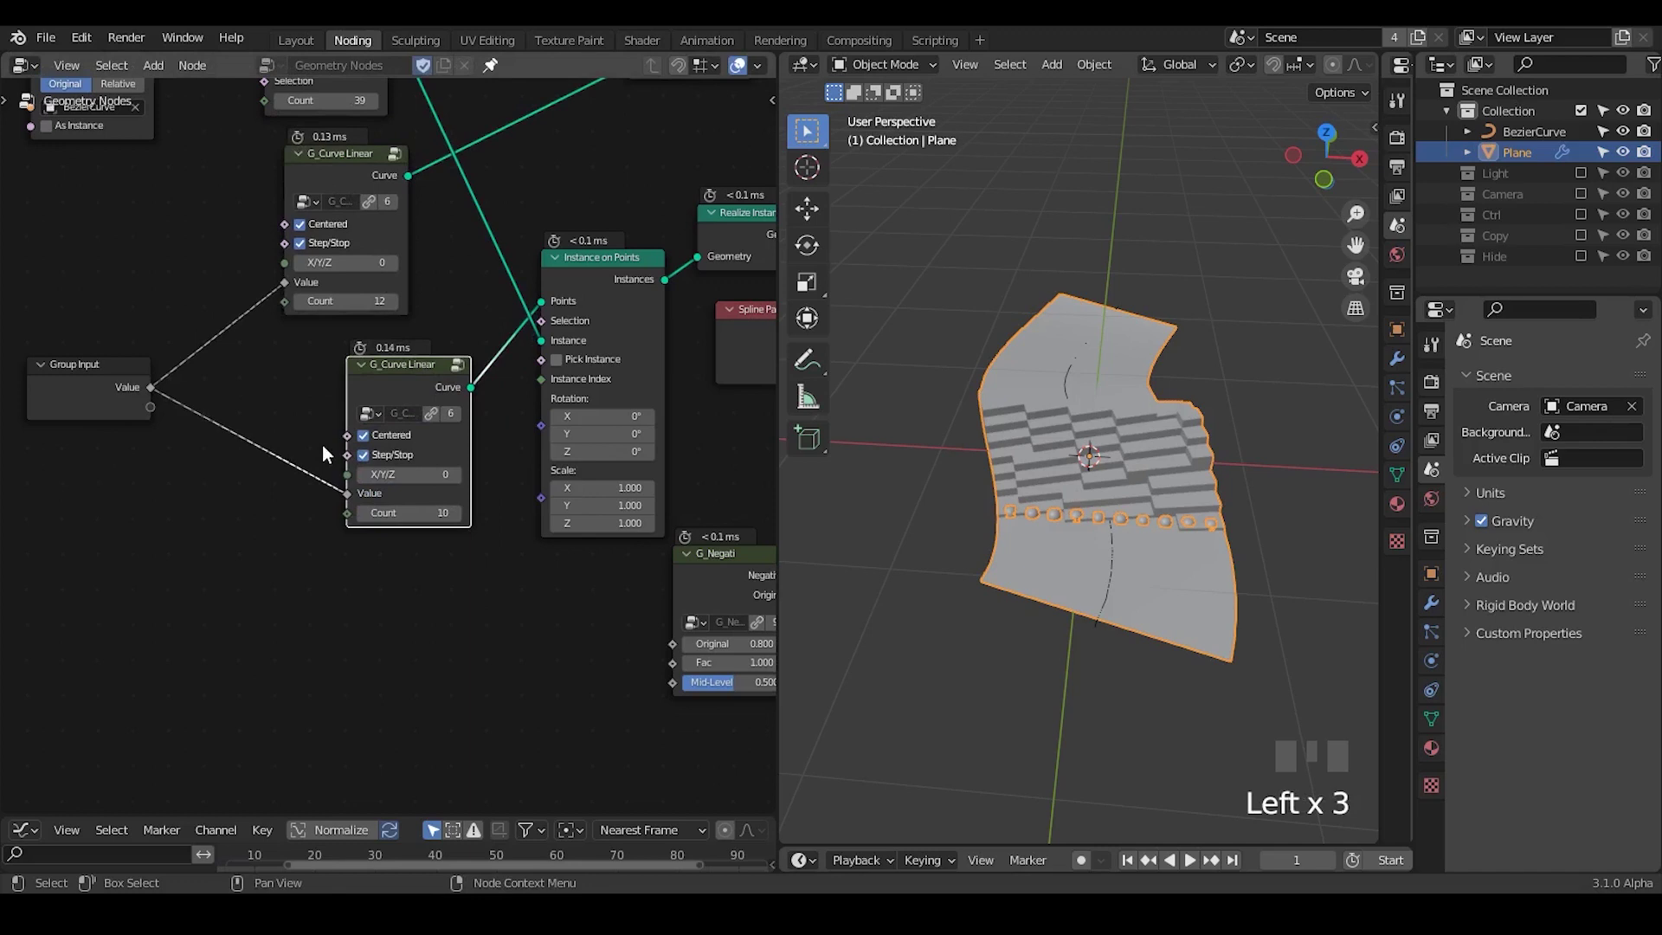
Feed Group Input Count into the curve node and add an Add math node.
drag(355, 516, 191, 499)
key(ctrl+a)
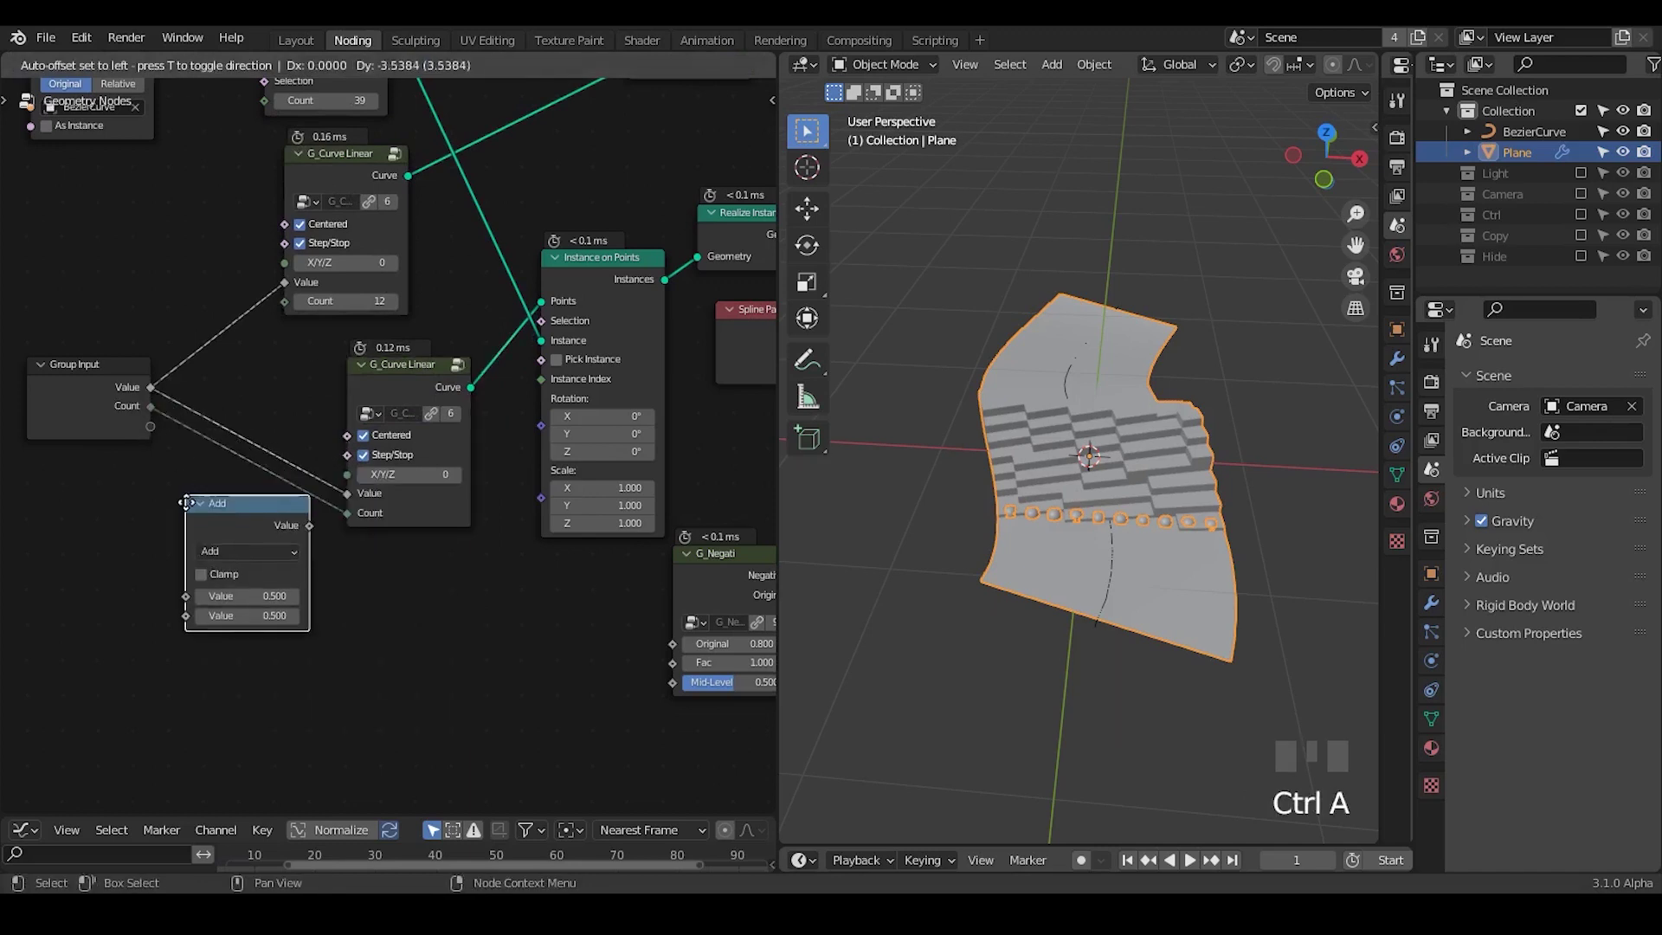
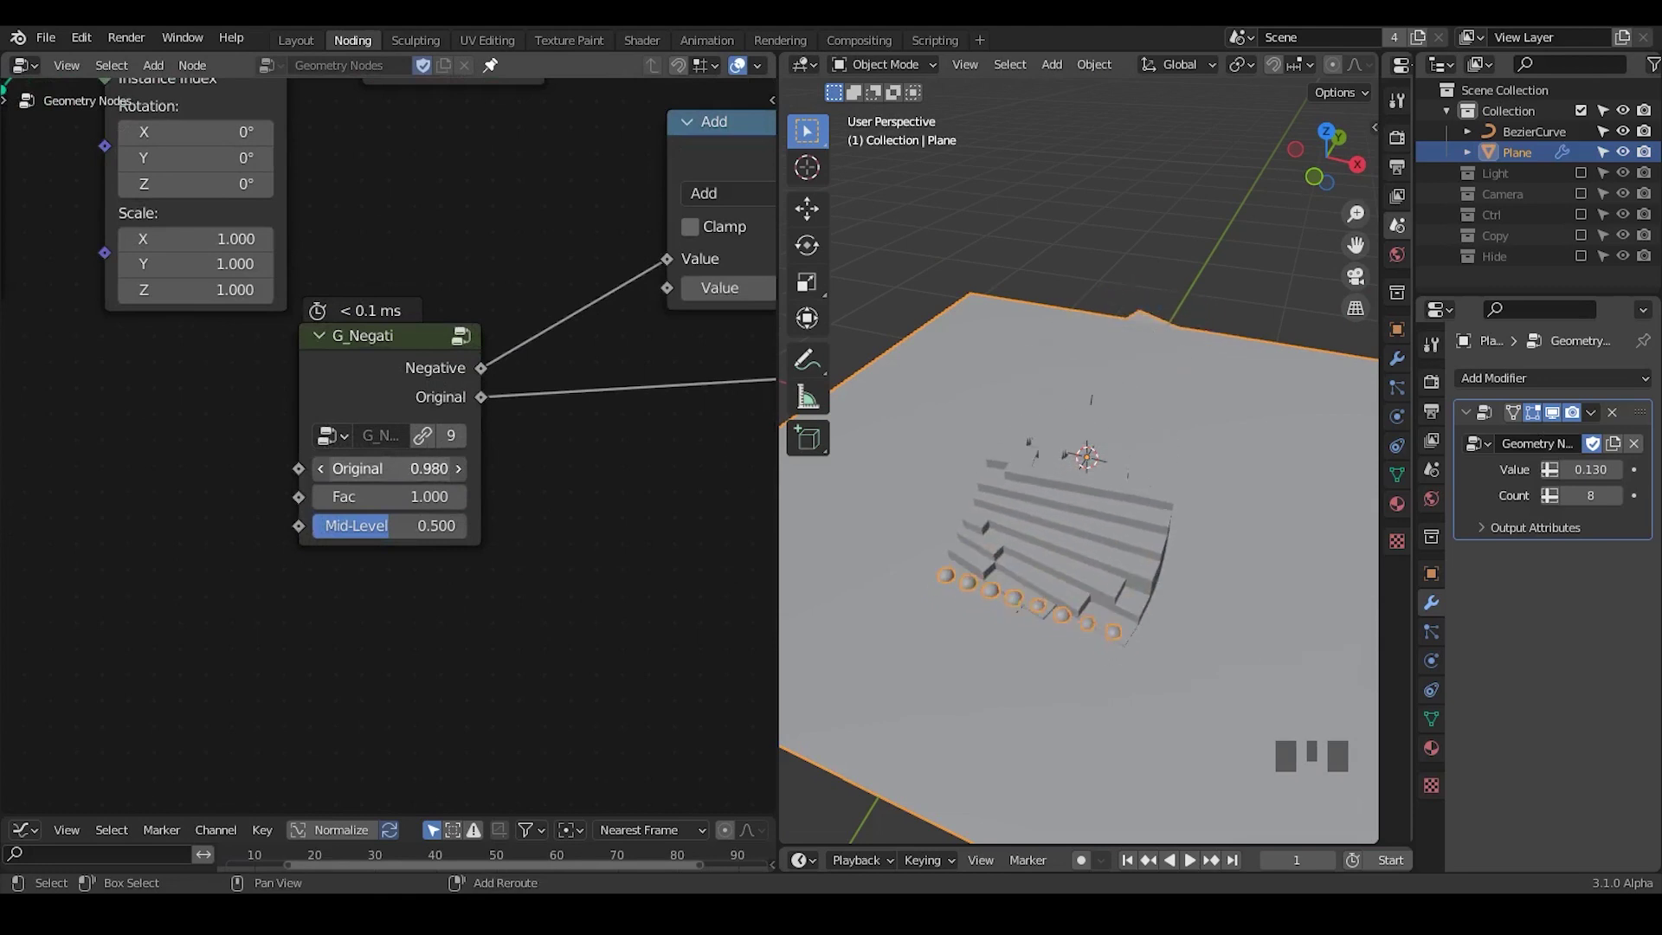
Move the negation node aside and add G_Motion Variance and Random Value nodes.
drag(971, 632, 402, 404)
click(402, 405)
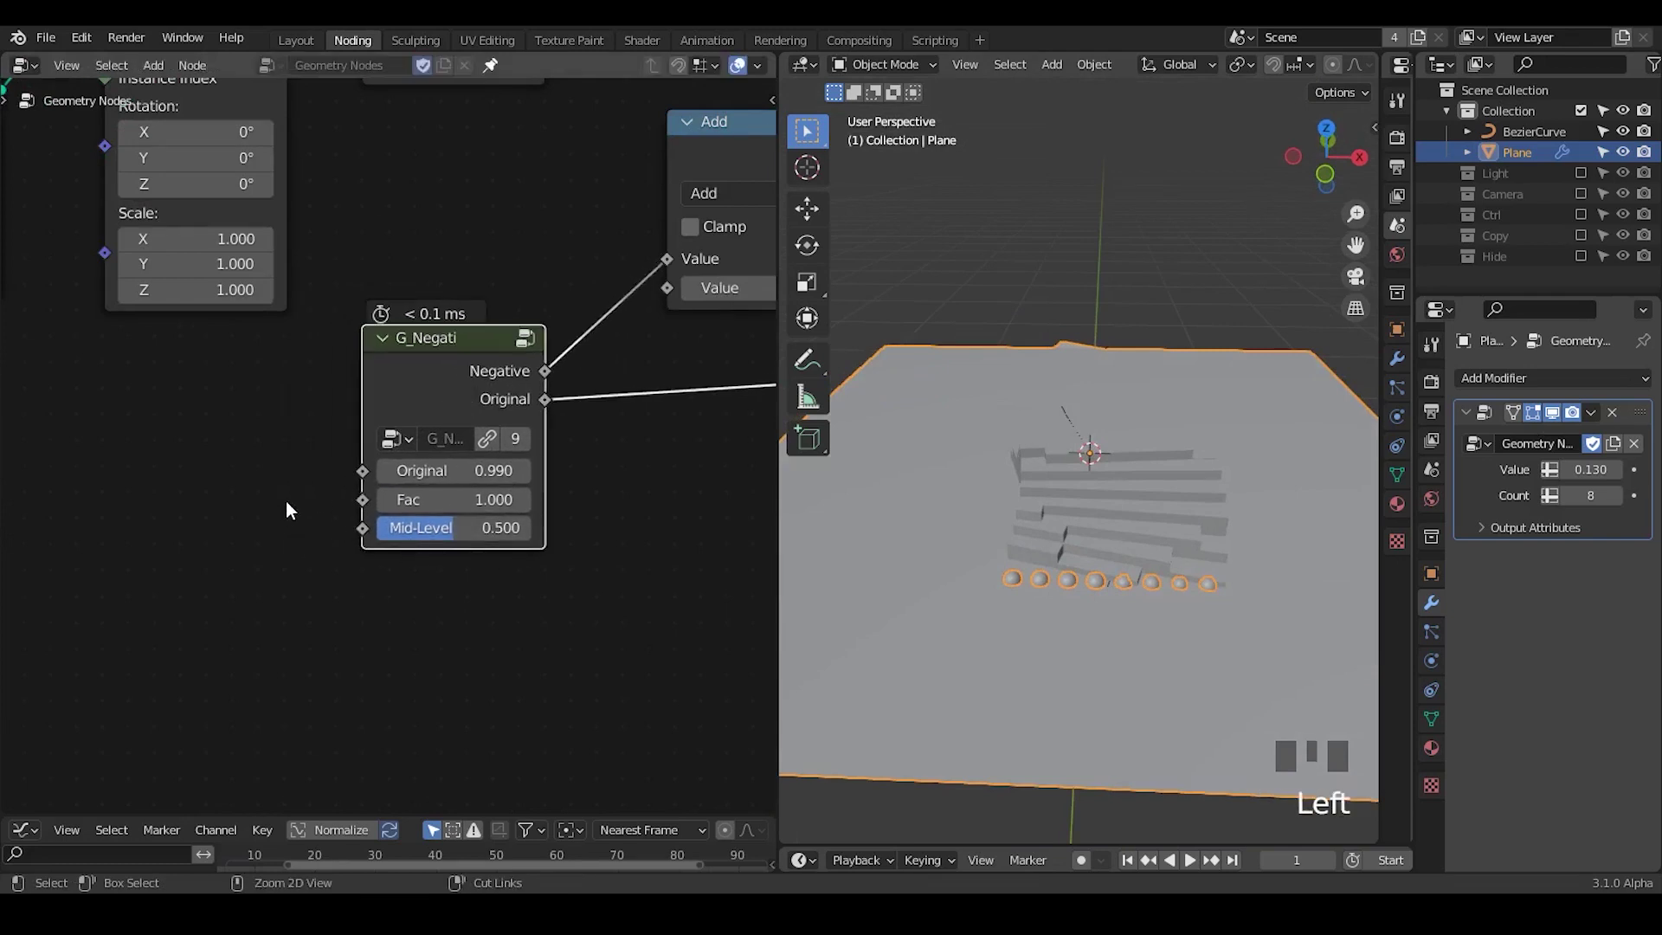
key(ctrl+a)
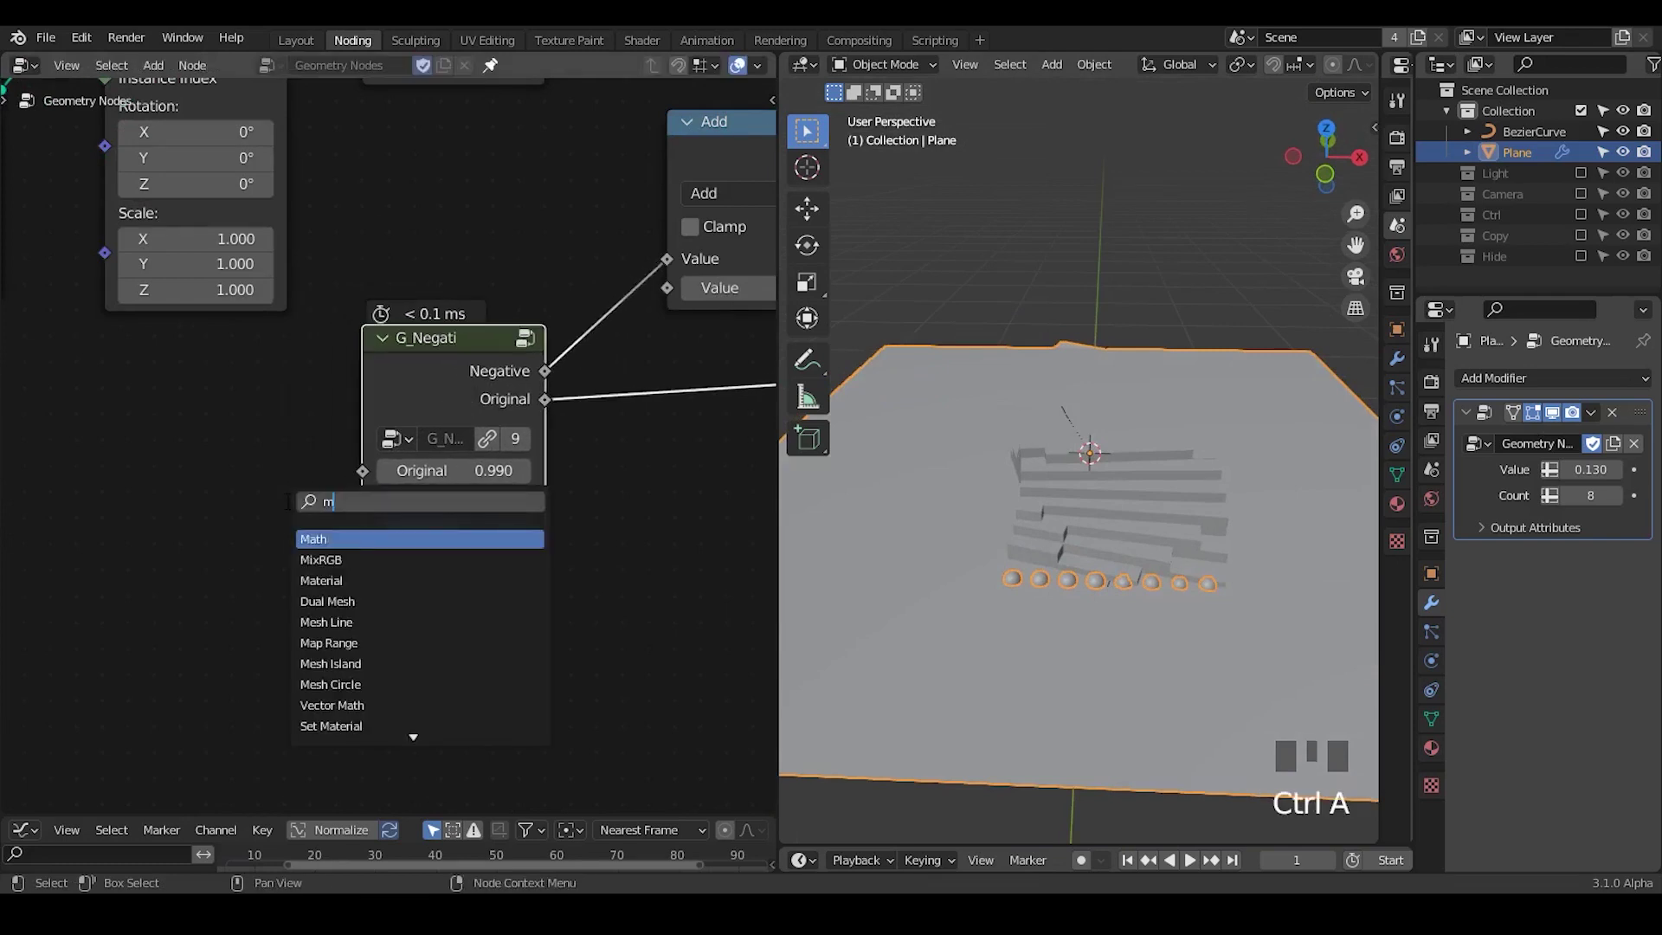
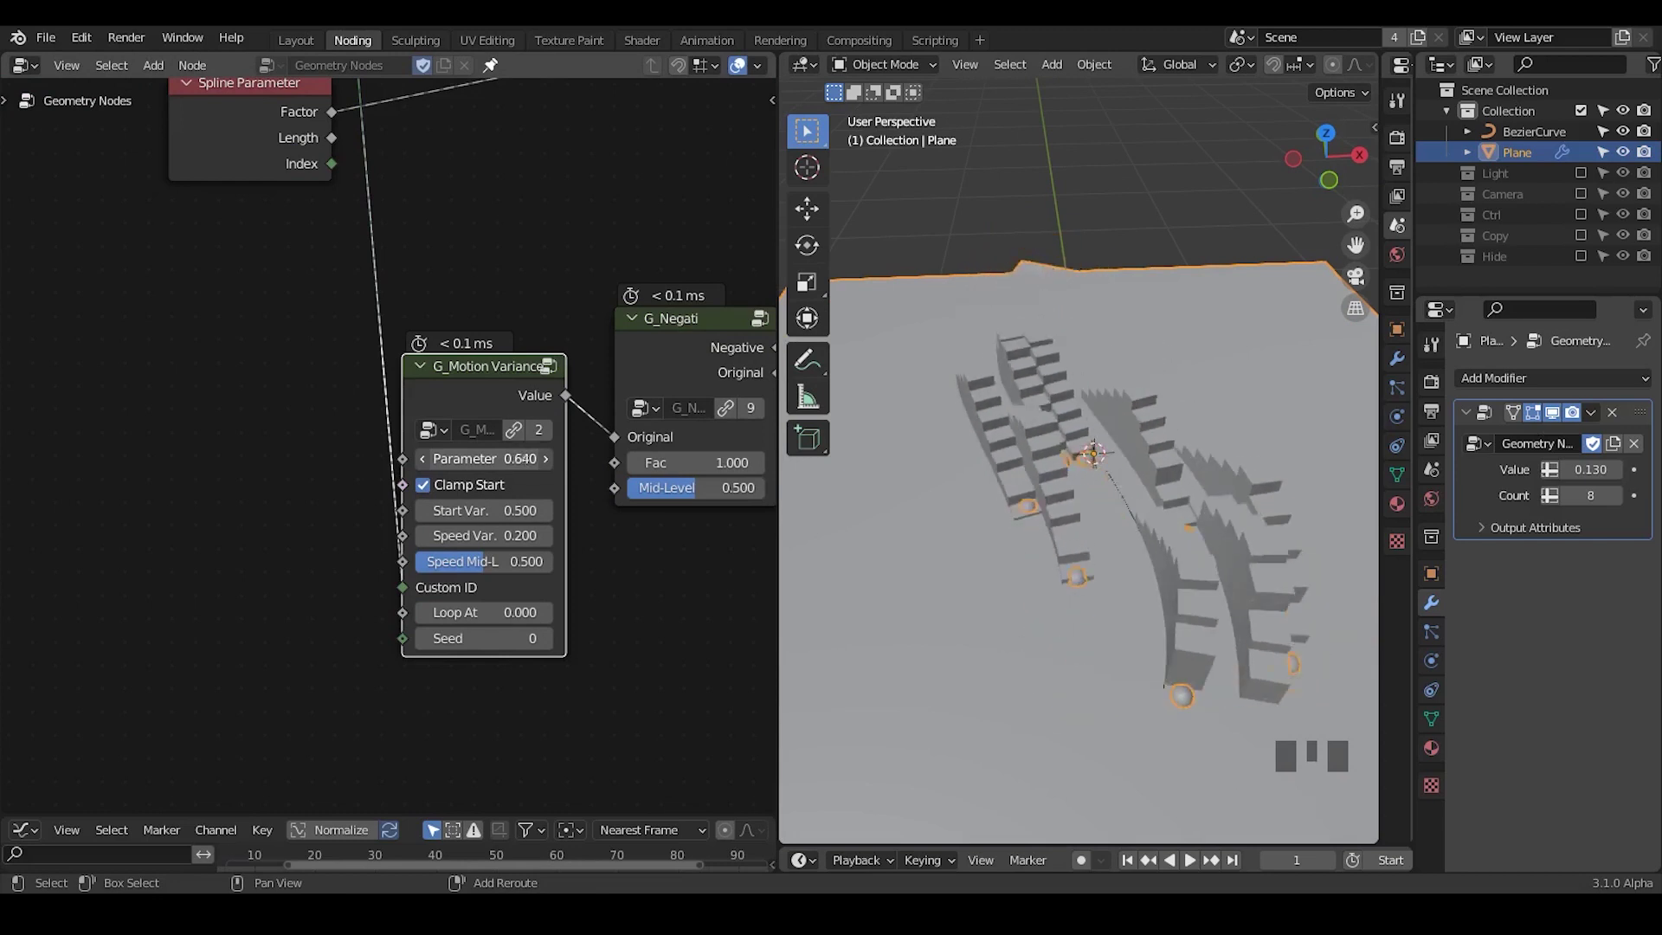
Lower the G_Motion Variance Parameter to 0.600 to shift the wave.
drag(1071, 568, 975, 557)
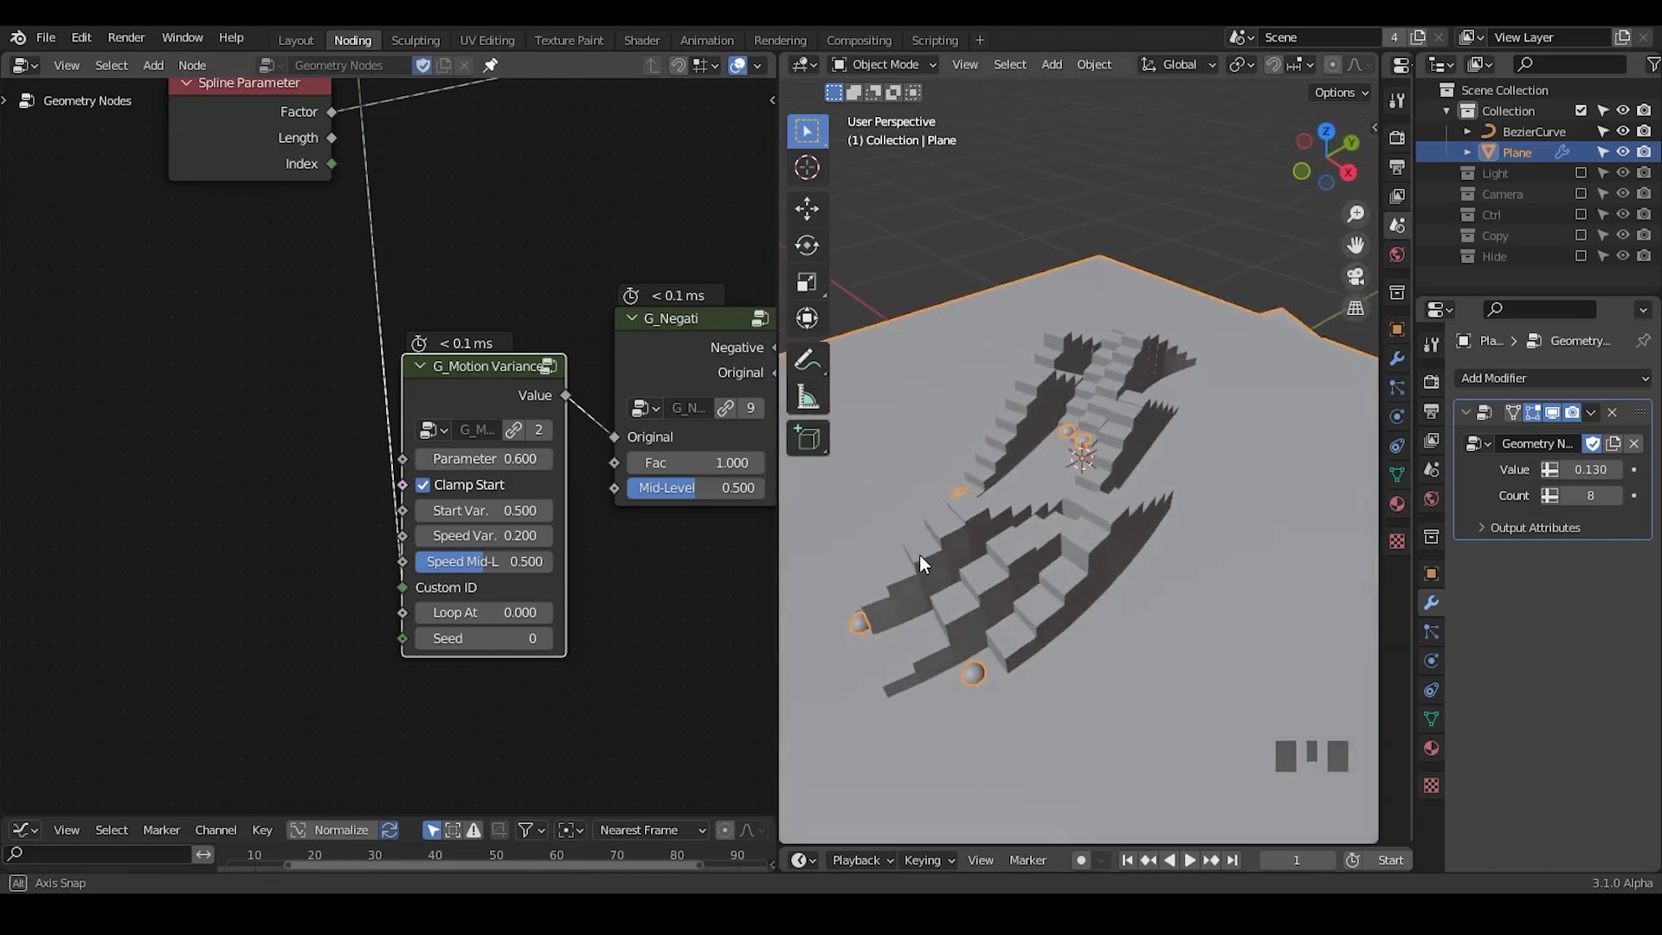